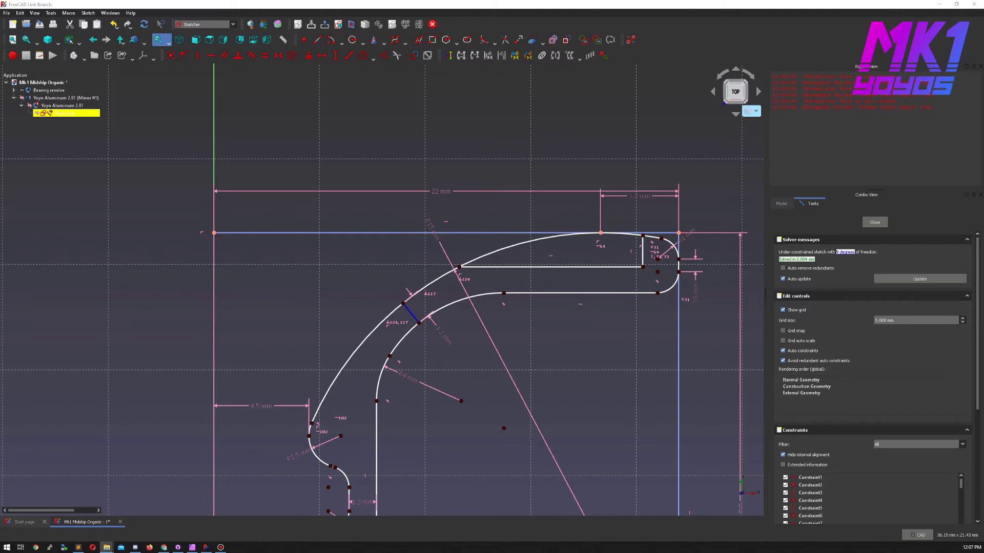
# Select the outer curve and the top edge and constrain them together
pyautogui.click(440, 121)
pyautogui.click(504, 41)
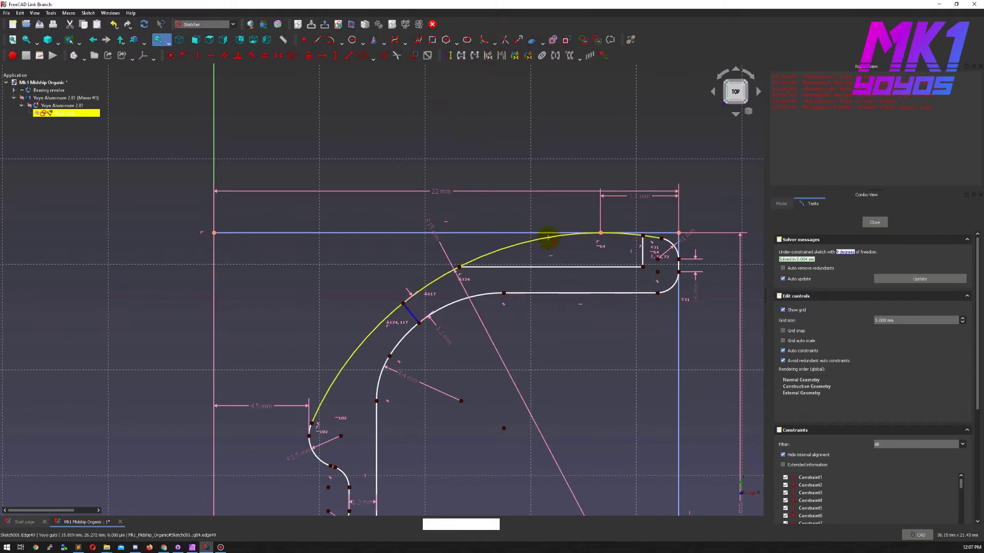
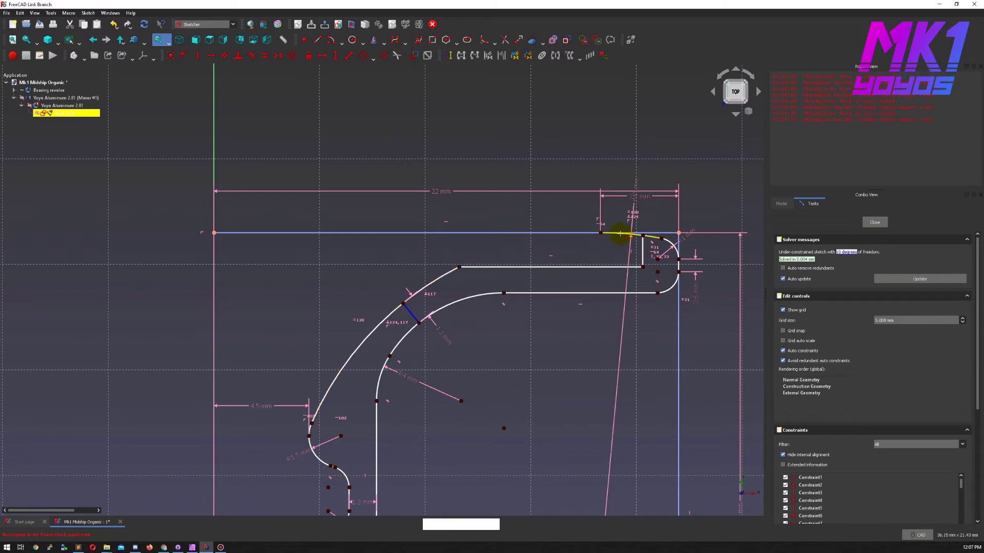
pyautogui.click(622, 238)
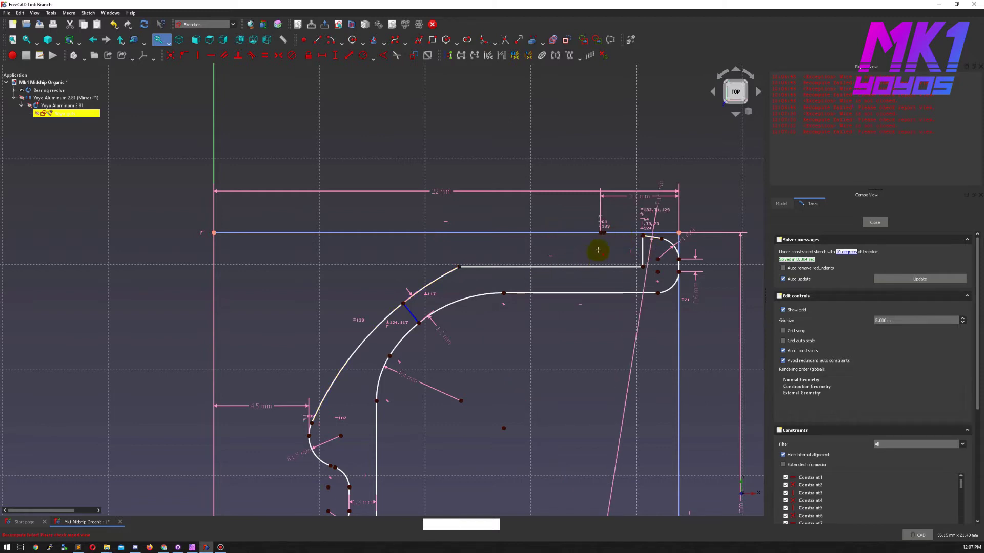
# Draw a short arc from the outer curve's upper endpoint toward the top edge
pyautogui.press('Escape')
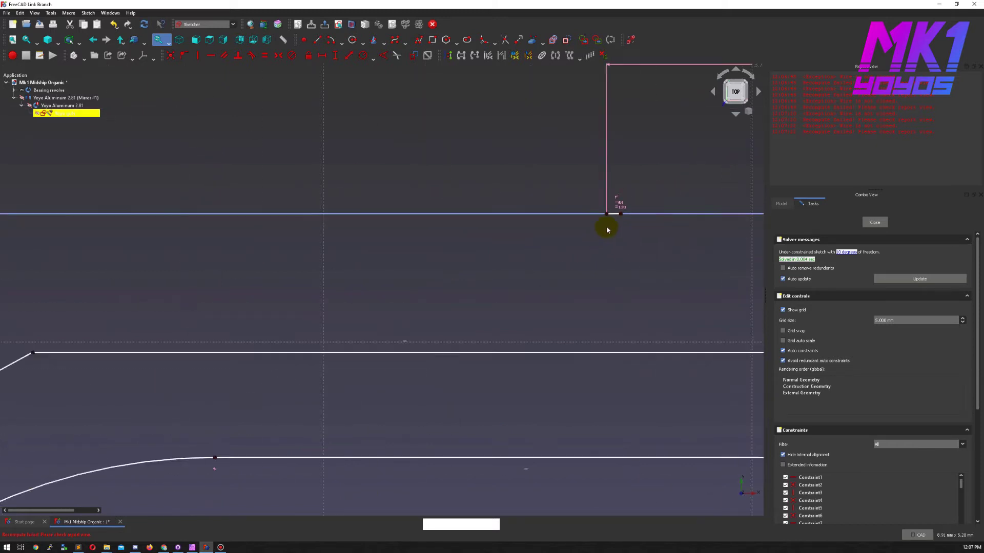
pyautogui.click(614, 221)
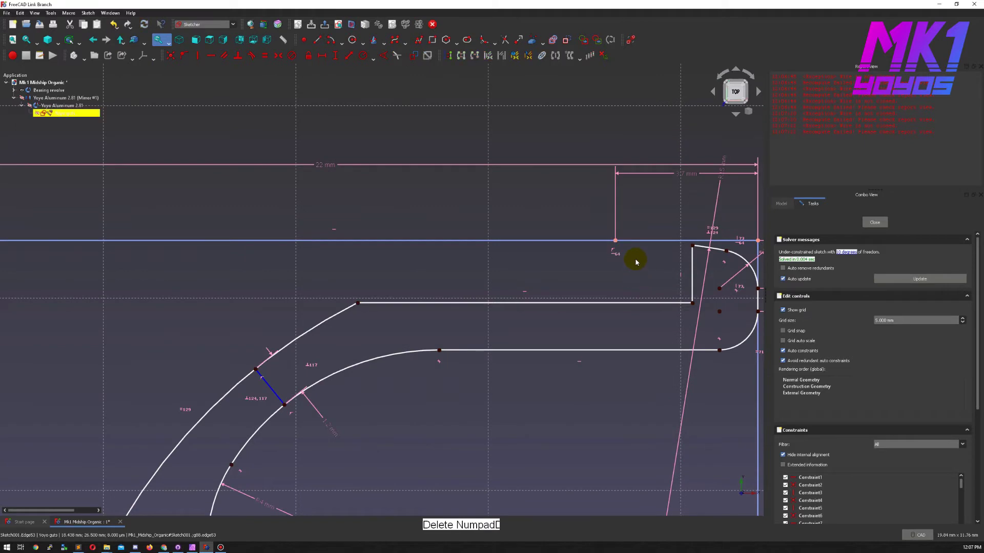
pyautogui.middleClick(590, 284)
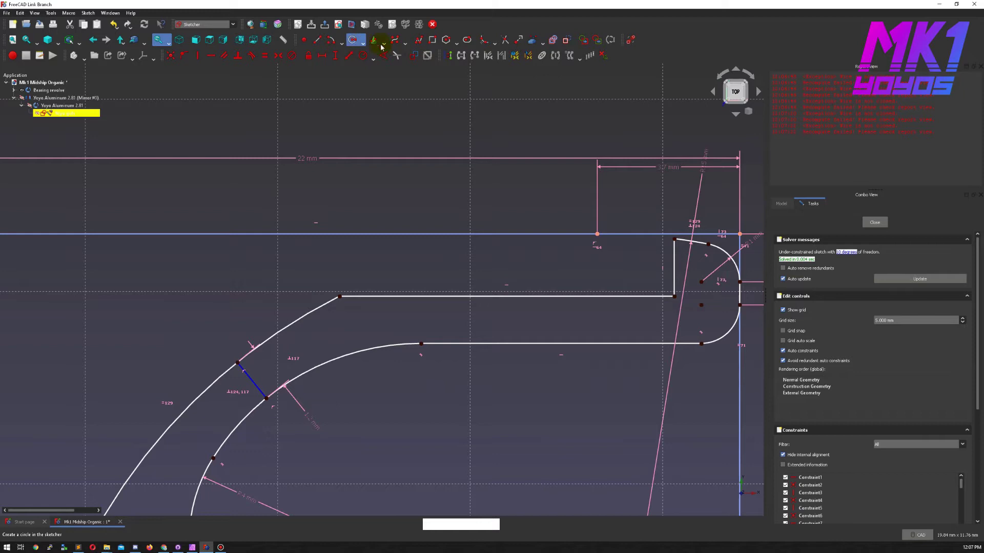
pyautogui.click(542, 43)
pyautogui.click(348, 45)
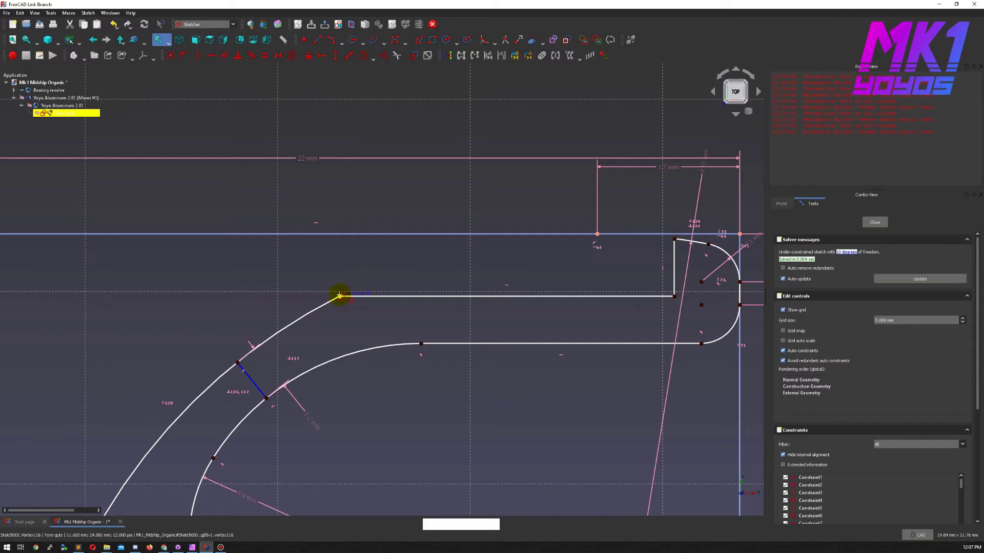
pyautogui.click(341, 299)
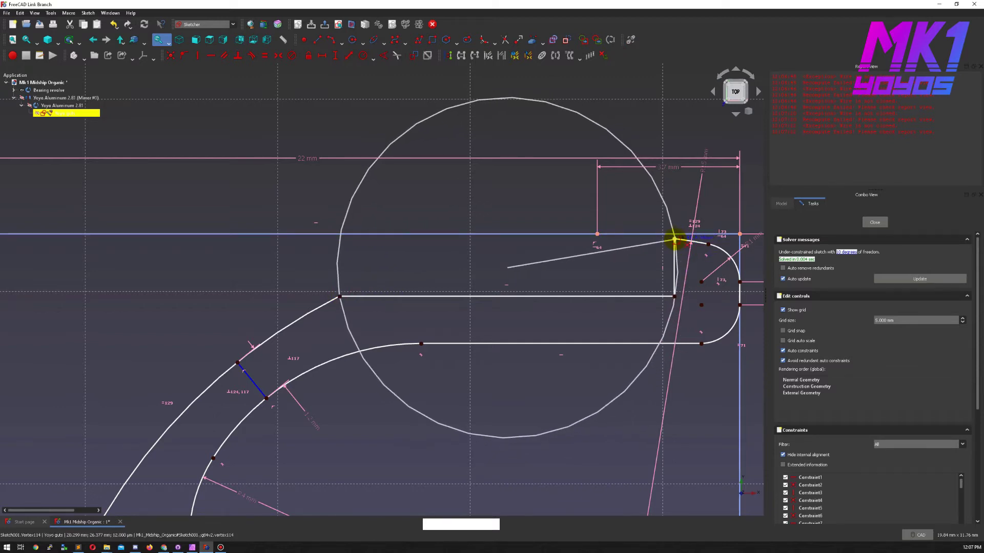
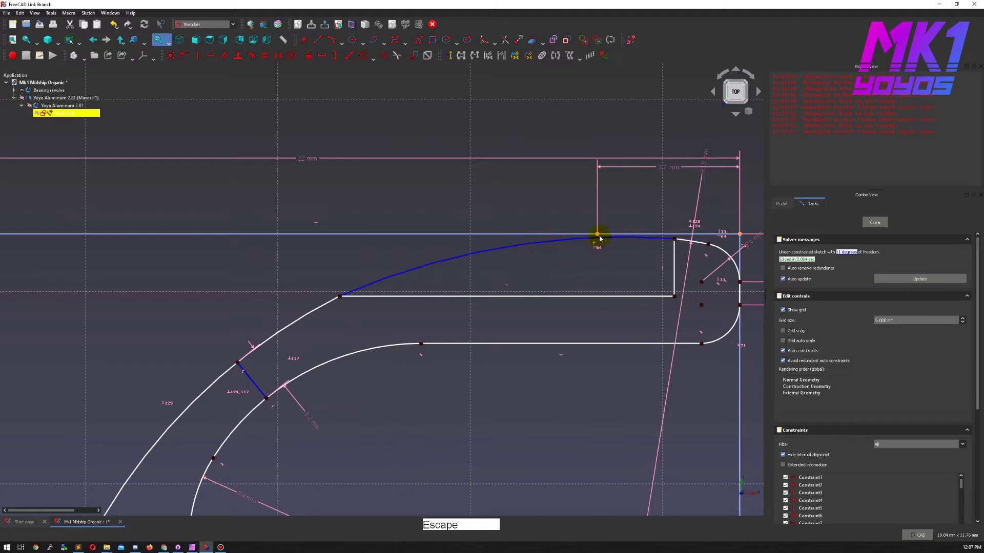
pyautogui.click(599, 242)
# Attempt constraints between the new arc, the outer curve and the top edge, undoing rejected ones
pyautogui.click(599, 238)
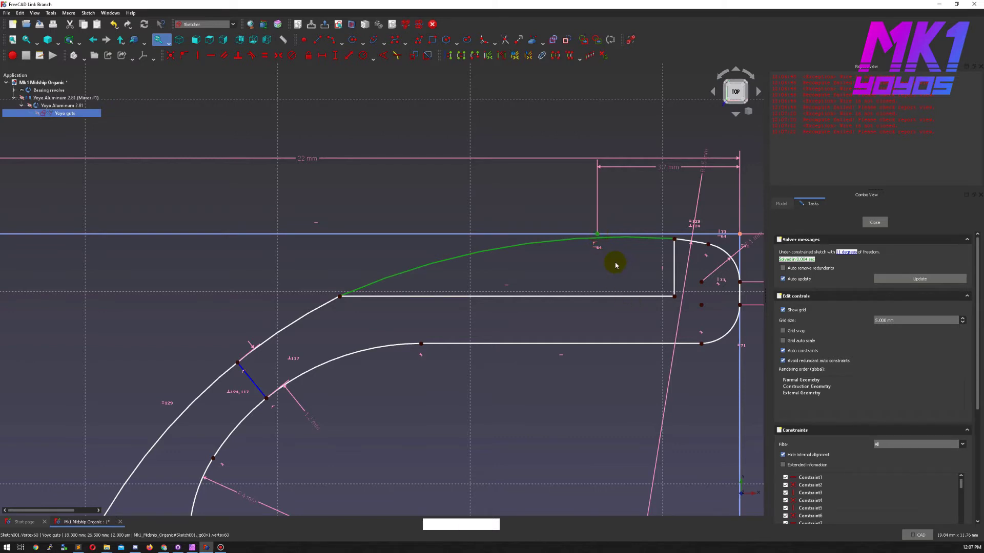
pyautogui.press('shift+o')
pyautogui.click(578, 266)
pyautogui.click(568, 274)
pyautogui.press('ctrl+z')
pyautogui.click(569, 281)
pyautogui.press('ctrl+z')
pyautogui.click(599, 237)
pyautogui.click(599, 238)
pyautogui.click(593, 268)
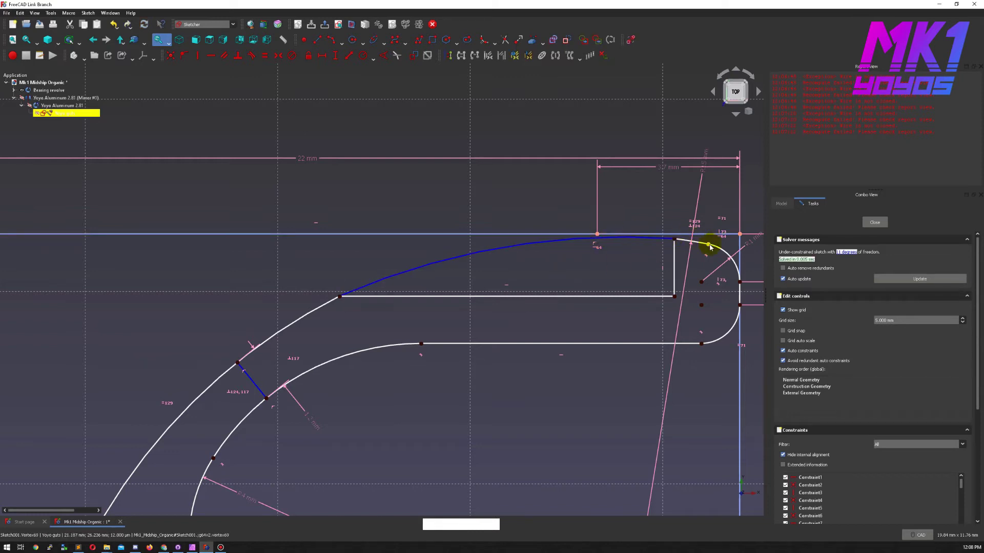
pyautogui.click(713, 250)
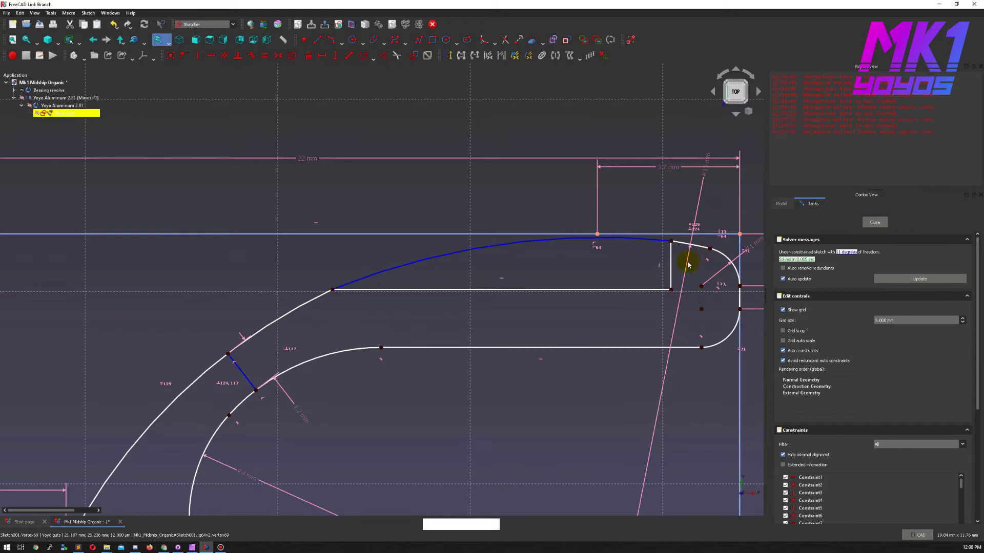
pyautogui.press('ctrl+z')
# Join the new arc's end to the outer curve's endpoint, undoing a rejected constraint
pyautogui.click(602, 242)
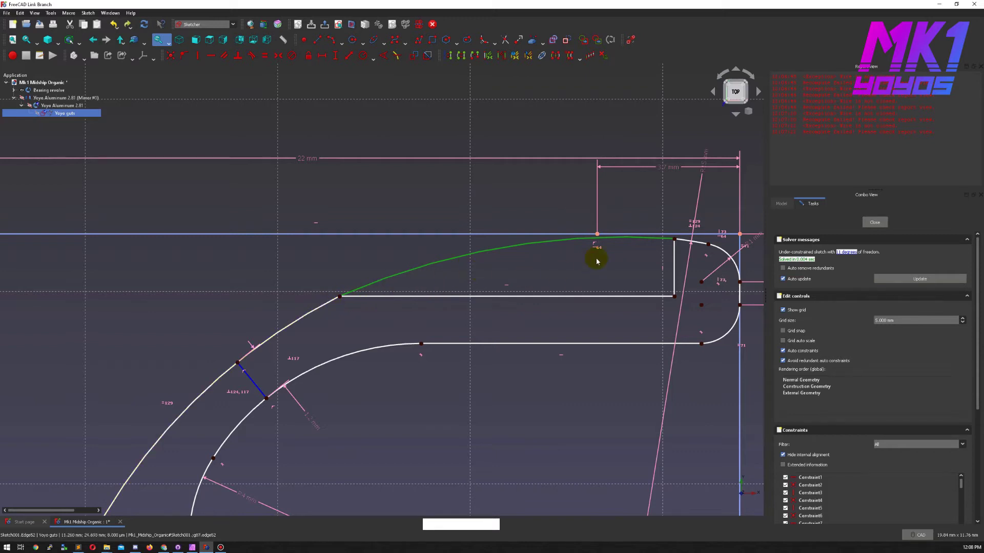
pyautogui.click(598, 262)
pyautogui.click(602, 242)
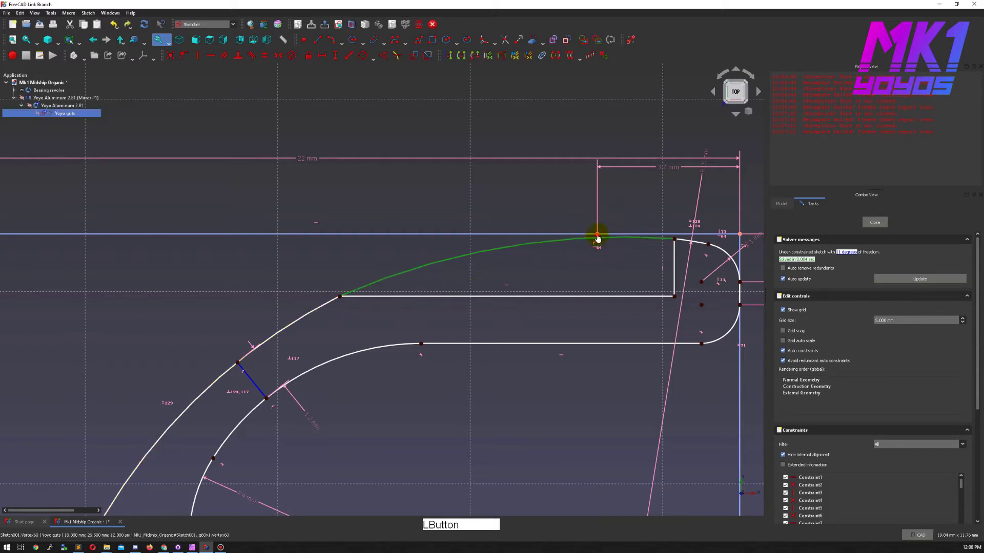
pyautogui.press('shift+o')
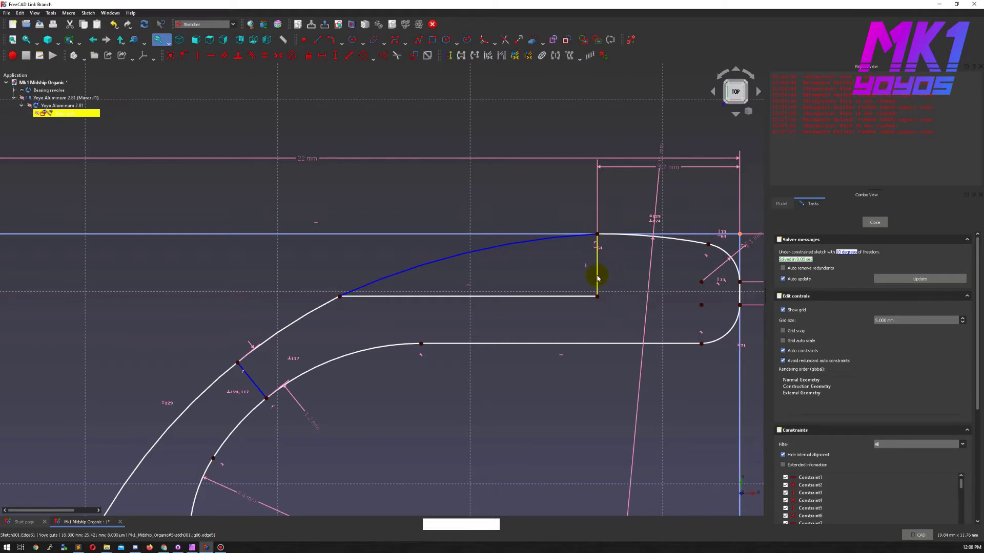
pyautogui.click(598, 280)
pyautogui.click(582, 261)
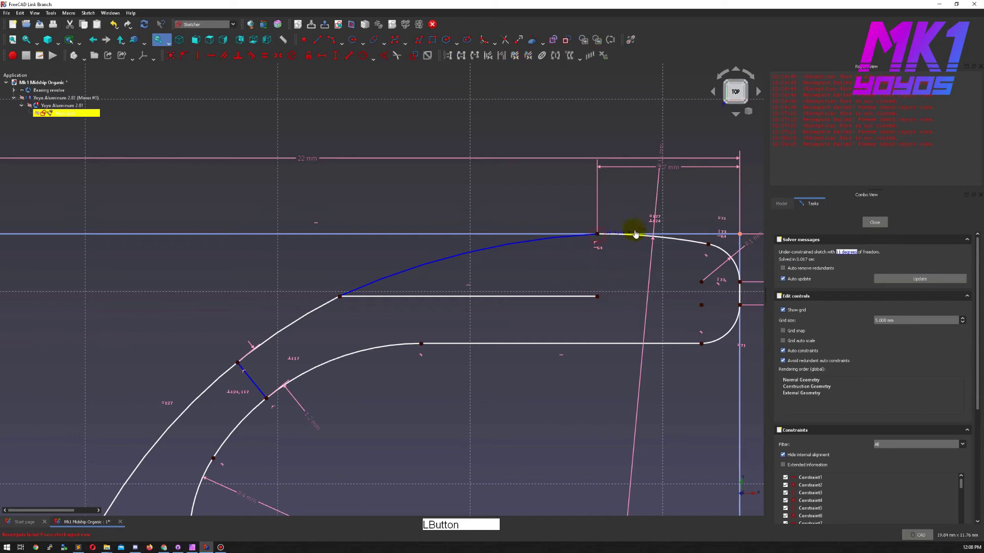
pyautogui.press('ctrl+z')
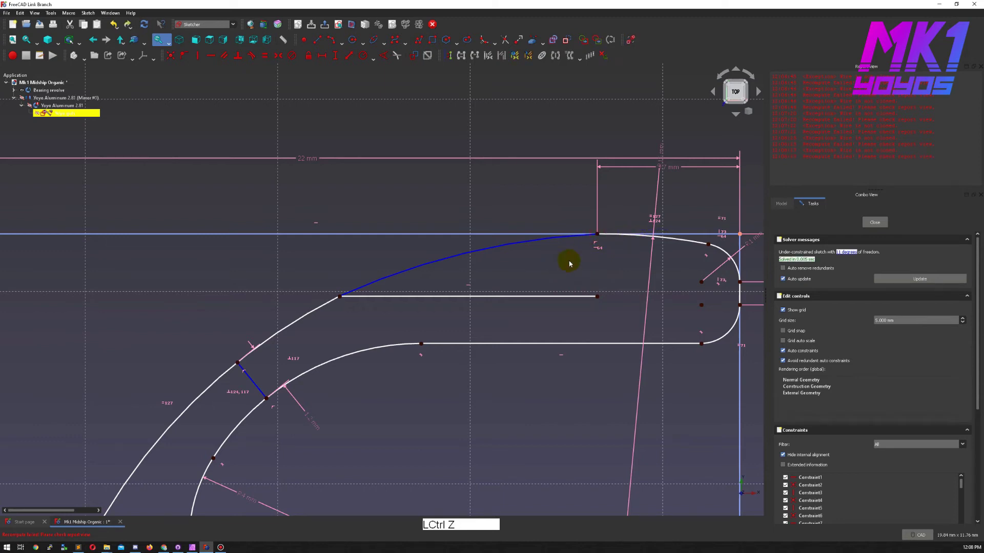
pyautogui.press('ctrl+z')
pyautogui.click(564, 267)
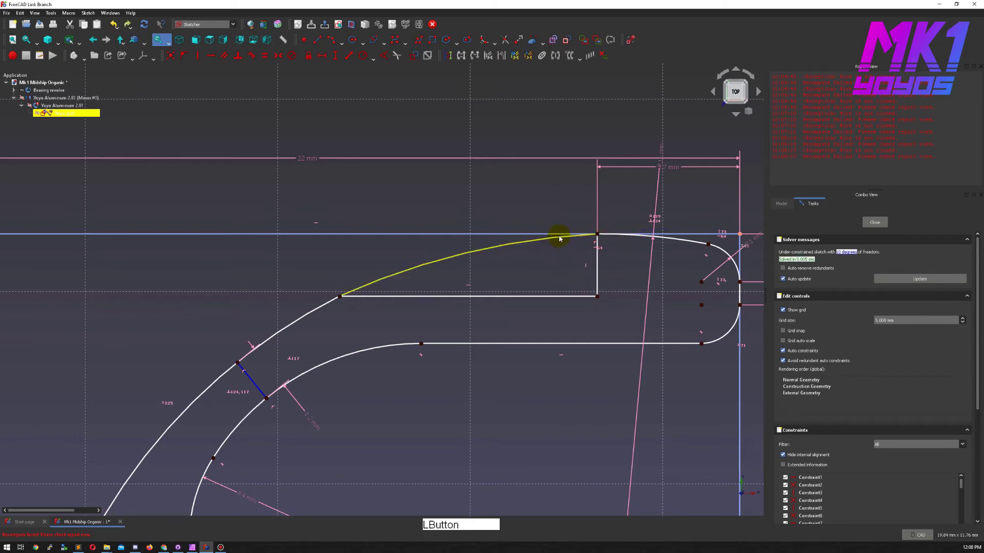
# Make the new arc tangent to the top edge and to the outer curve
pyautogui.click(560, 242)
pyautogui.click(644, 241)
pyautogui.press('e')
pyautogui.press('ctrl+z')
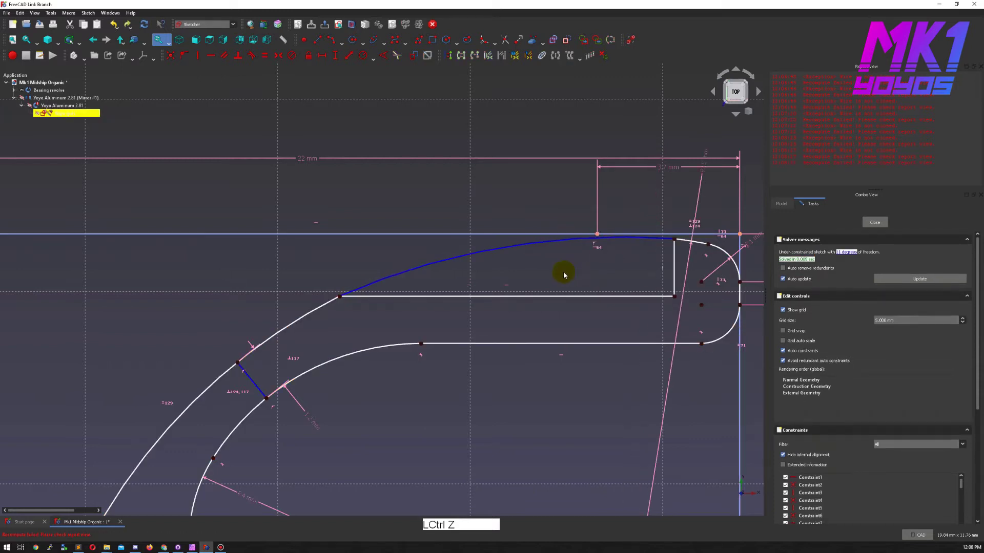
pyautogui.click(590, 261)
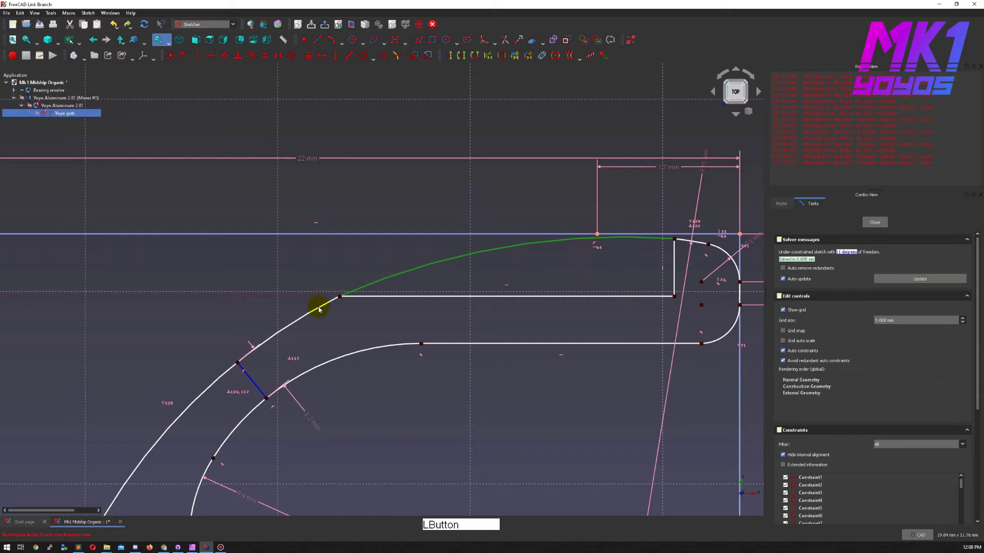
pyautogui.click(320, 311)
pyautogui.press('e')
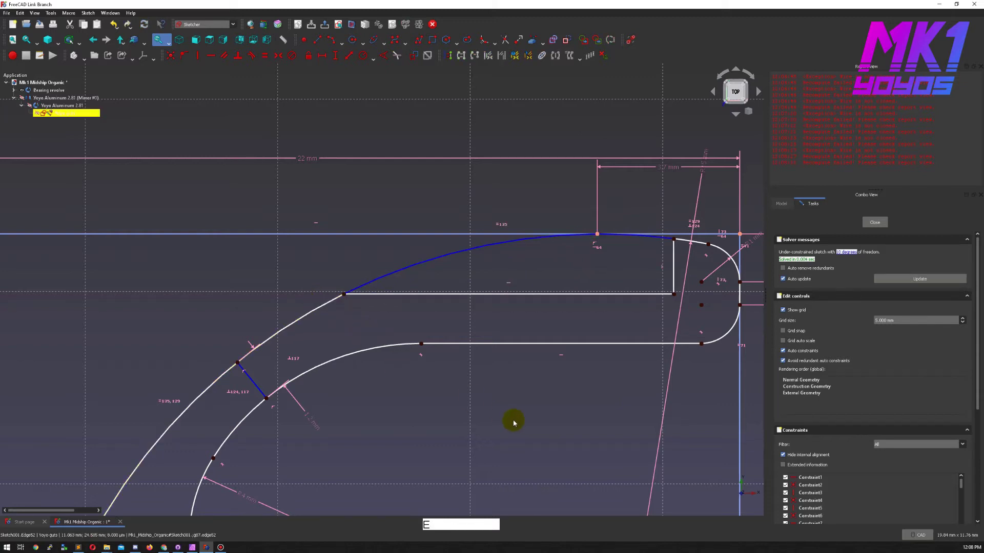
pyautogui.click(516, 426)
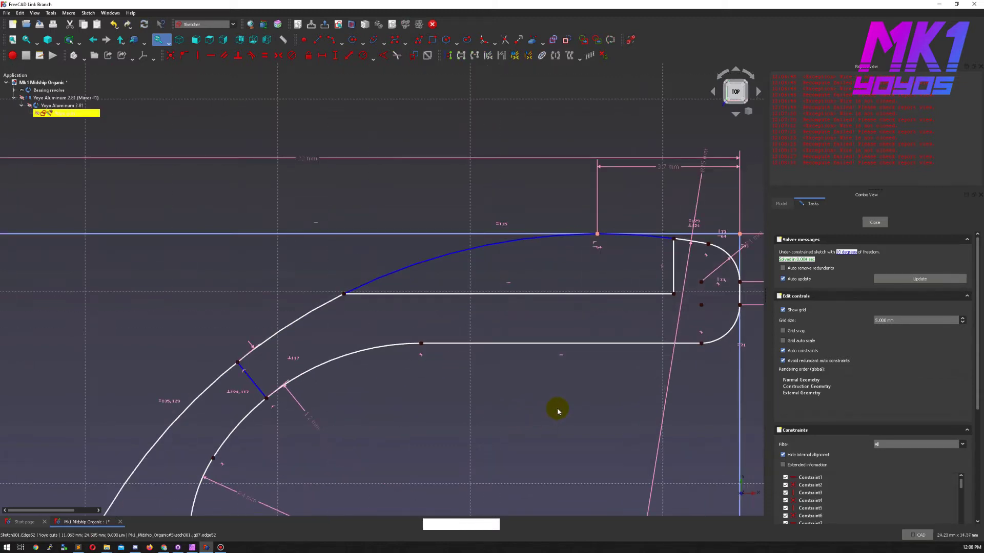
pyautogui.middleClick(554, 306)
pyautogui.click(537, 288)
pyautogui.click(579, 306)
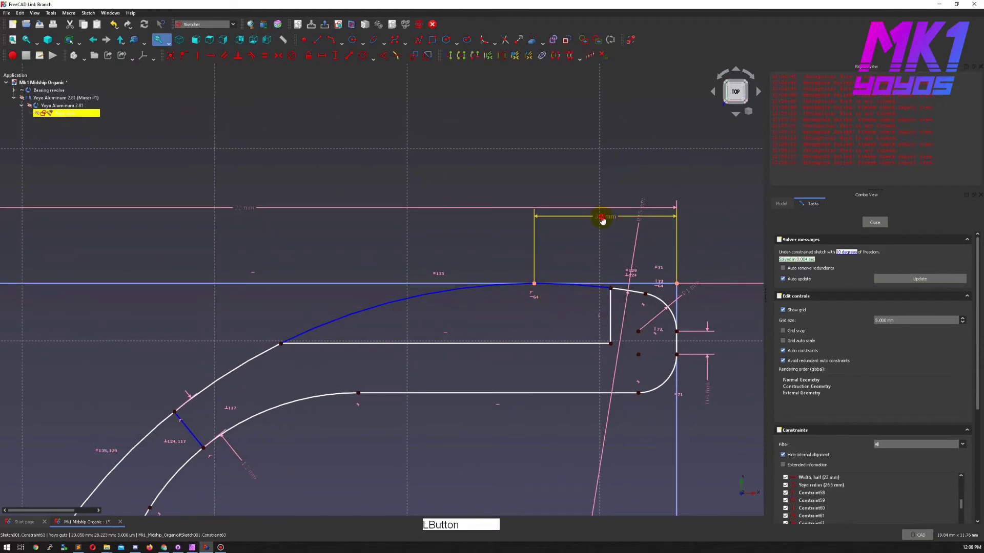
pyautogui.press('KP_4')
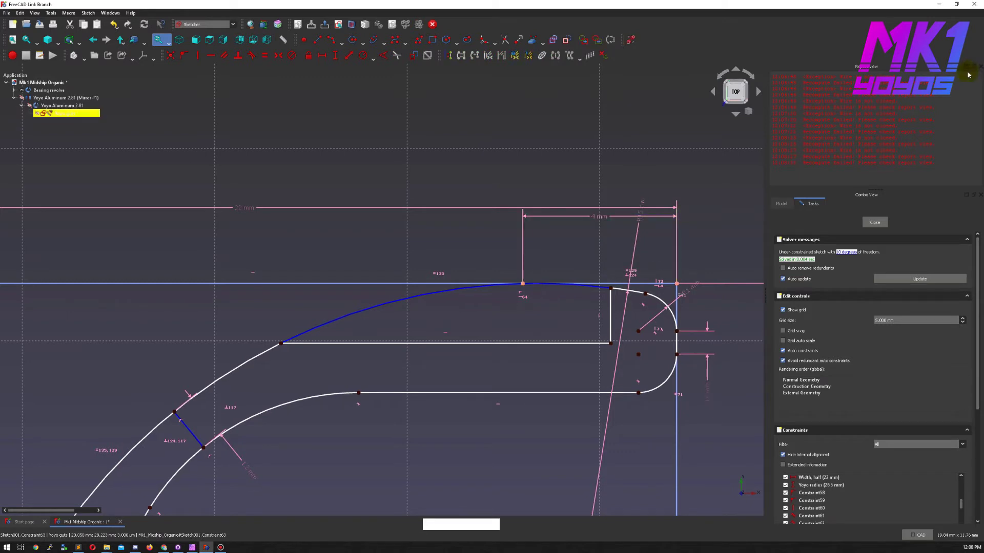
pyautogui.click(597, 218)
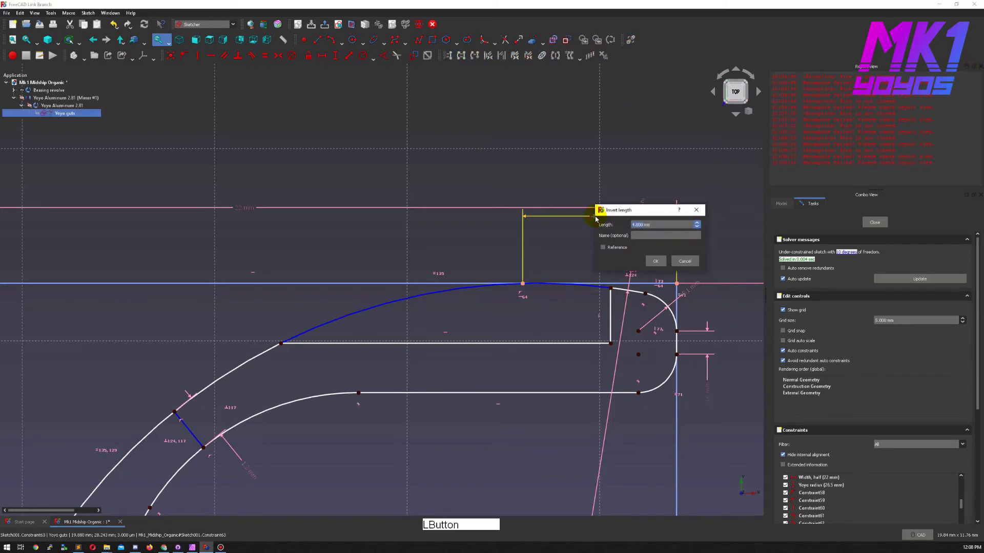
pyautogui.press('KP_3')
pyautogui.press('KP_Decimal')
pyautogui.press('KP_7')
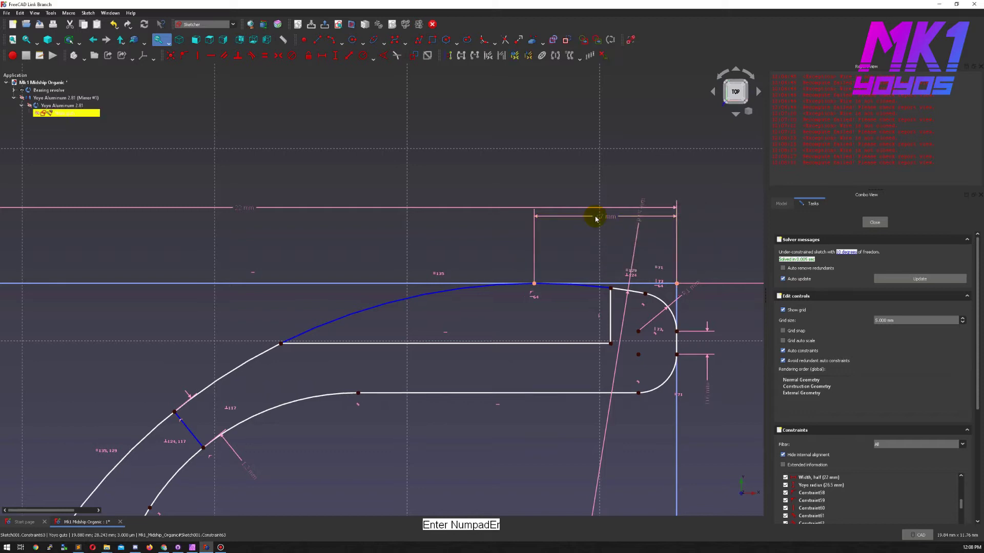
pyautogui.click(559, 304)
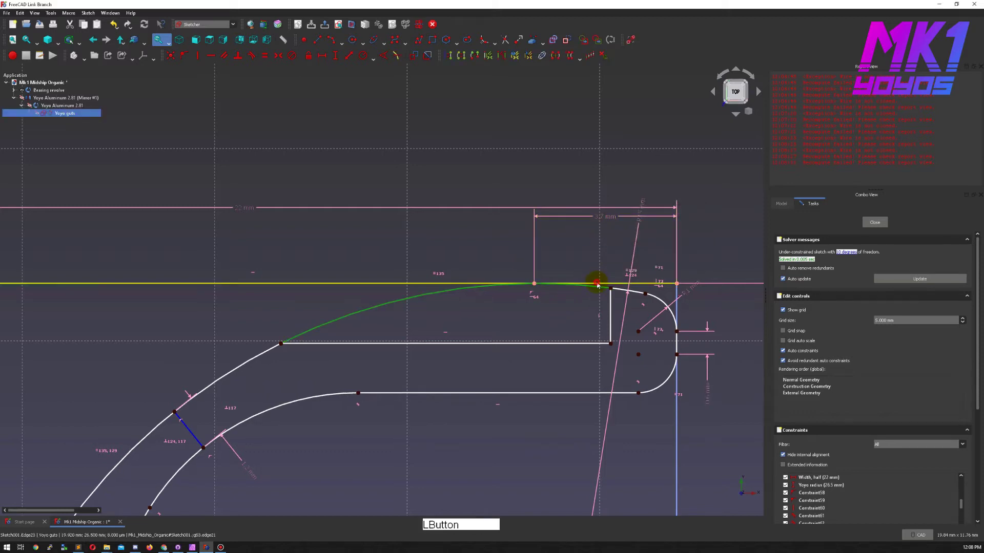
pyautogui.press('t')
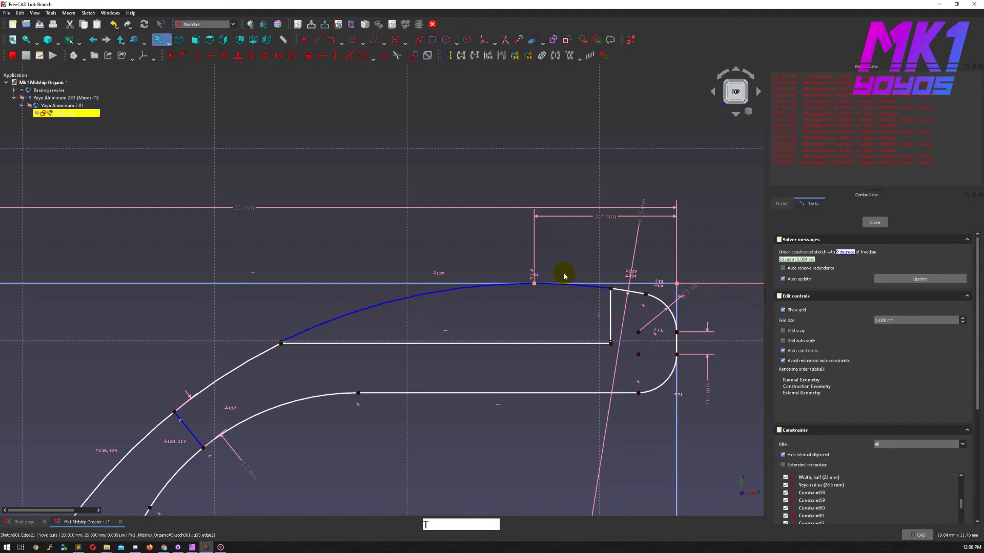
pyautogui.click(548, 319)
pyautogui.middleClick(553, 324)
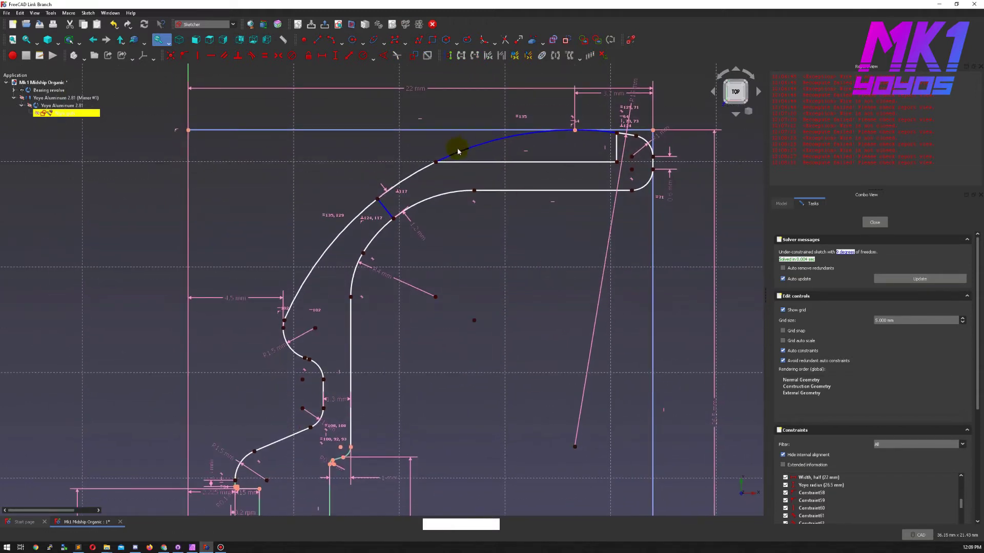
pyautogui.click(461, 156)
pyautogui.press('shift+r')
pyautogui.press('Escape')
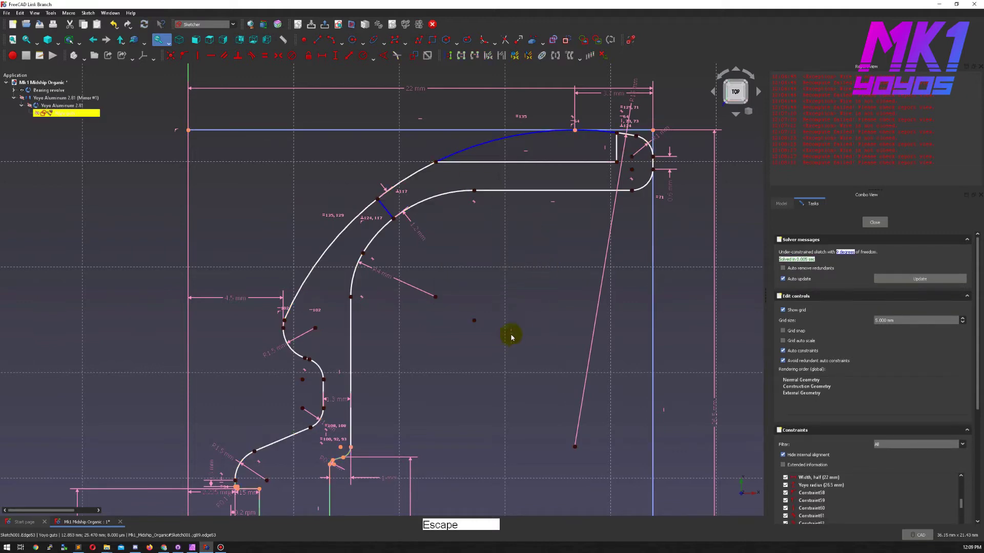
pyautogui.click(535, 307)
pyautogui.middleClick(548, 410)
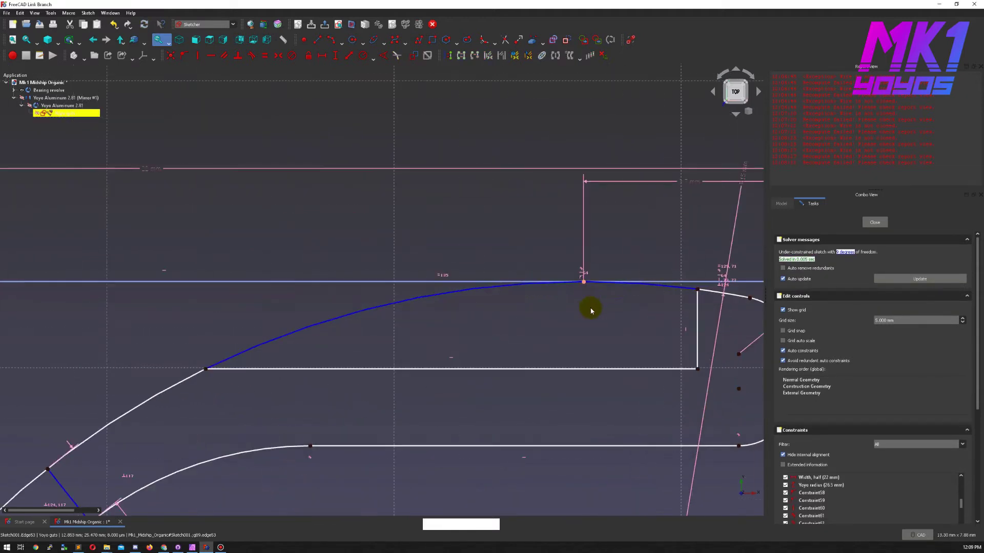
pyautogui.middleClick(544, 320)
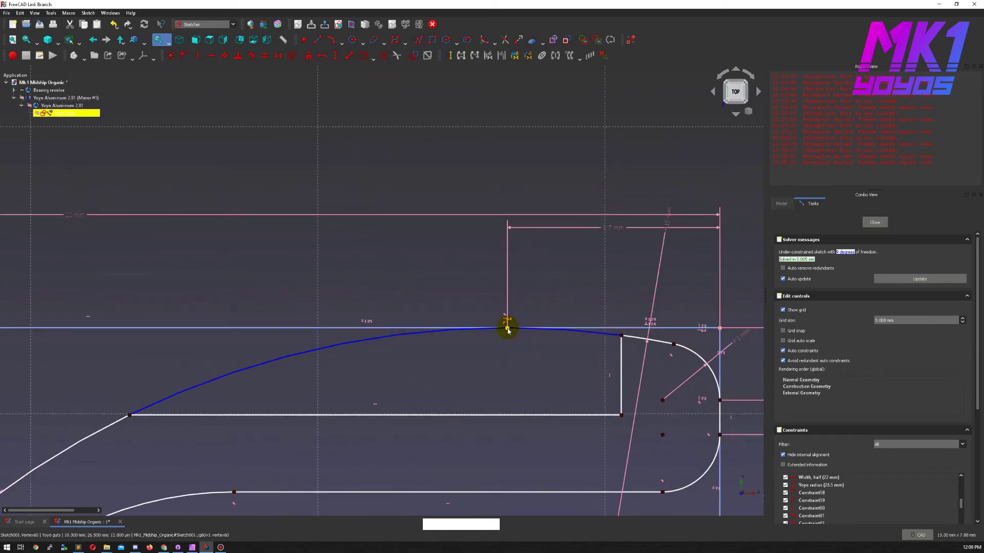
pyautogui.click(507, 357)
pyautogui.middleClick(522, 381)
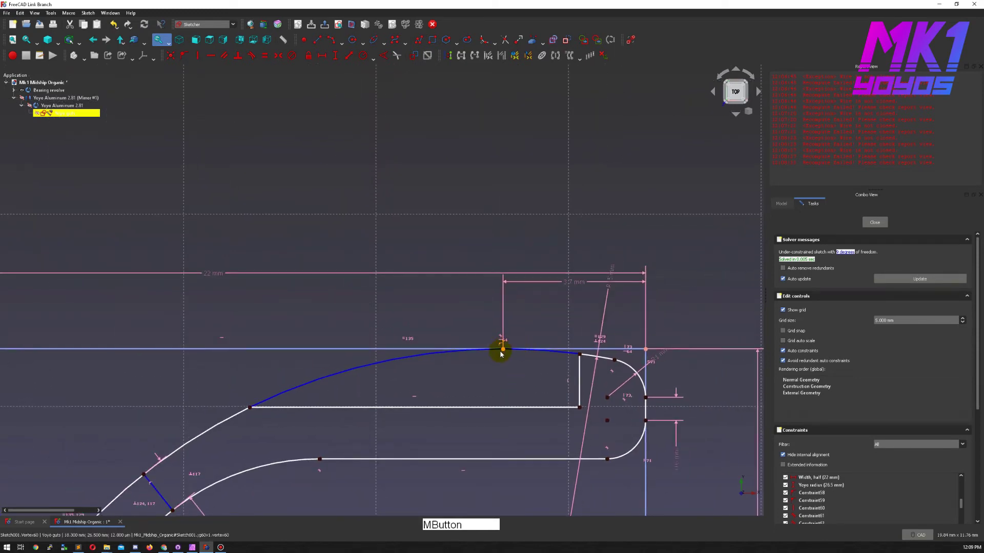
pyautogui.click(504, 353)
pyautogui.click(516, 371)
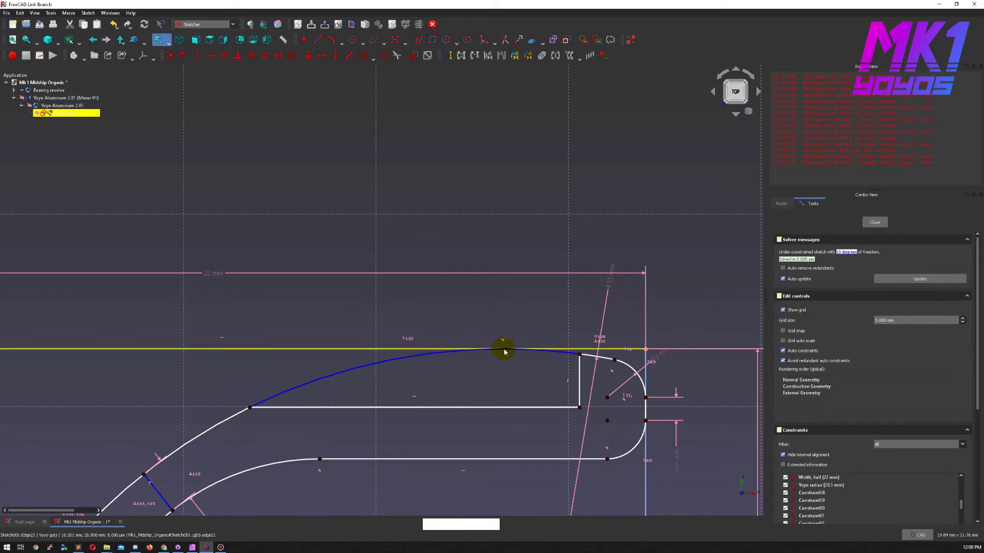
pyautogui.middleClick(632, 283)
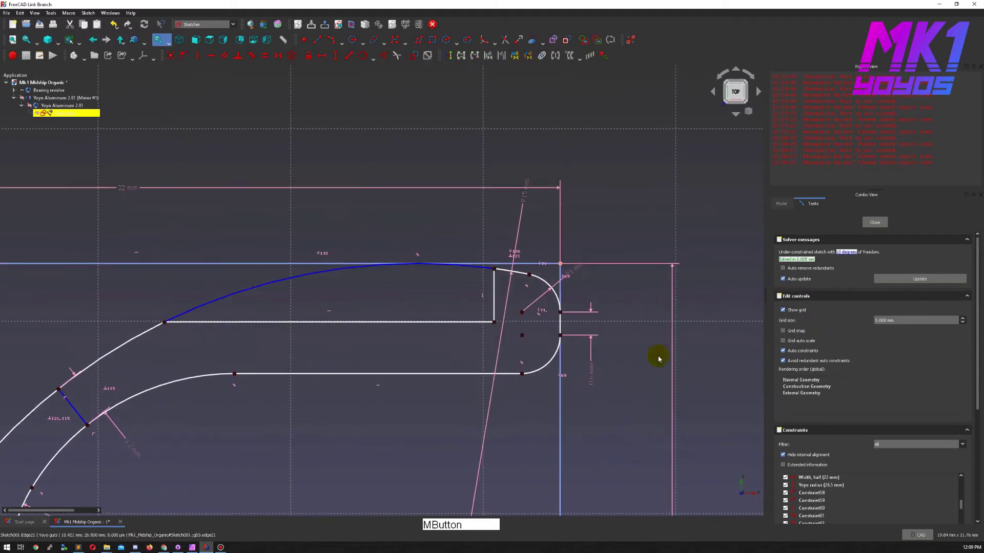
pyautogui.middleClick(748, 360)
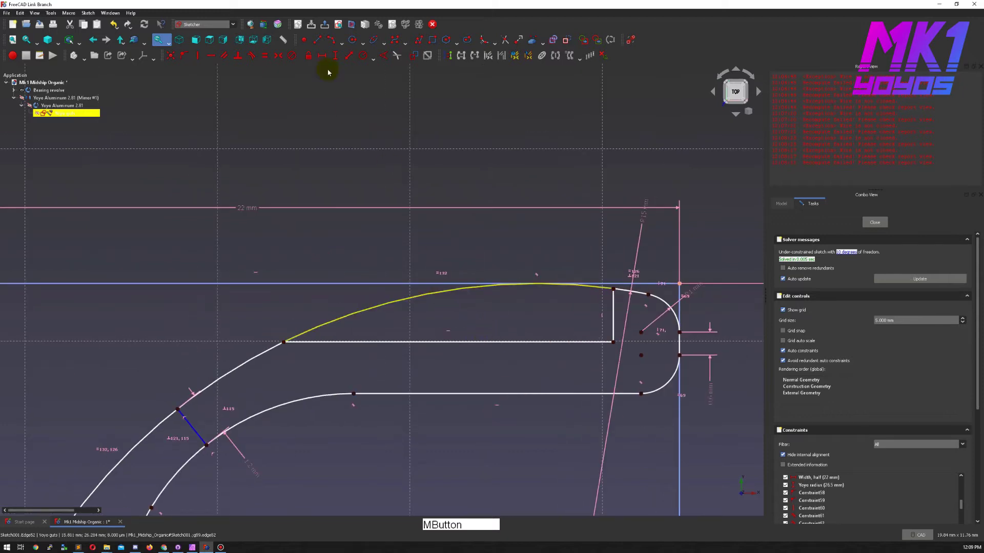
# Add a length constraint to a chosen segment of the guts profile
pyautogui.click(303, 39)
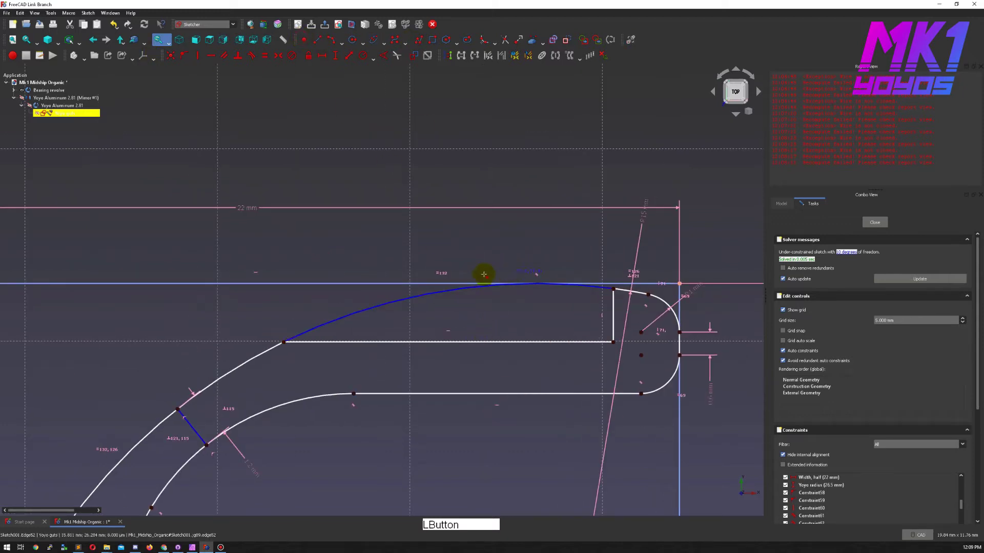
pyautogui.click(455, 291)
pyautogui.press('Escape')
pyautogui.click(452, 294)
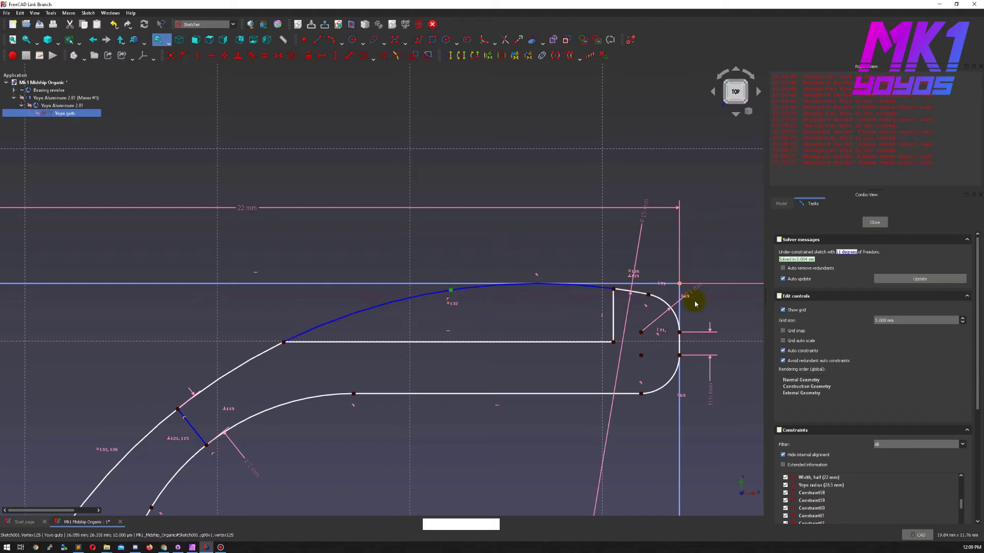
pyautogui.click(683, 287)
pyautogui.press('shift+h')
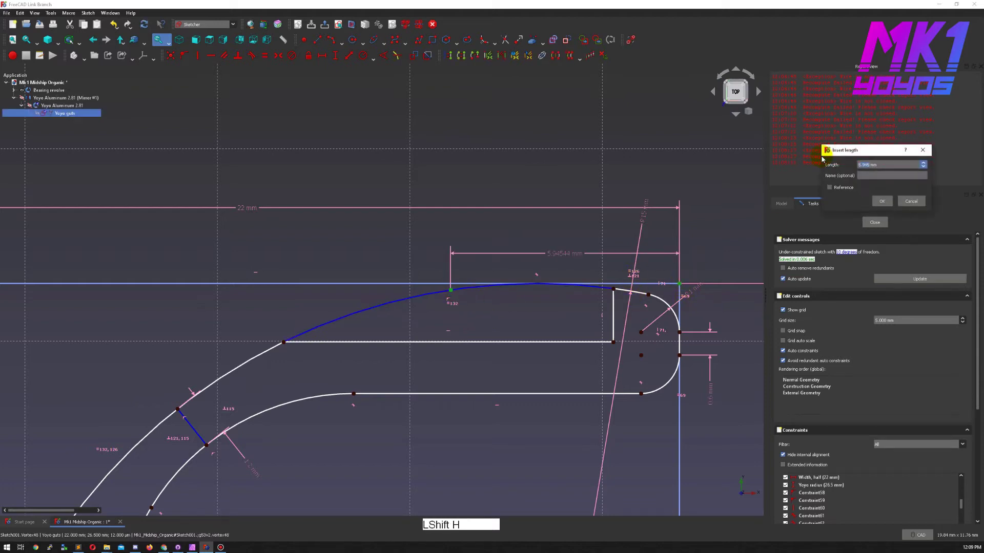
pyautogui.press('Escape')
pyautogui.click(464, 317)
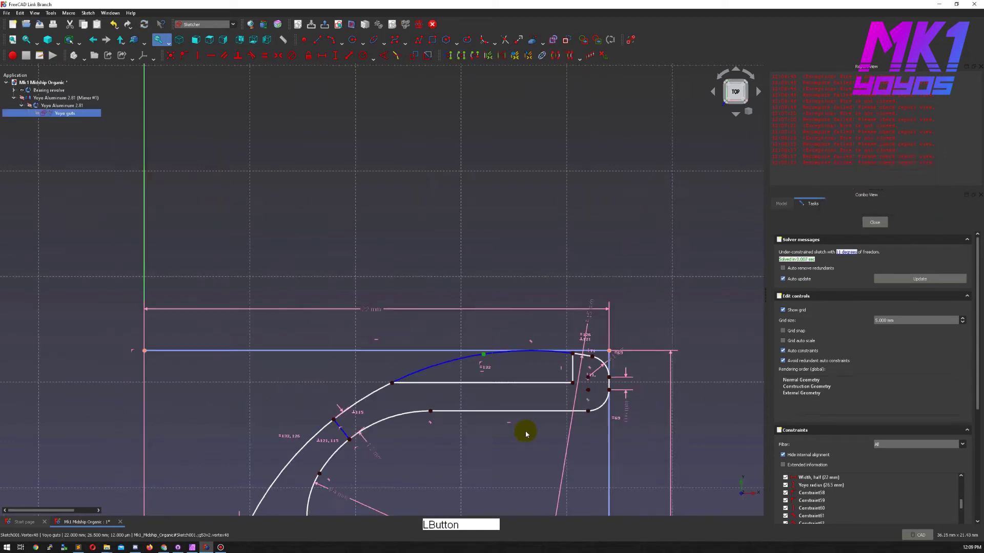
# Add a second length constraint between two profile points and leave line-drawing mode
pyautogui.middleClick(540, 427)
pyautogui.click(531, 515)
pyautogui.press('v')
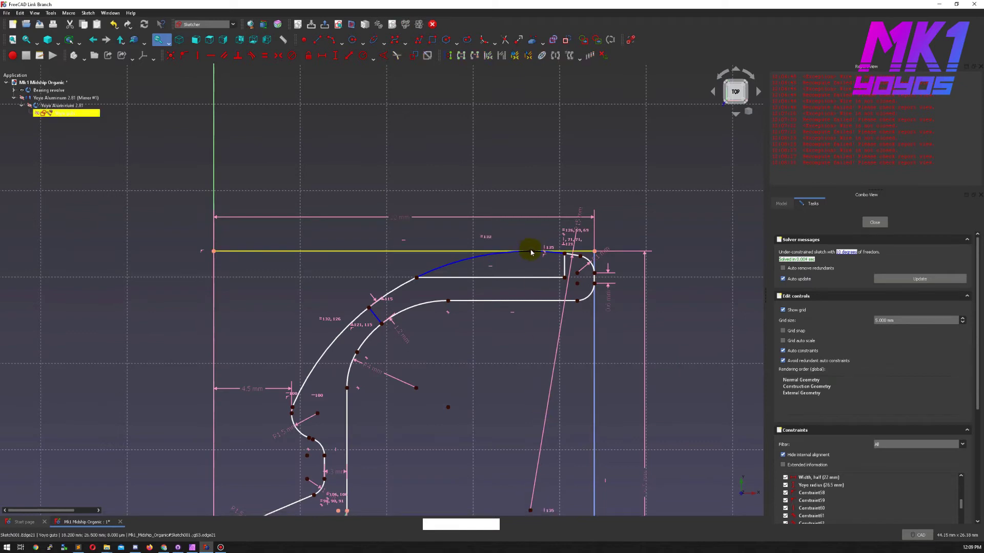
pyautogui.click(532, 253)
pyautogui.click(595, 255)
pyautogui.press('shift+h')
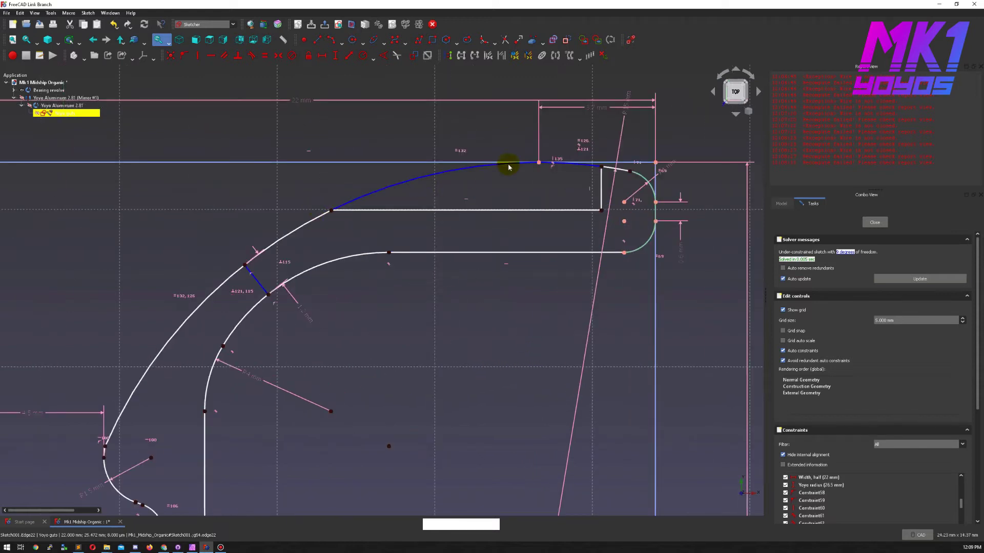
pyautogui.middleClick(515, 237)
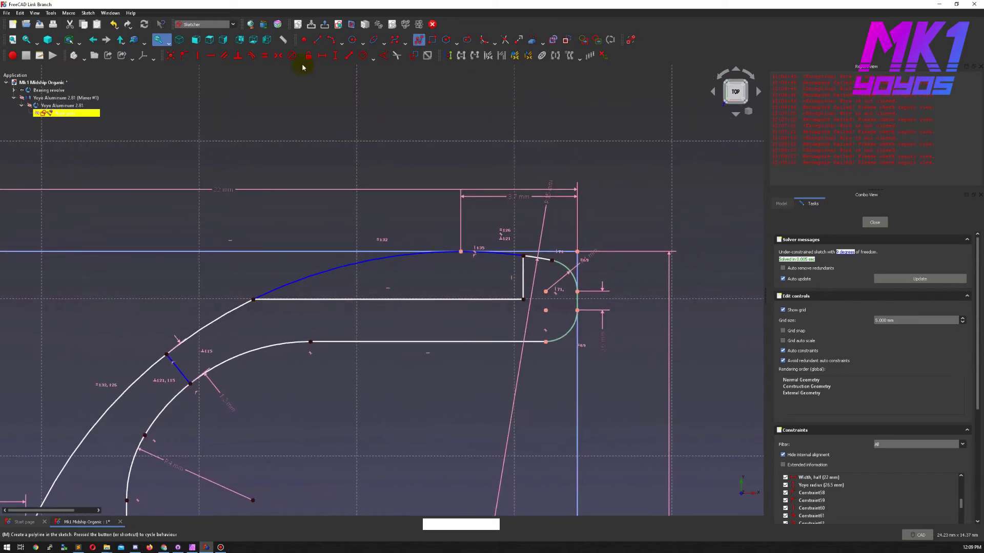
pyautogui.click(494, 51)
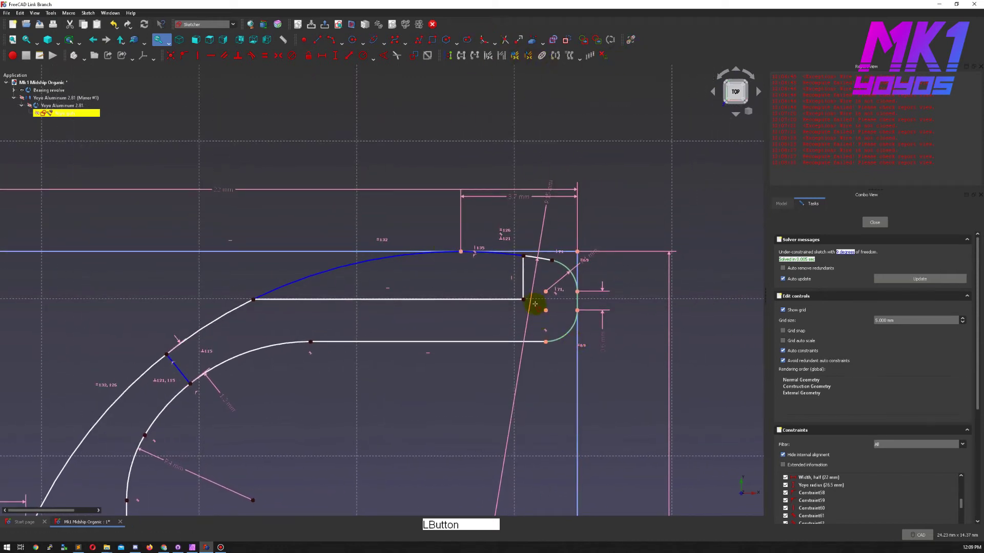
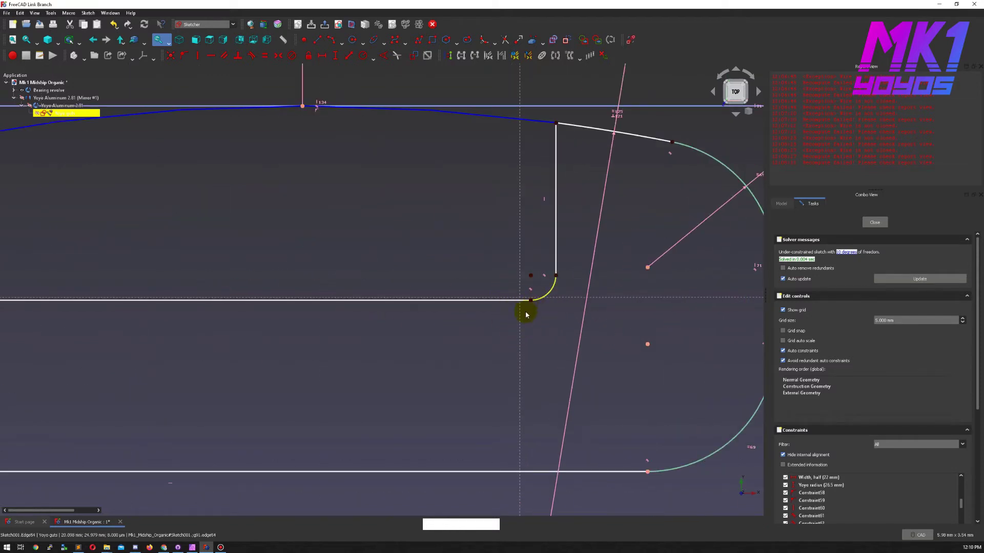
pyautogui.click(537, 344)
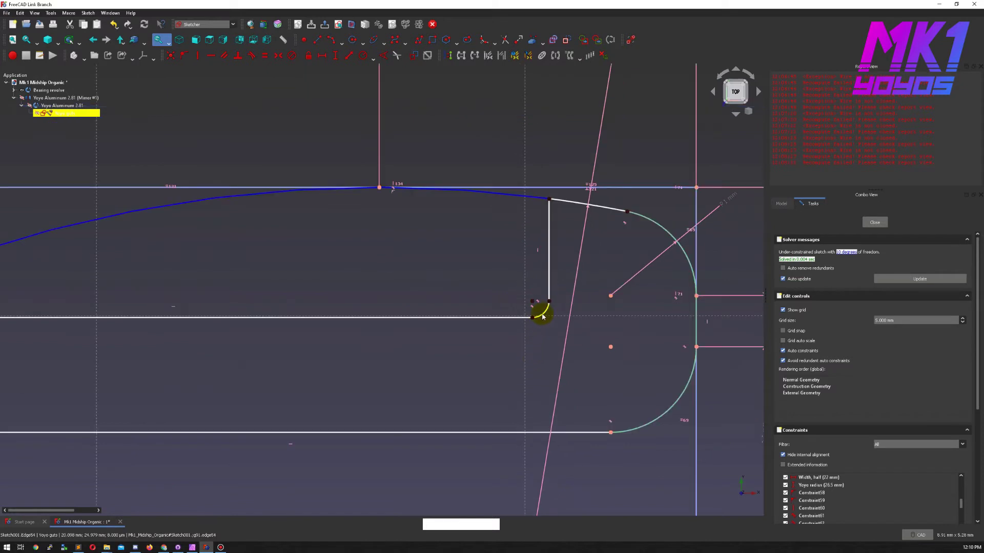
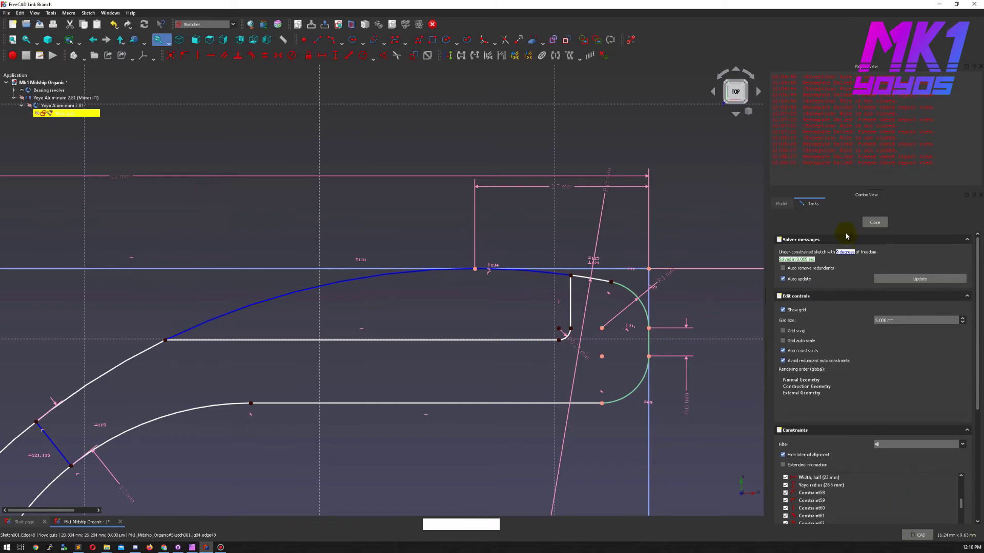
# Close the guts sketch so the updated solid yoyo body shows
pyautogui.click(879, 223)
pyautogui.click(500, 126)
pyautogui.middleClick(540, 175)
pyautogui.rightClick(619, 352)
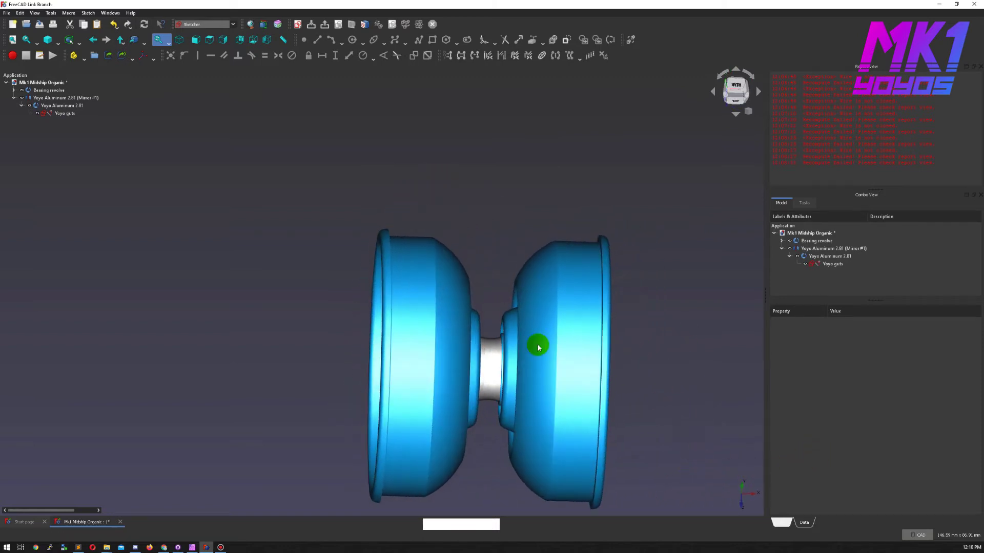
# Create a new top-level Sketch002 with default orientation and close it empty
pyautogui.middleClick(513, 232)
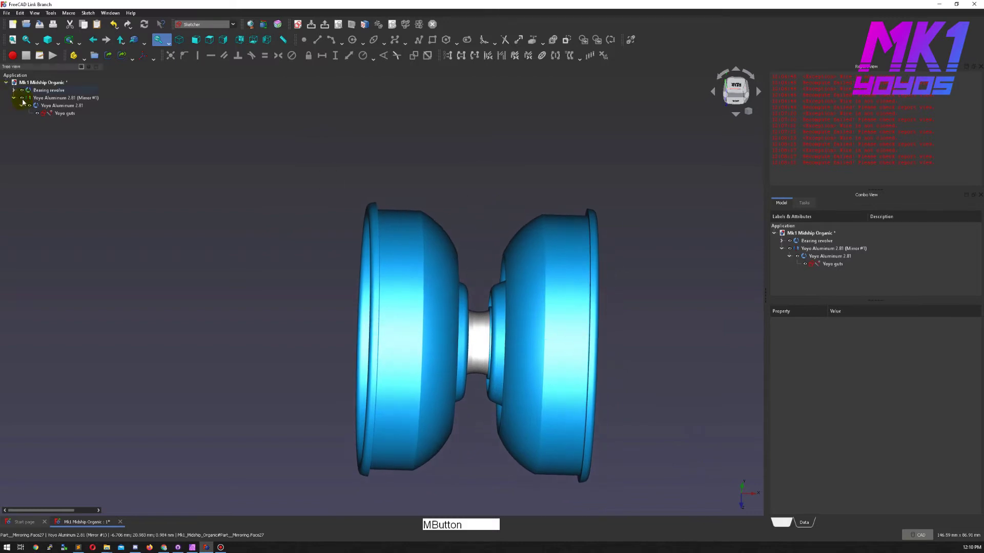
pyautogui.click(43, 80)
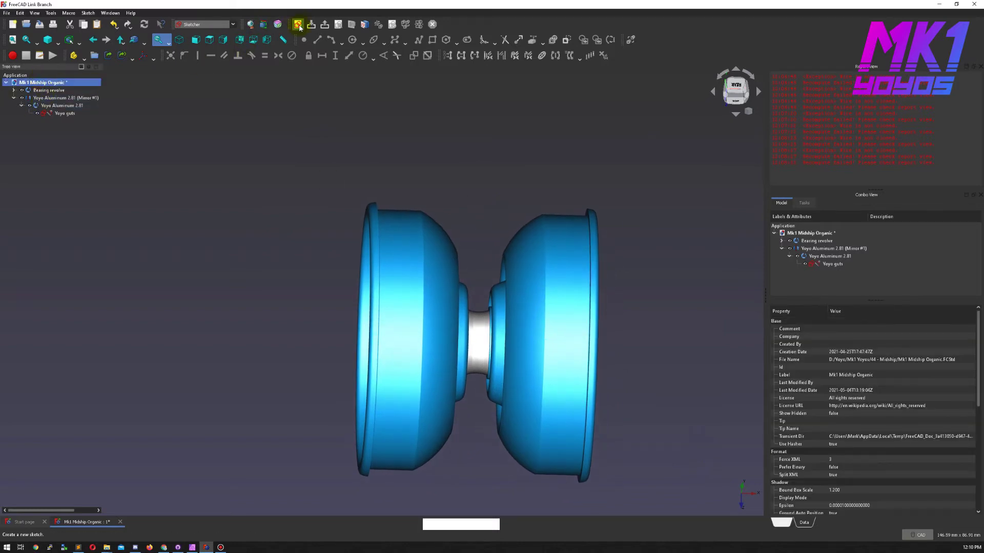
pyautogui.click(300, 27)
pyautogui.click(482, 308)
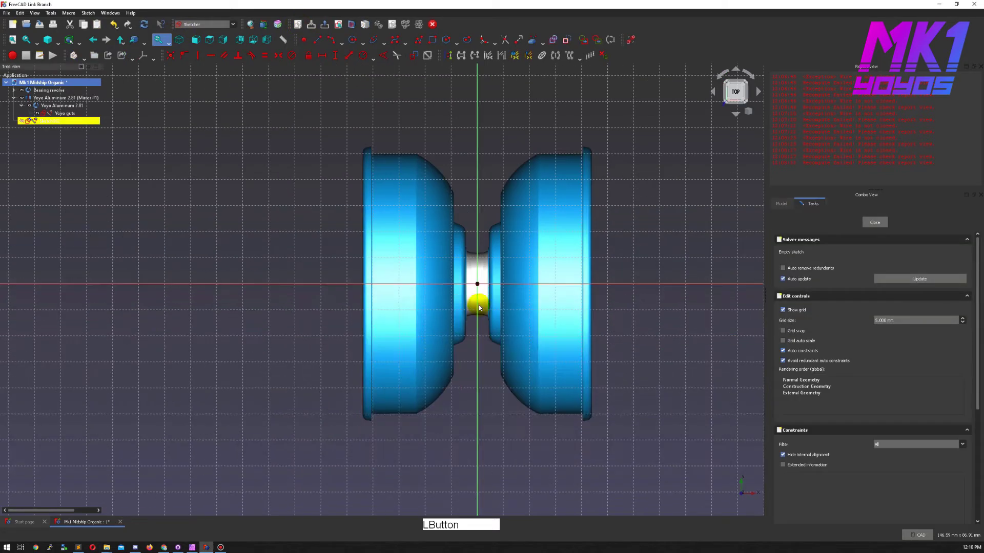
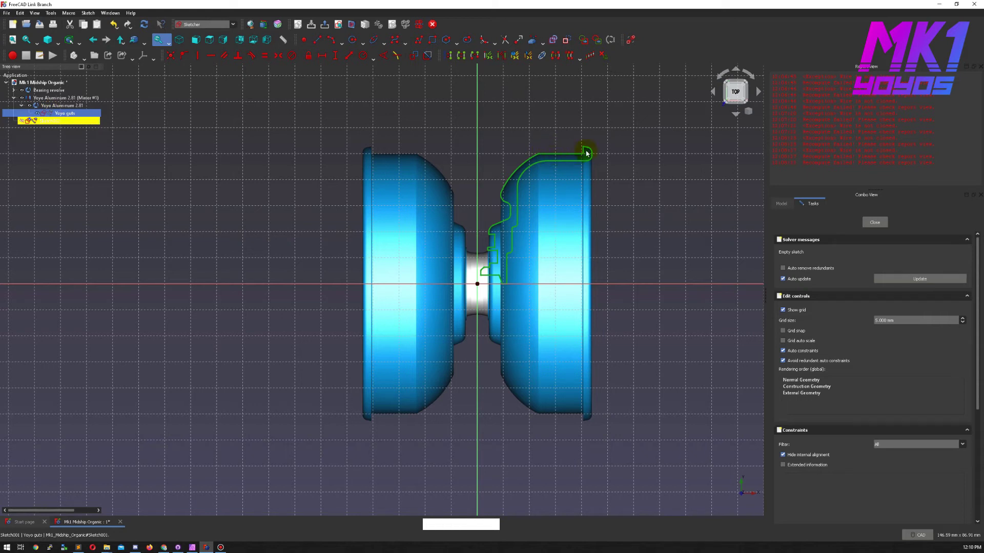
pyautogui.click(708, 157)
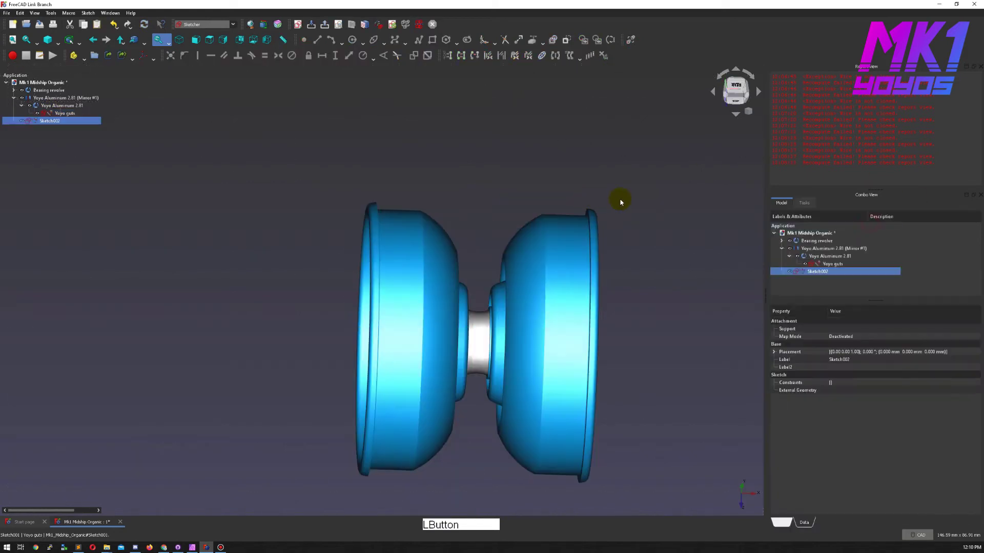
# Hide the Yoyo Aluminum 2.81 body from the 3D view
pyautogui.press('v')
pyautogui.press('7')
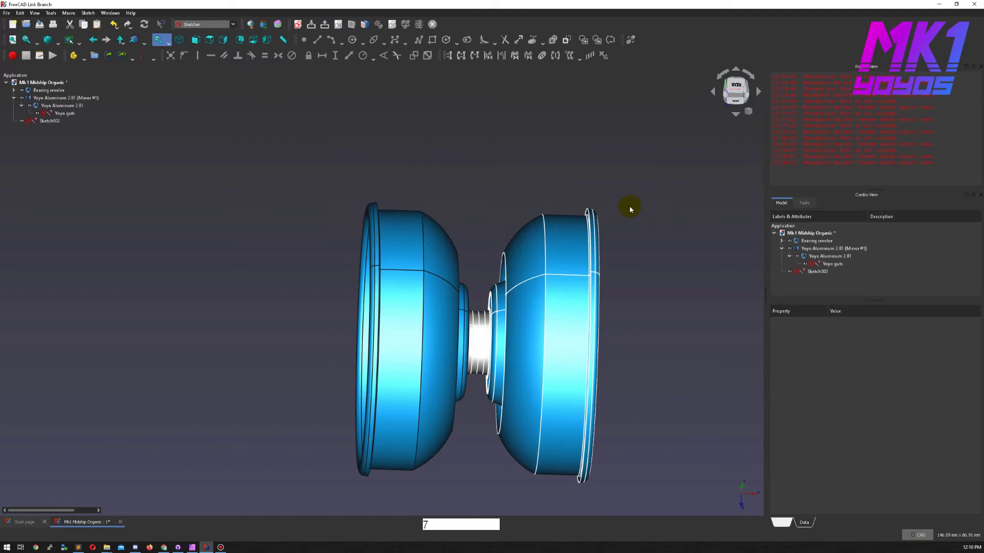
pyautogui.click(29, 107)
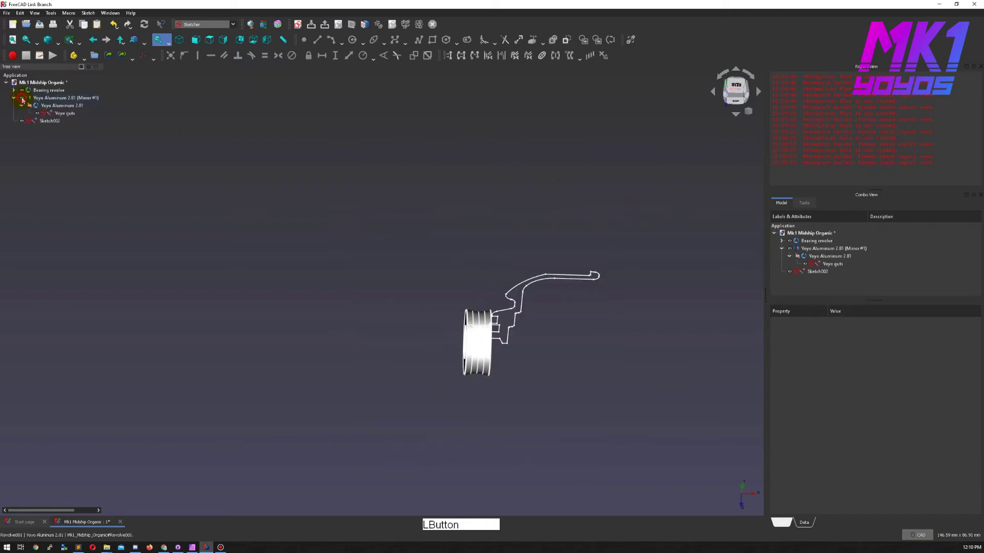
# Edit Sketch002 and reference the guts profile rim edge as external geometry
pyautogui.click(24, 91)
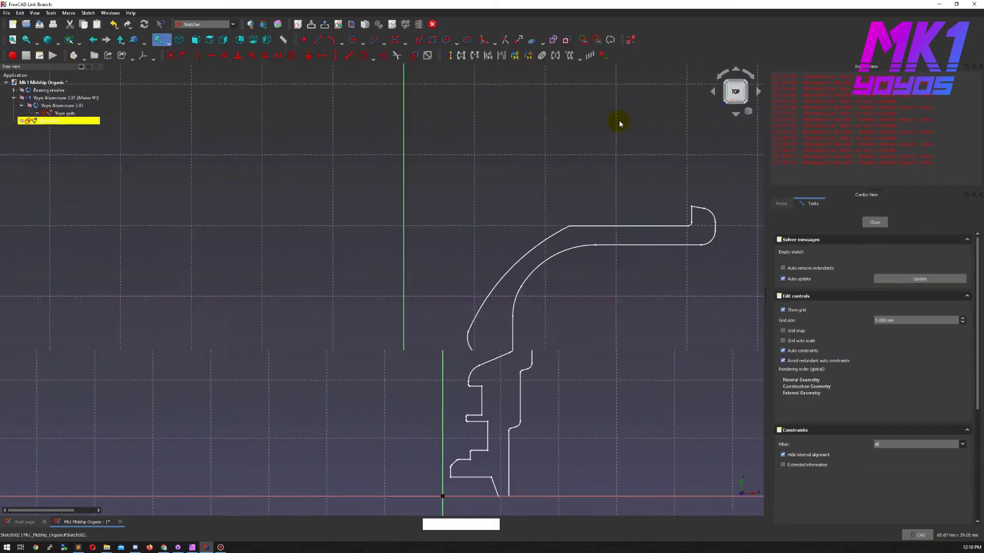
pyautogui.middleClick(549, 185)
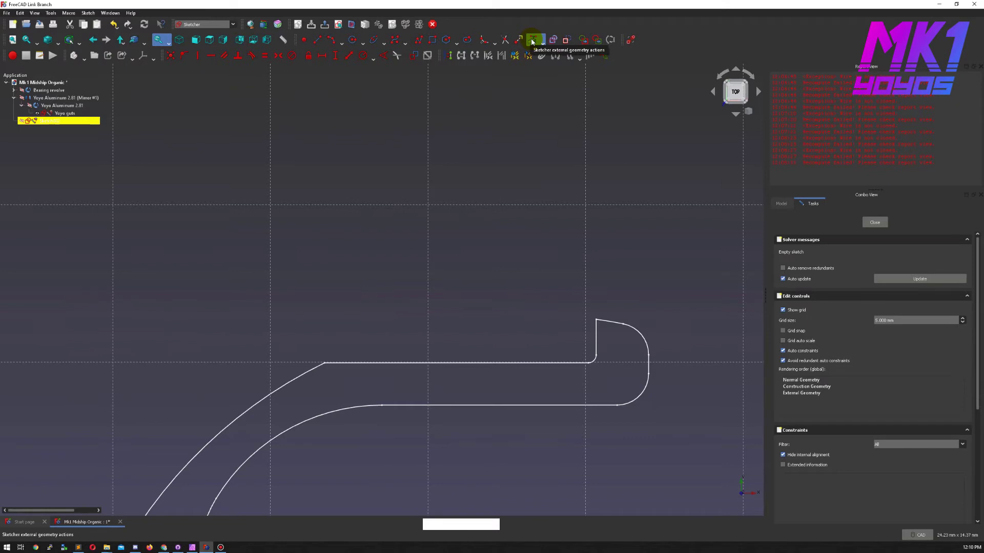
pyautogui.click(546, 46)
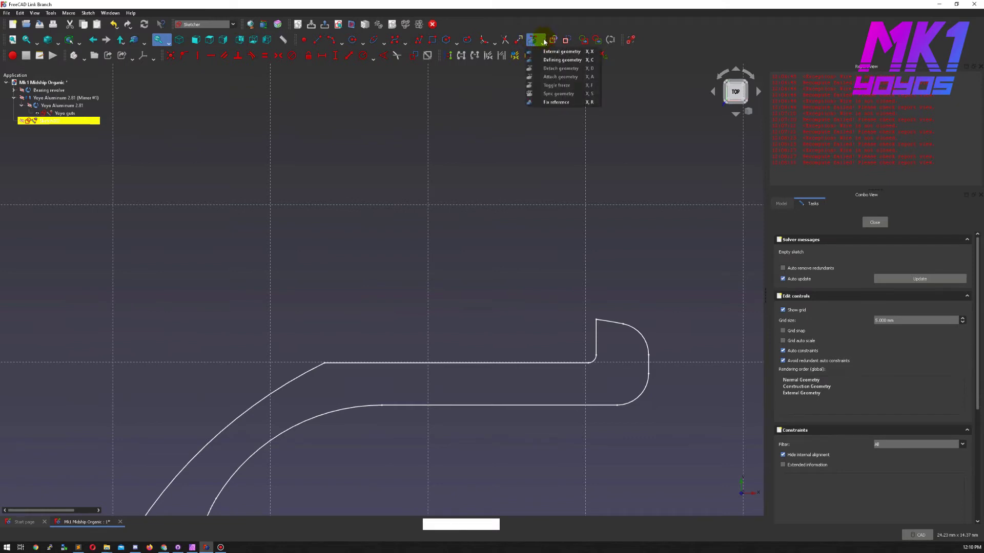
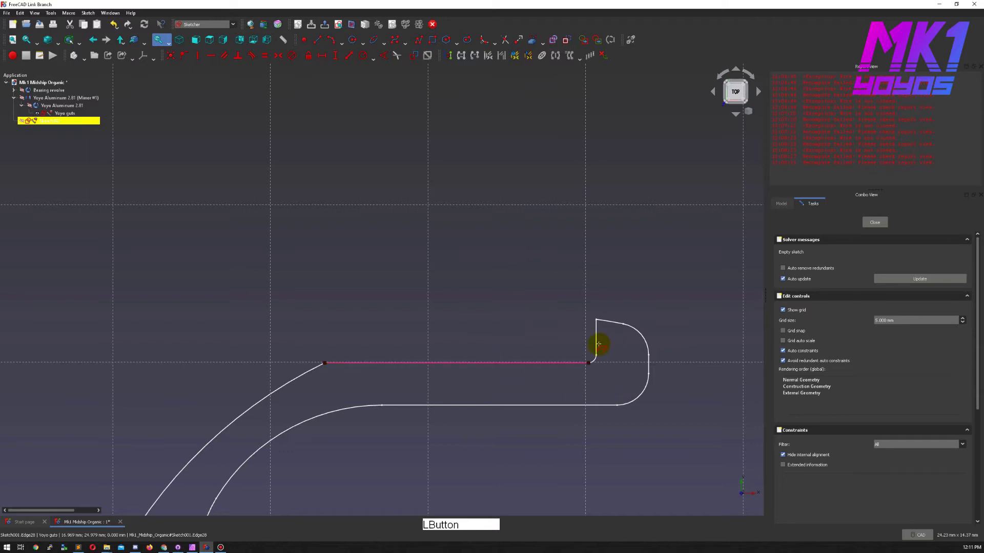
pyautogui.click(598, 350)
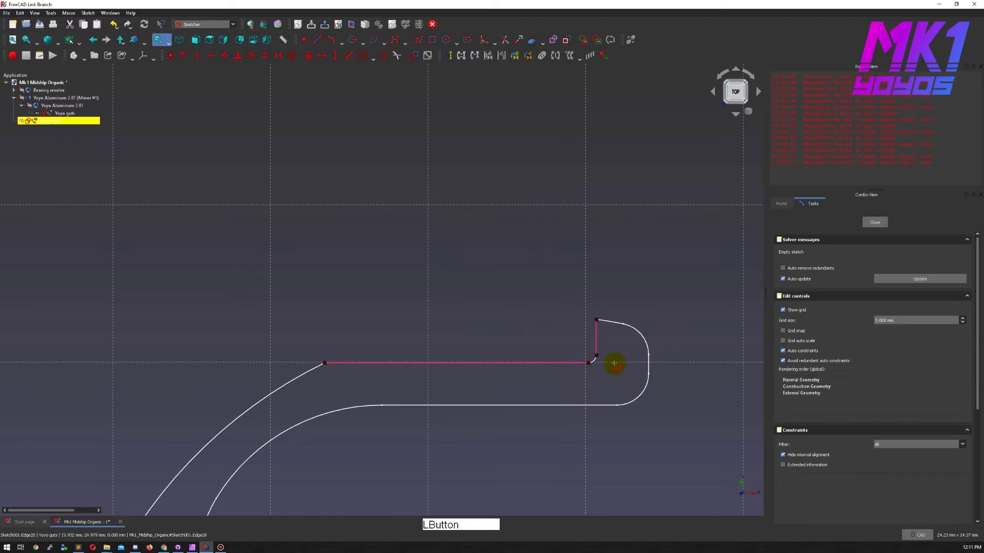
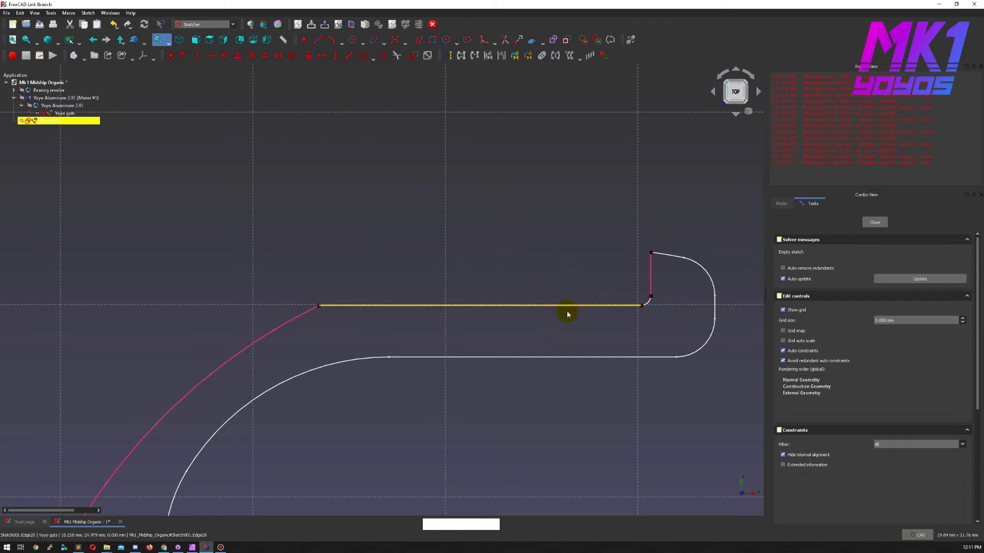
pyautogui.press('Escape')
# Start a first line in the ring sketch
pyautogui.click(543, 43)
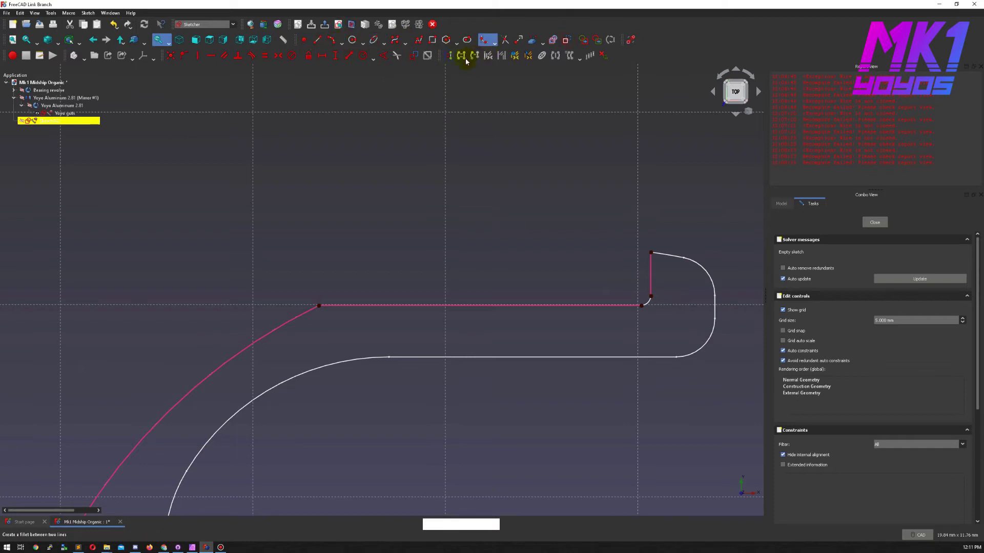
pyautogui.click(335, 49)
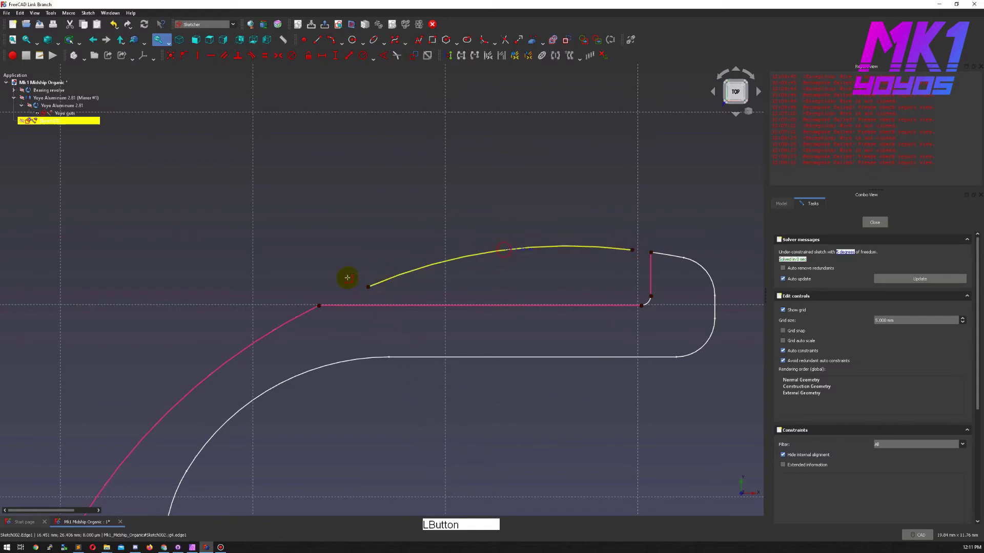
pyautogui.press('Escape')
# Attach the line's end to the rim edge and make its loose points coincident
pyautogui.click(352, 290)
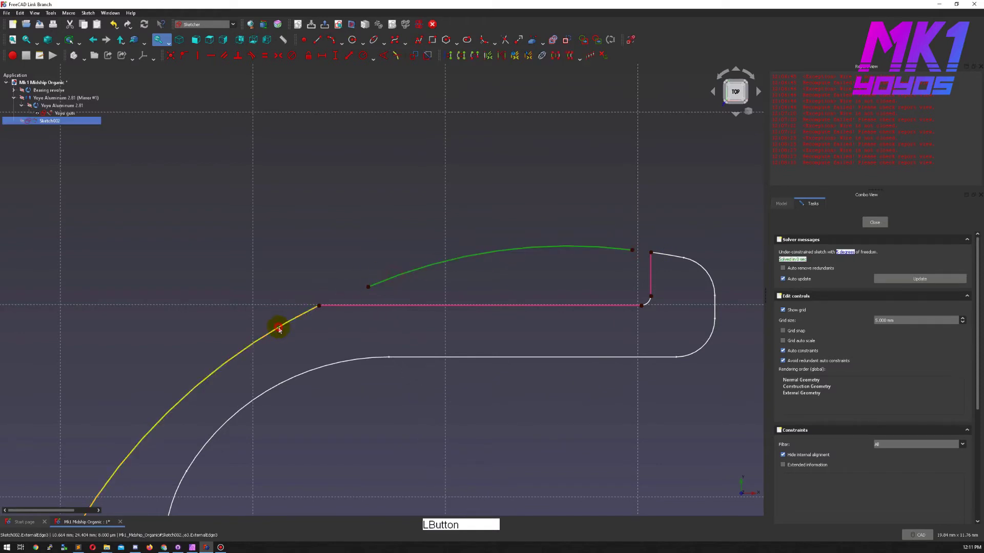
pyautogui.press('e')
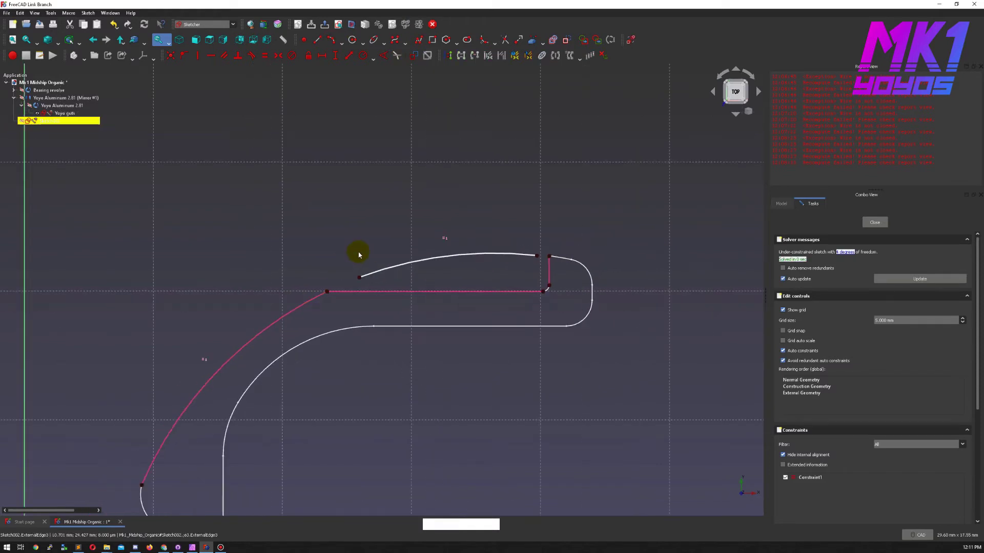
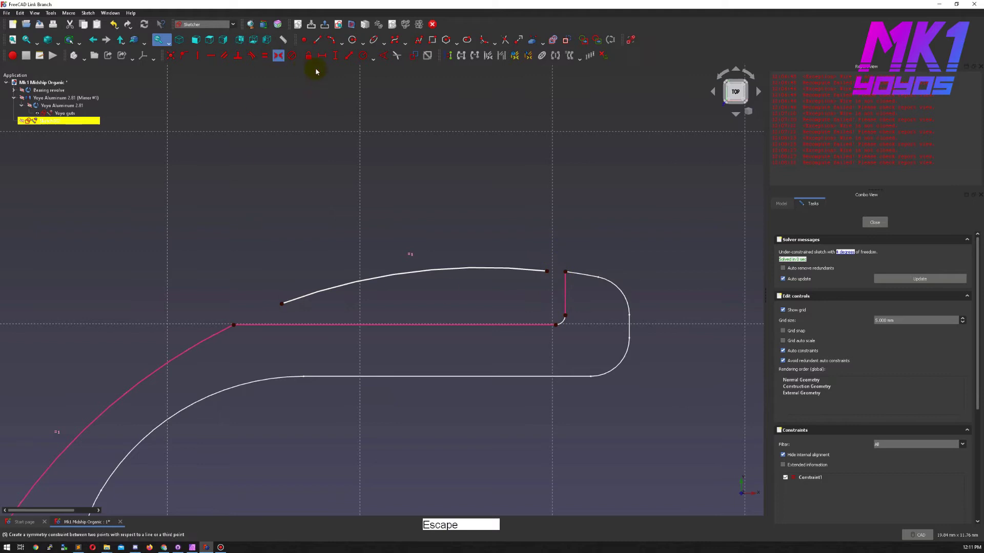
pyautogui.click(315, 50)
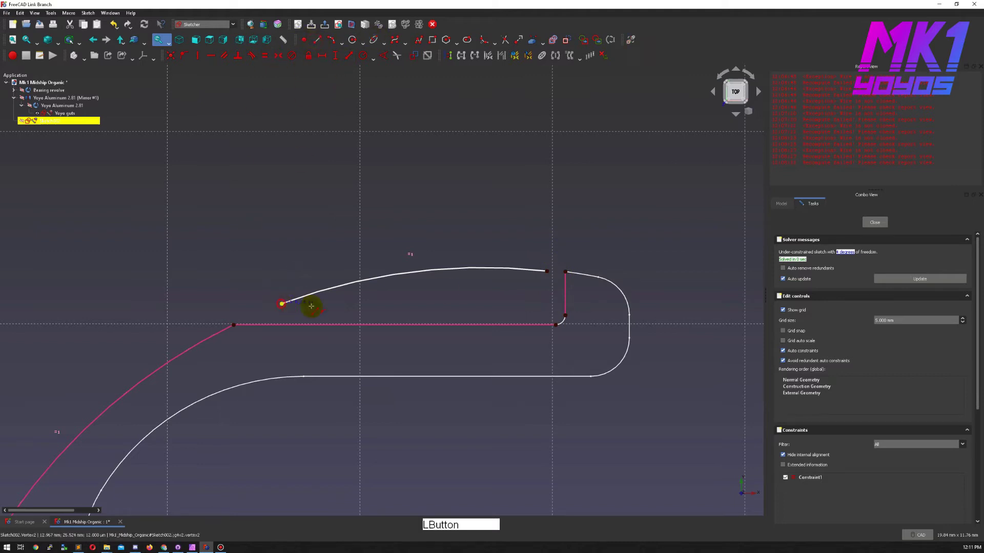
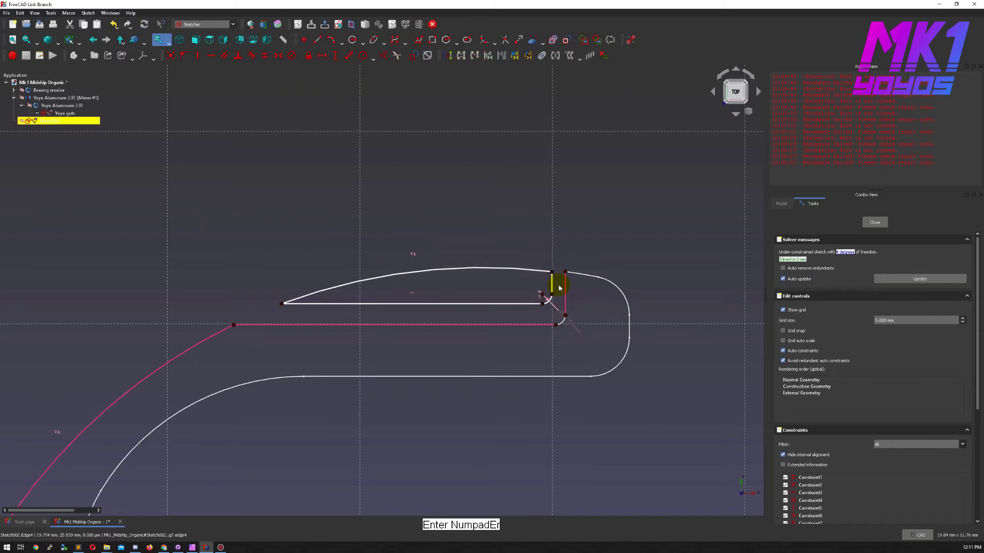
pyautogui.click(555, 296)
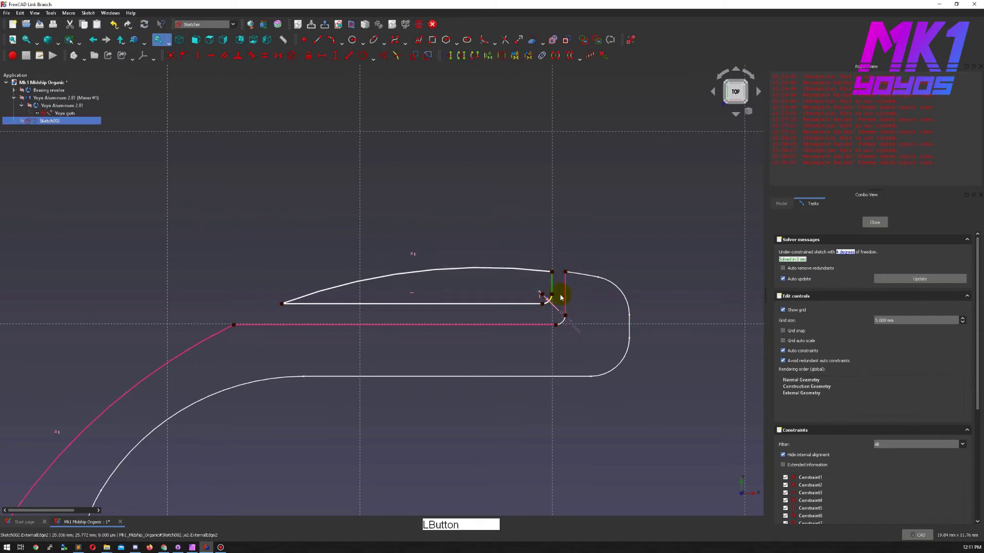
pyautogui.click(562, 299)
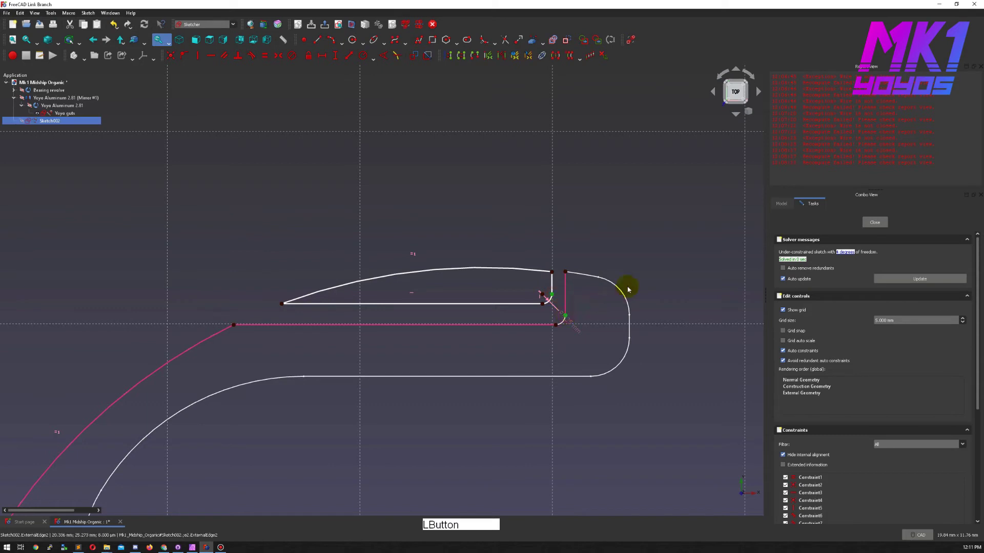
pyautogui.press('v')
pyautogui.click(557, 313)
pyautogui.click(557, 328)
pyautogui.press('h')
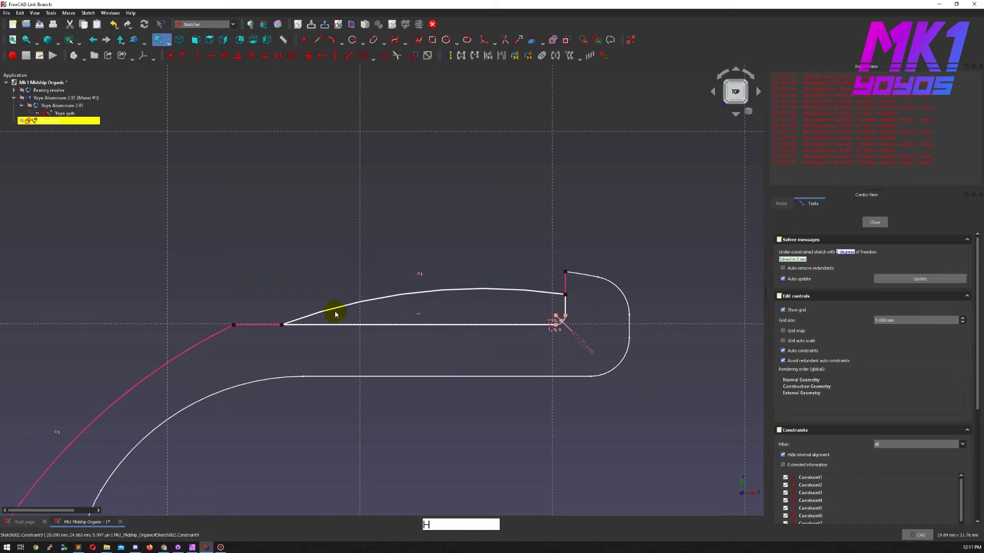
# Constrain the remaining corner so the ring outline is fully constrained
pyautogui.click(320, 317)
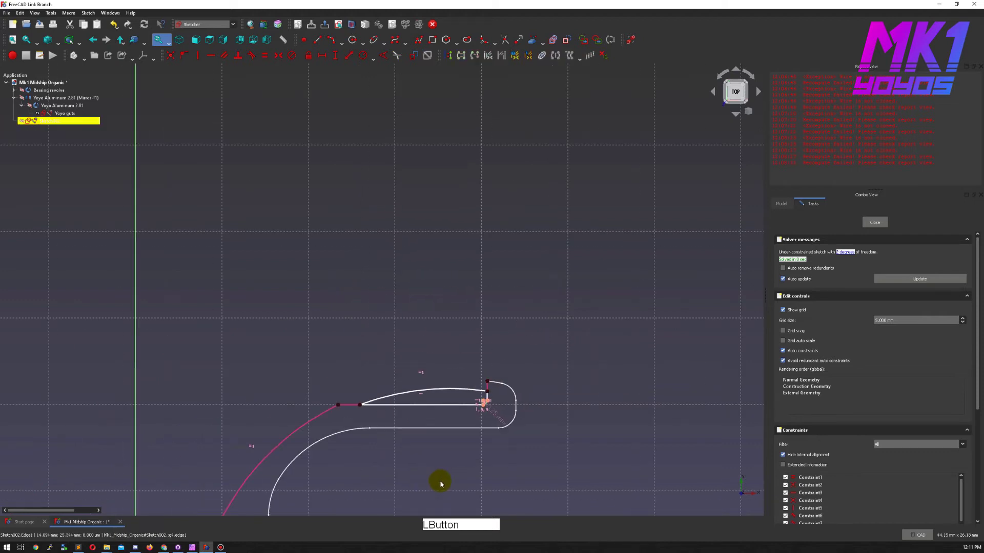
pyautogui.middleClick(443, 344)
pyautogui.click(511, 487)
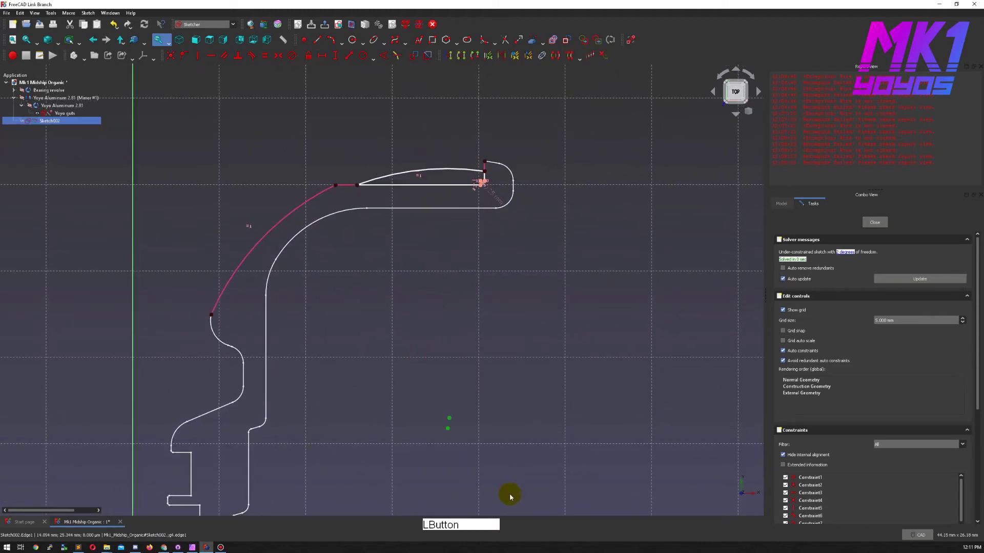
pyautogui.press('c')
pyautogui.middleClick(505, 431)
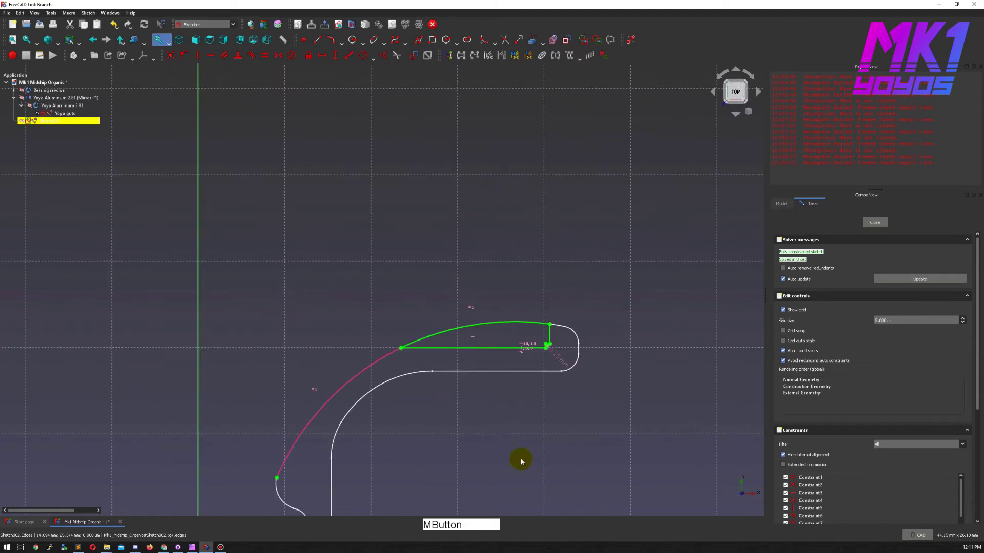
pyautogui.middleClick(533, 370)
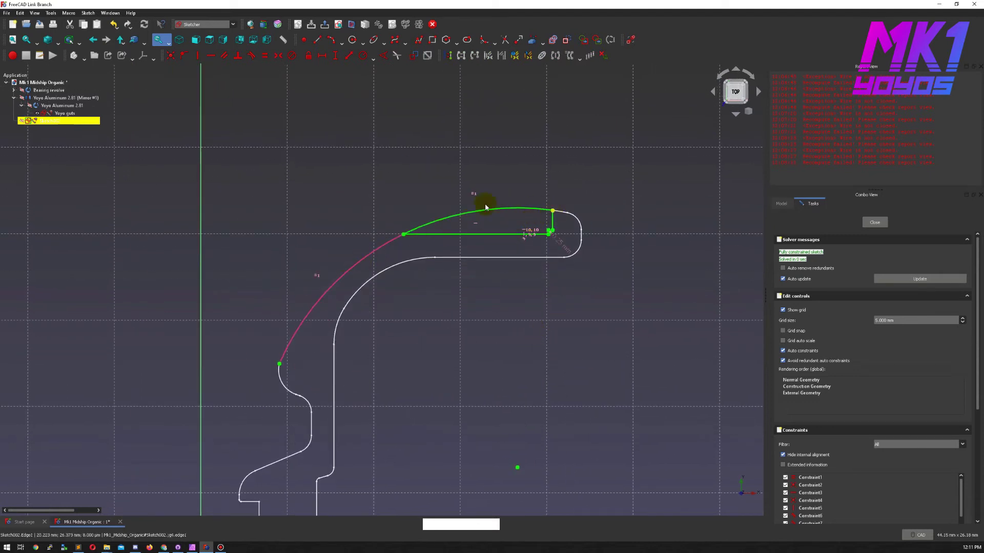
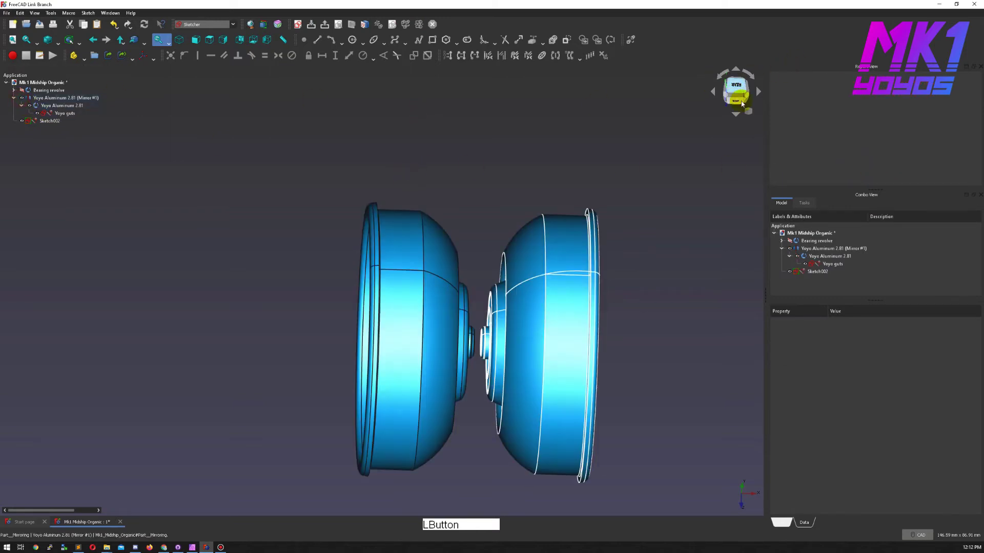
# Rename Sketch002 to 'Steel Ring' from a front view
pyautogui.press('2')
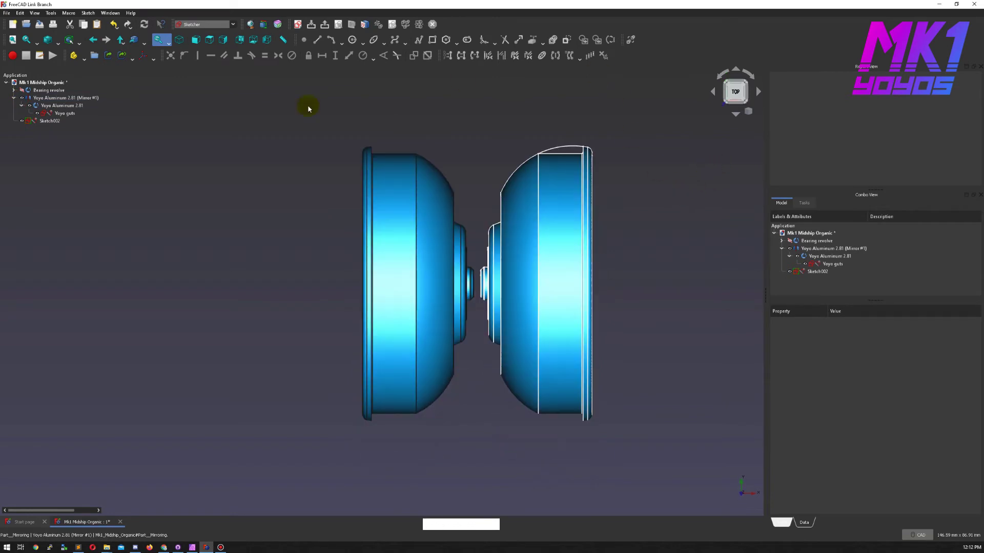
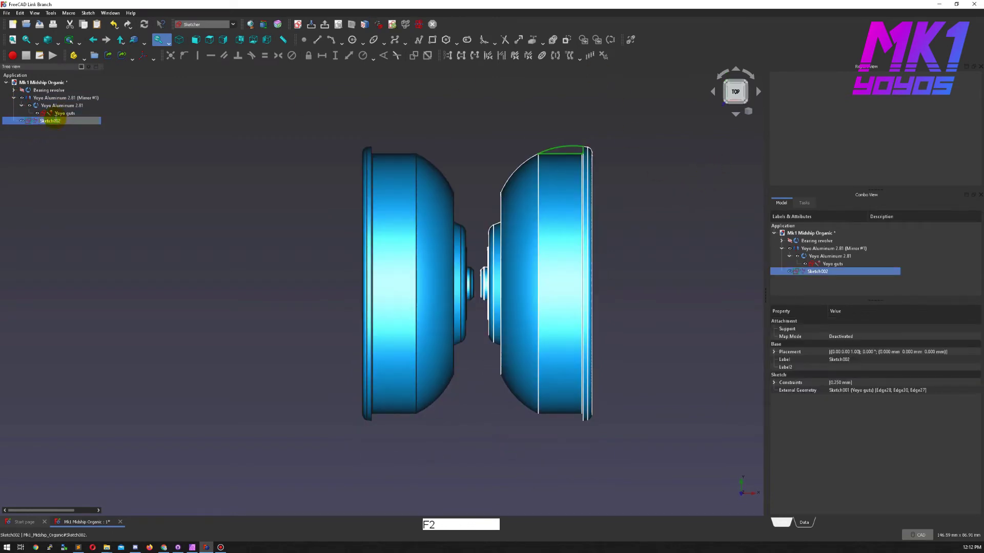
pyautogui.press('shift+s')
pyautogui.press('t')
pyautogui.press('e')
pyautogui.press('l')
pyautogui.press('space')
pyautogui.press('shift+r')
pyautogui.press('i')
pyautogui.press('n')
pyautogui.press('g')
pyautogui.press('Return')
# Revolve Steel Ring into a solid, rename it 'Steel 8.0', and run the mass macro
pyautogui.press('KP_Enter')
pyautogui.click(189, 23)
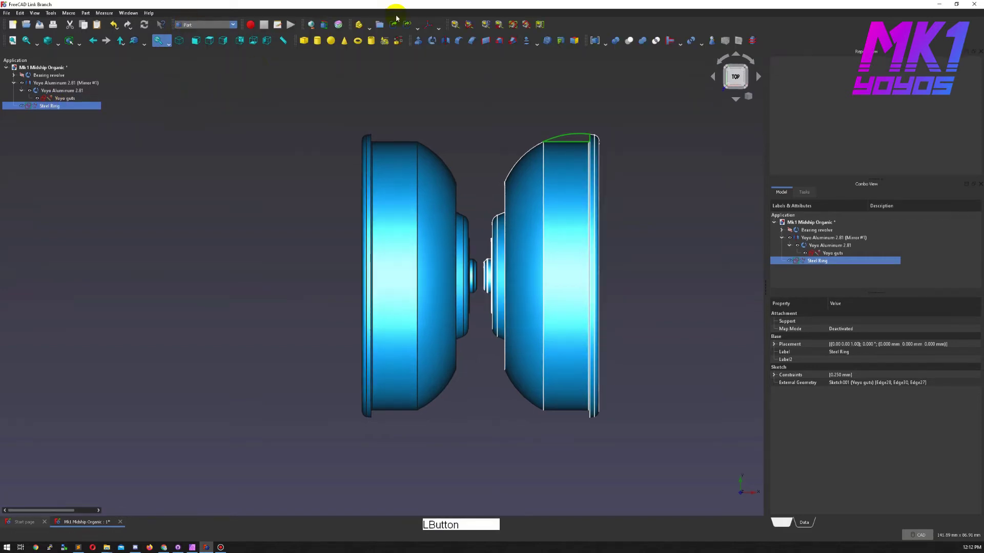
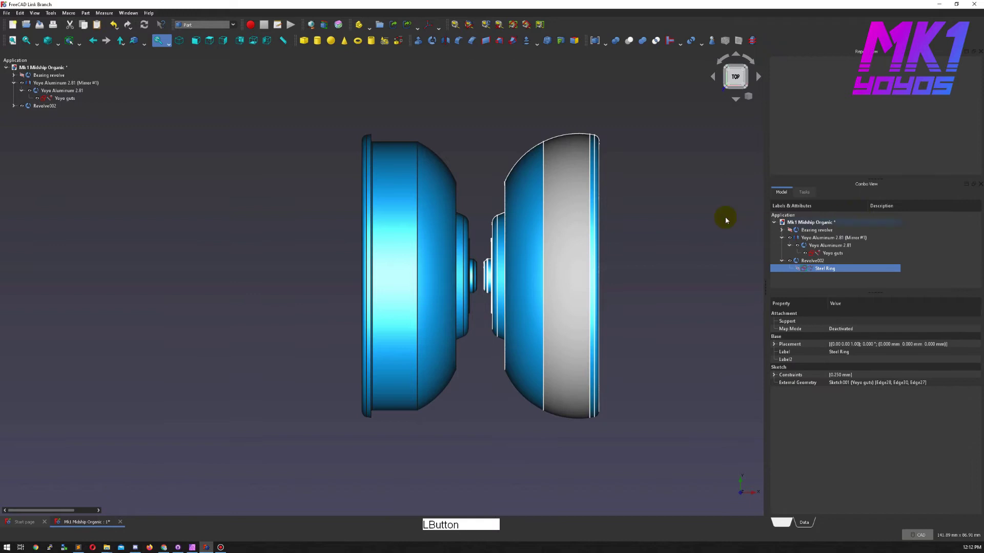
pyautogui.click(33, 108)
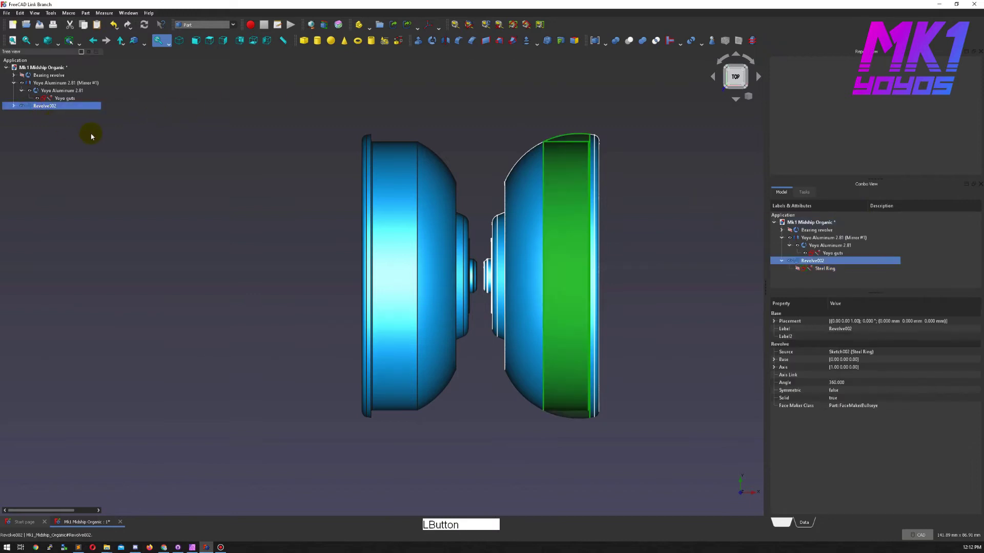
pyautogui.press('F2')
pyautogui.press('shift+s')
pyautogui.write('t')
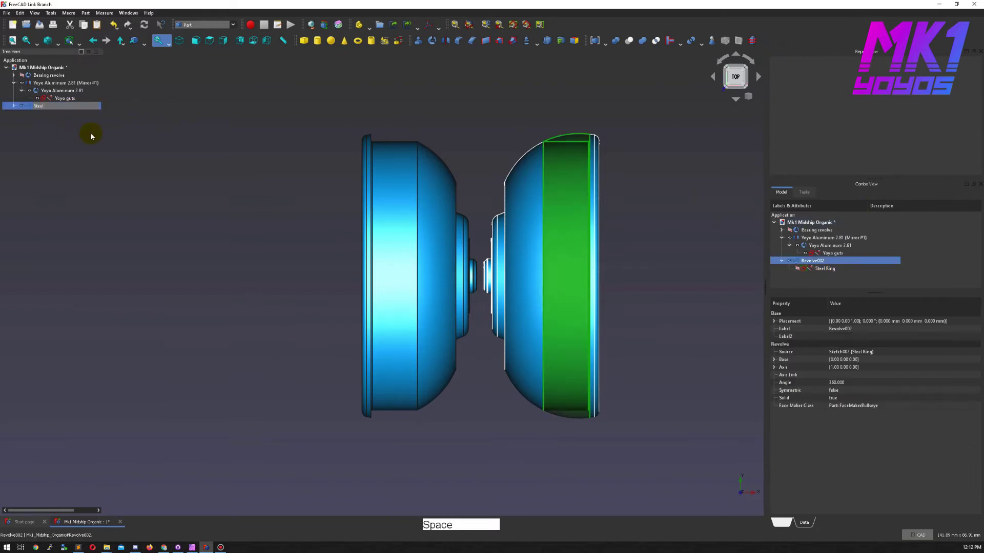
pyautogui.write('8*')
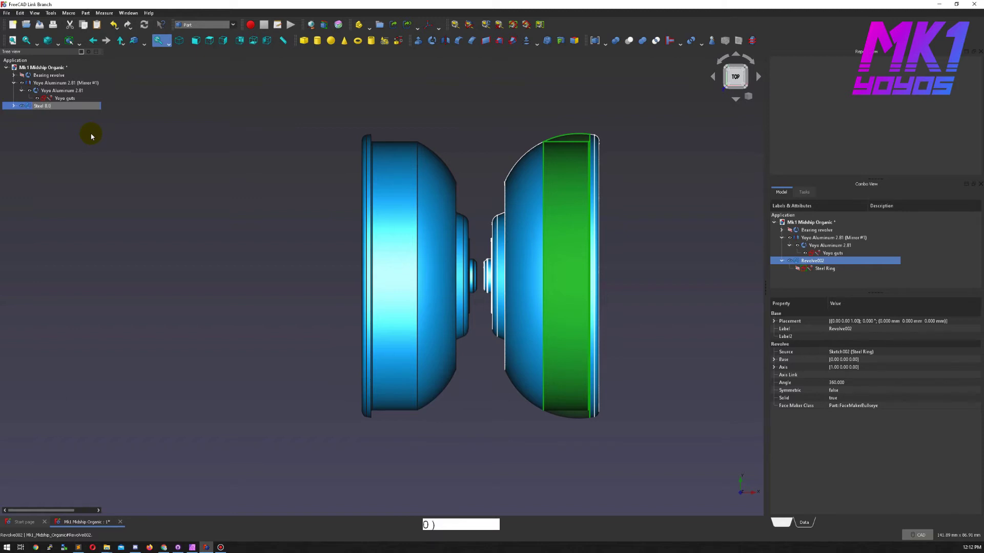
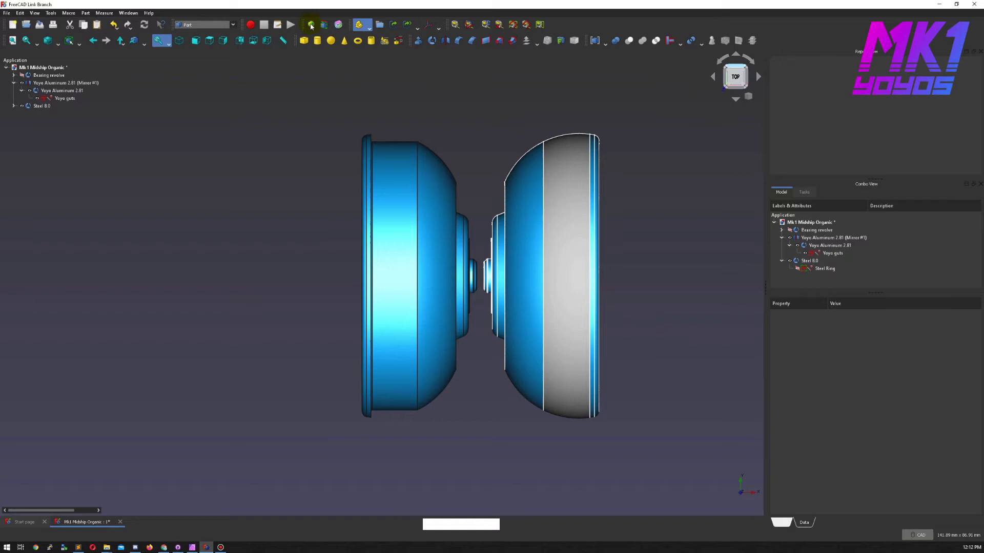
pyautogui.click(338, 26)
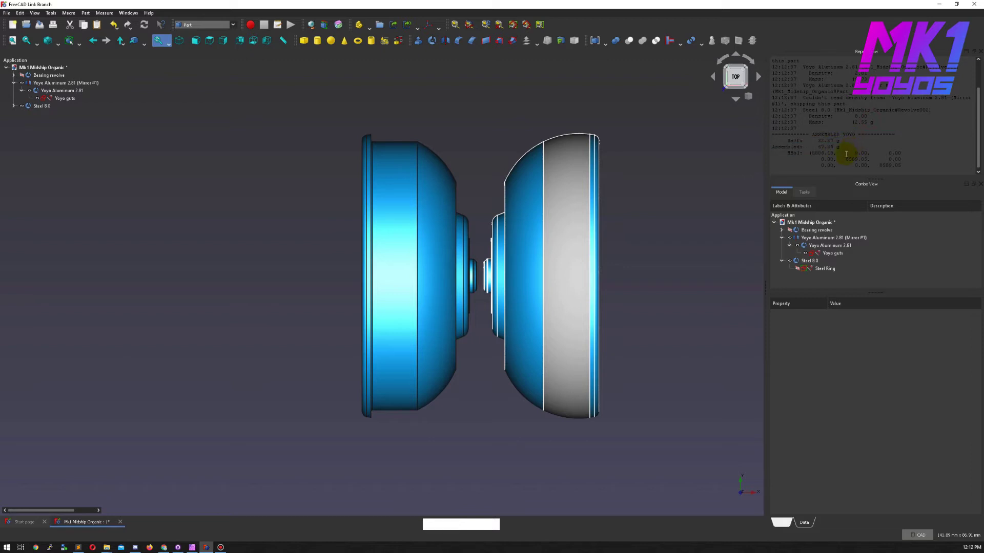
# Mirror the Steel 8.0 ring across the default plane for the other yoyo half
pyautogui.click(220, 107)
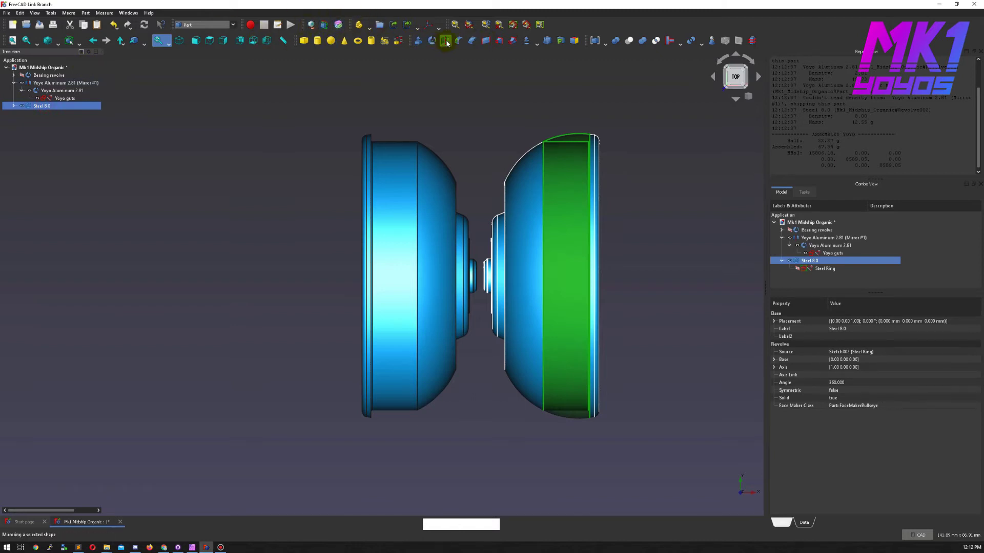
pyautogui.click(448, 42)
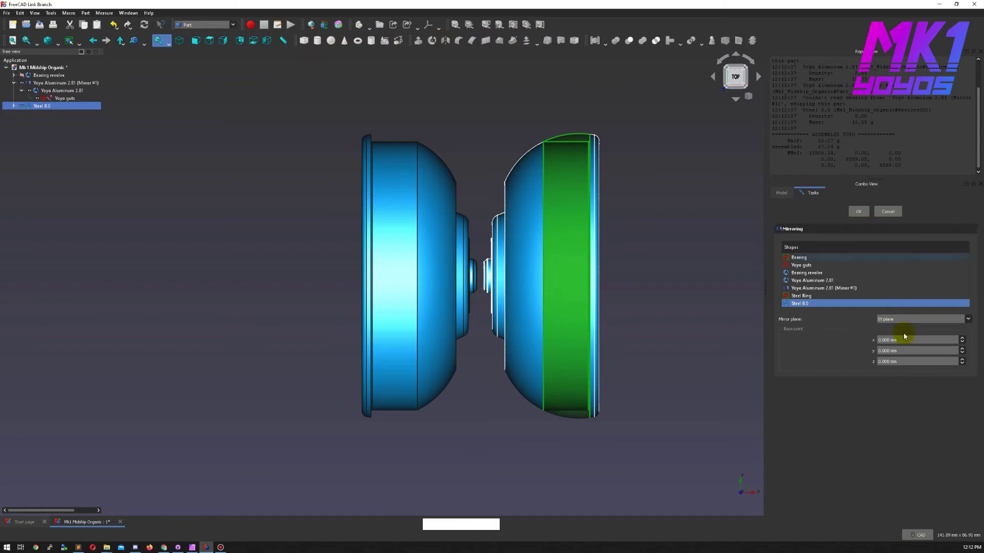
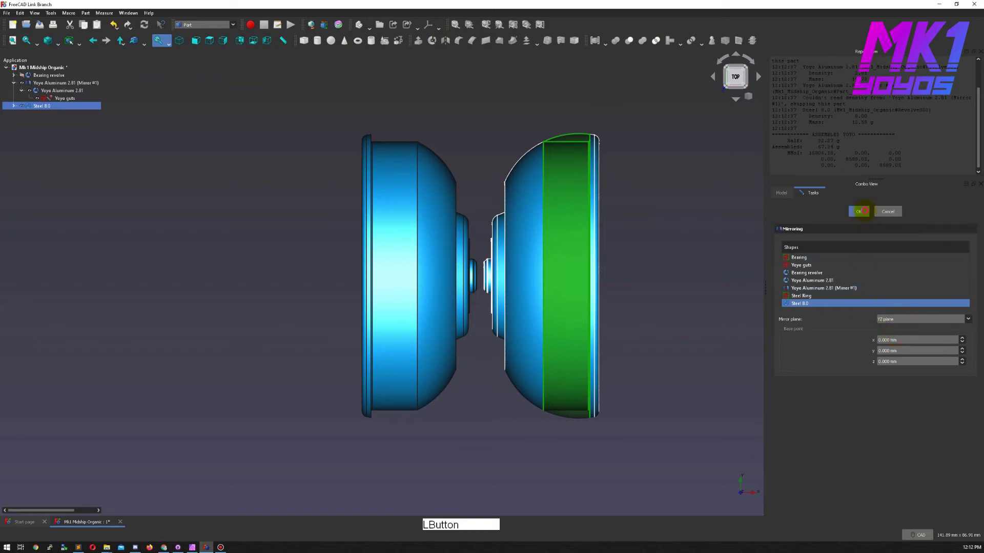
pyautogui.click(670, 305)
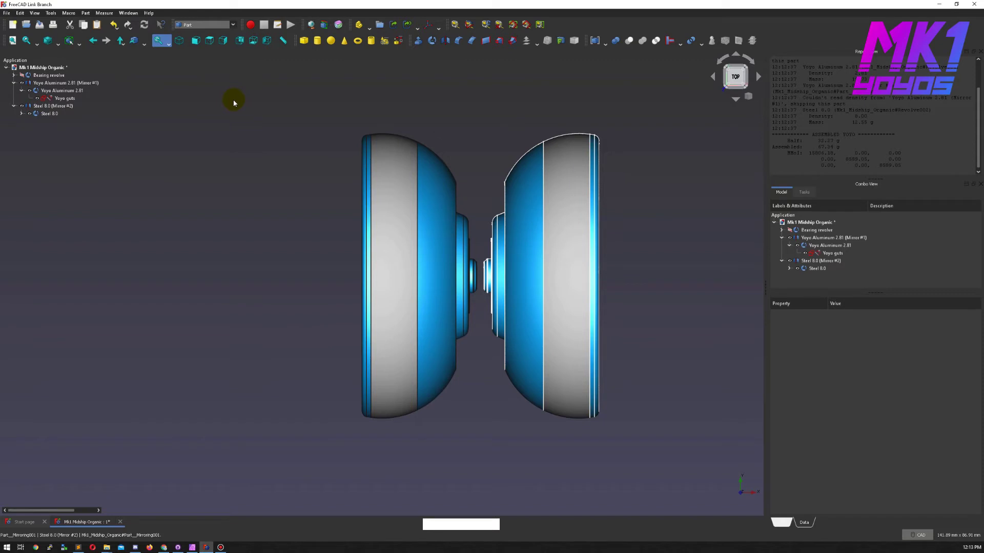
# Reopen the Yoyo guts sketch for editing and centre the profile in view
pyautogui.click(21, 116)
pyautogui.middleClick(532, 134)
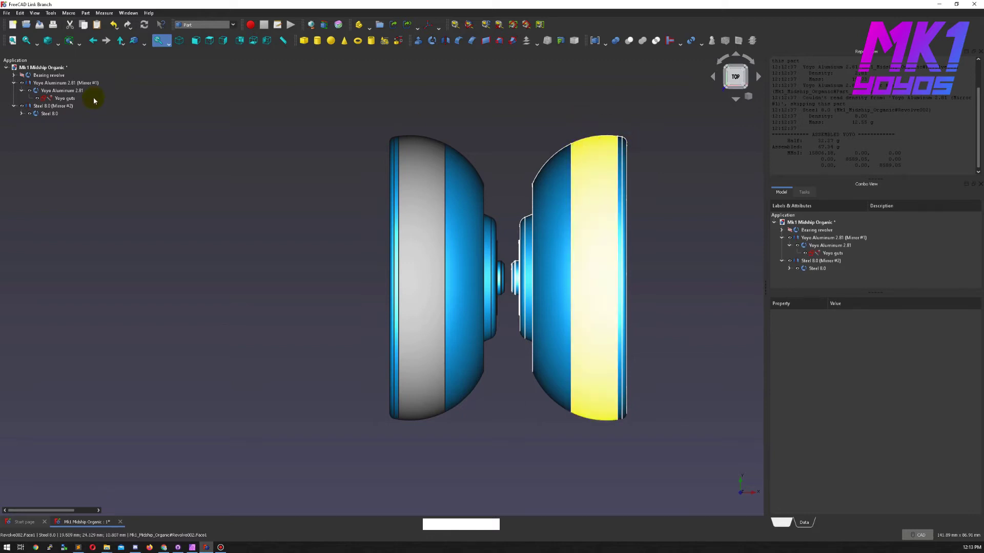
pyautogui.click(22, 116)
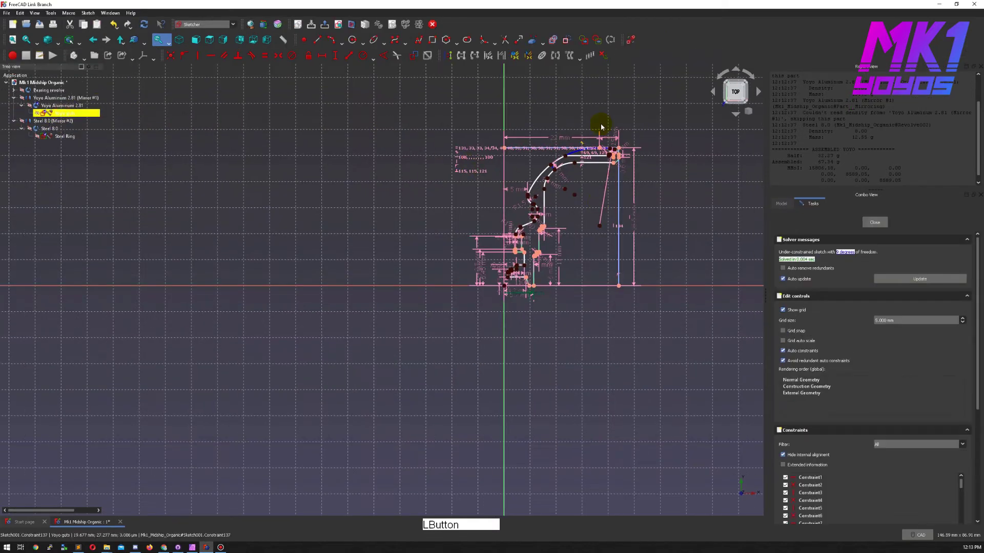
pyautogui.middleClick(546, 303)
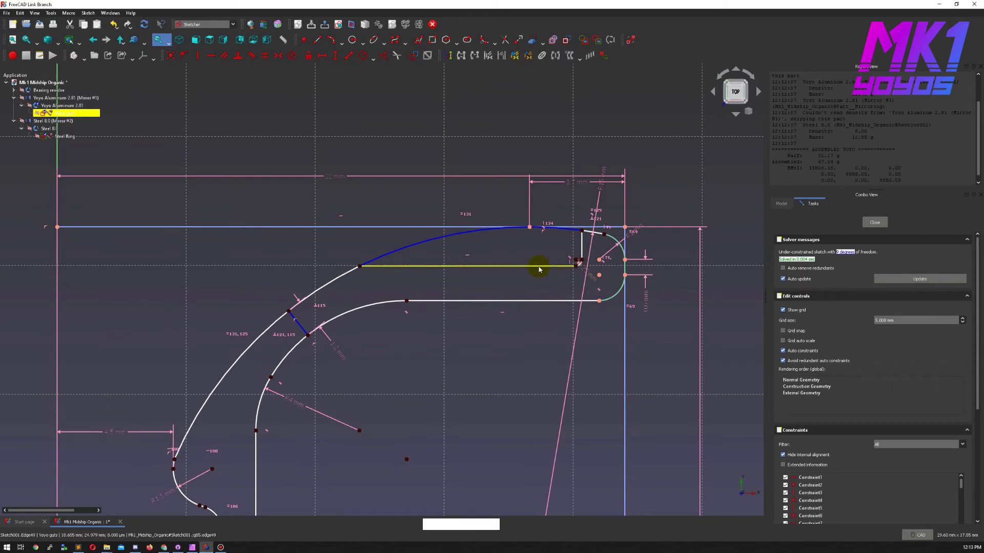
# Inspect the guts profile, close the sketch and reselect Yoyo guts in the tree
pyautogui.click(540, 270)
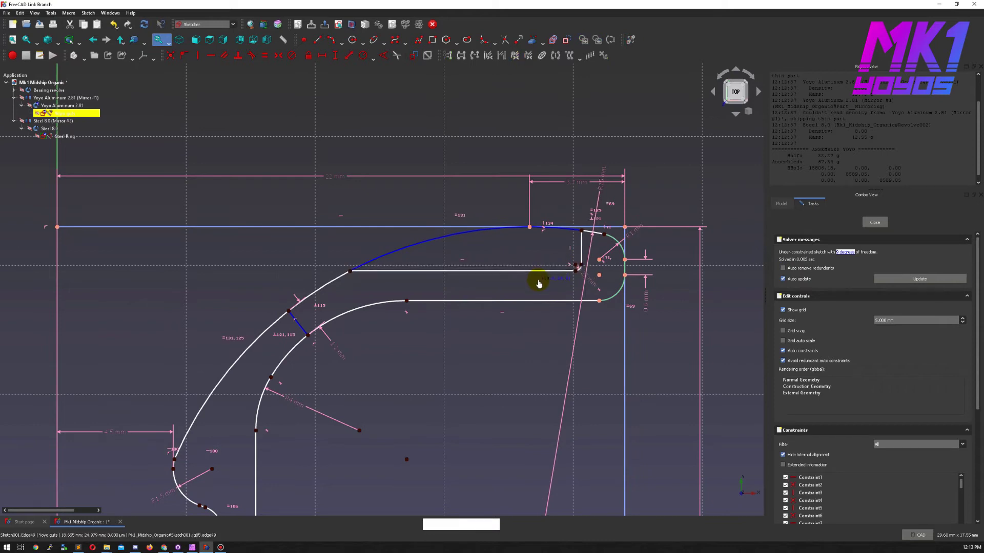
pyautogui.click(514, 370)
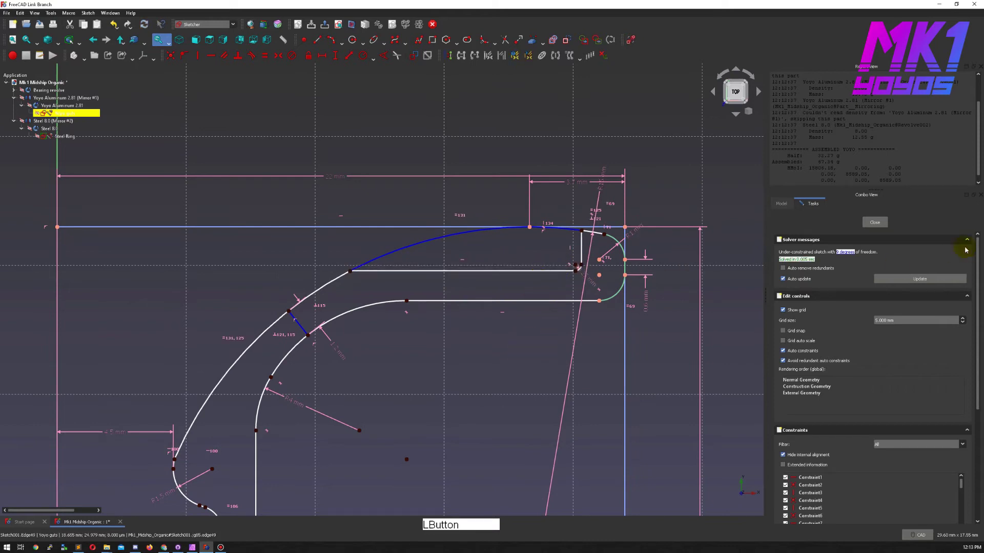
pyautogui.click(883, 222)
pyautogui.click(613, 122)
pyautogui.click(62, 122)
pyautogui.click(49, 151)
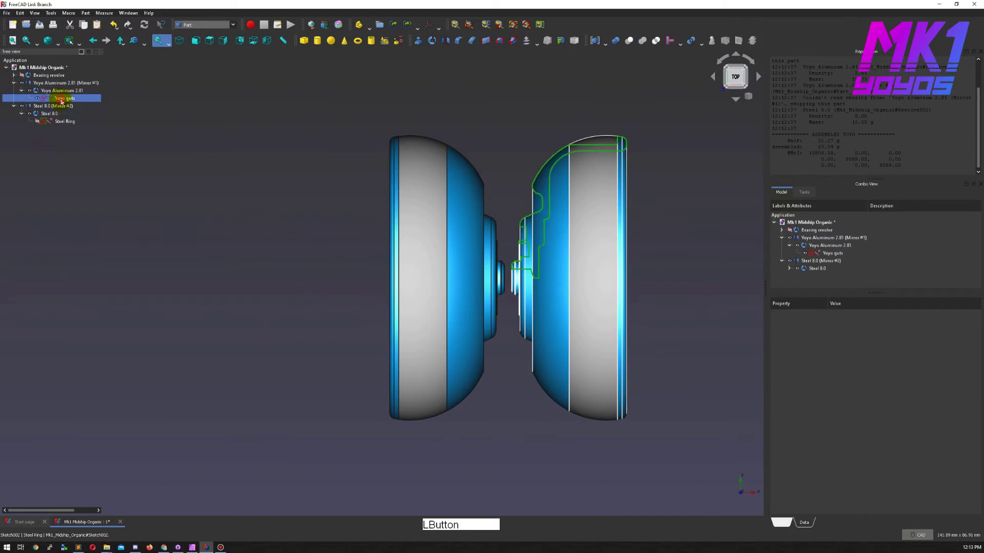
# Give the short edge at the profile's top corner a 1.2 mm length dimension
pyautogui.middleClick(616, 291)
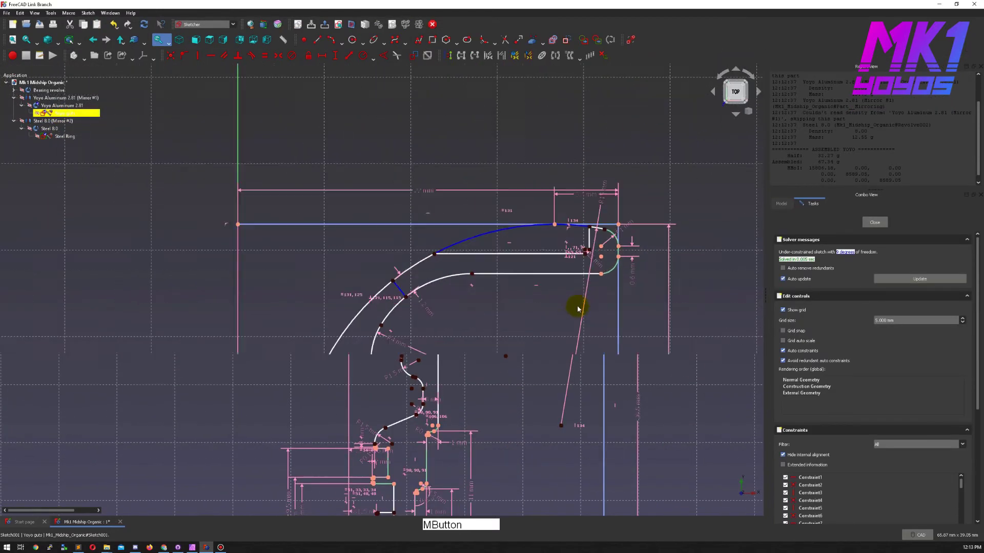
pyautogui.click(593, 214)
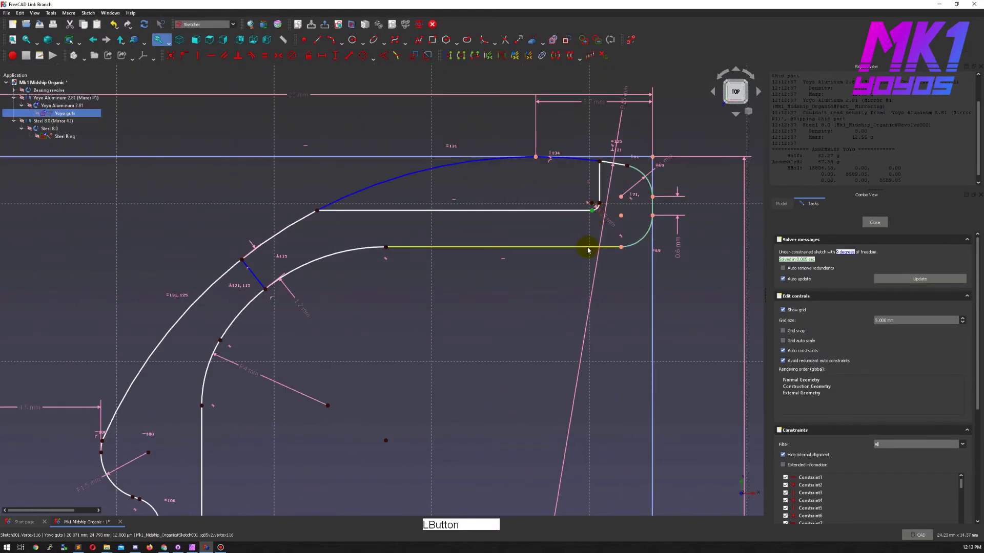
pyautogui.press('shift+d')
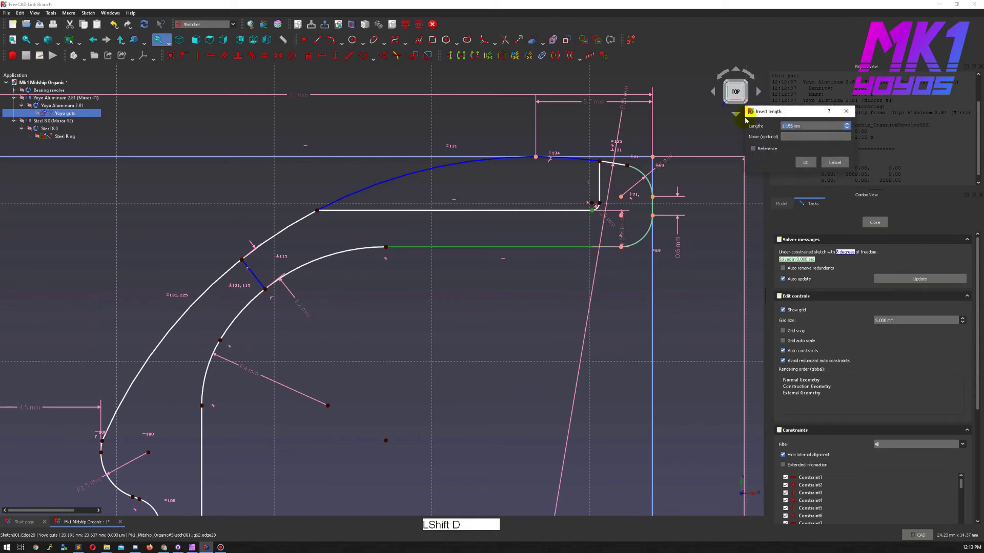
pyautogui.press('KP_1')
pyautogui.press('KP_Decimal')
pyautogui.press('KP_2')
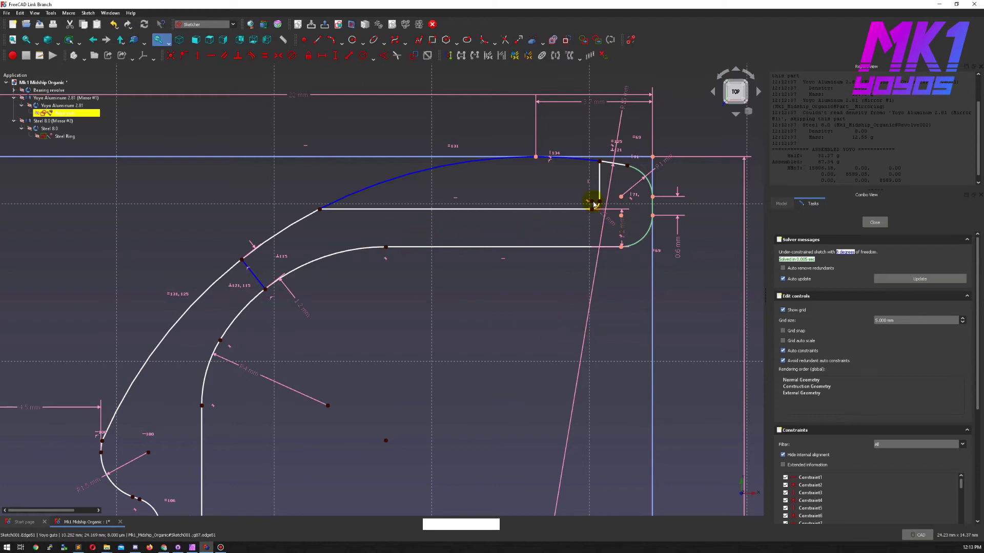
# Edit an existing dimension near the top corner through its value dialog and confirm
pyautogui.middleClick(607, 170)
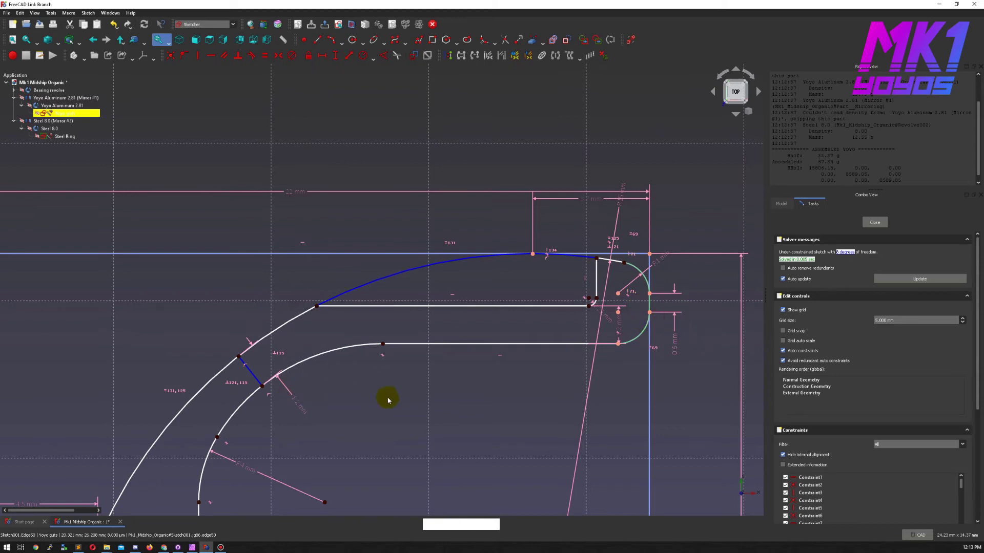
pyautogui.middleClick(495, 421)
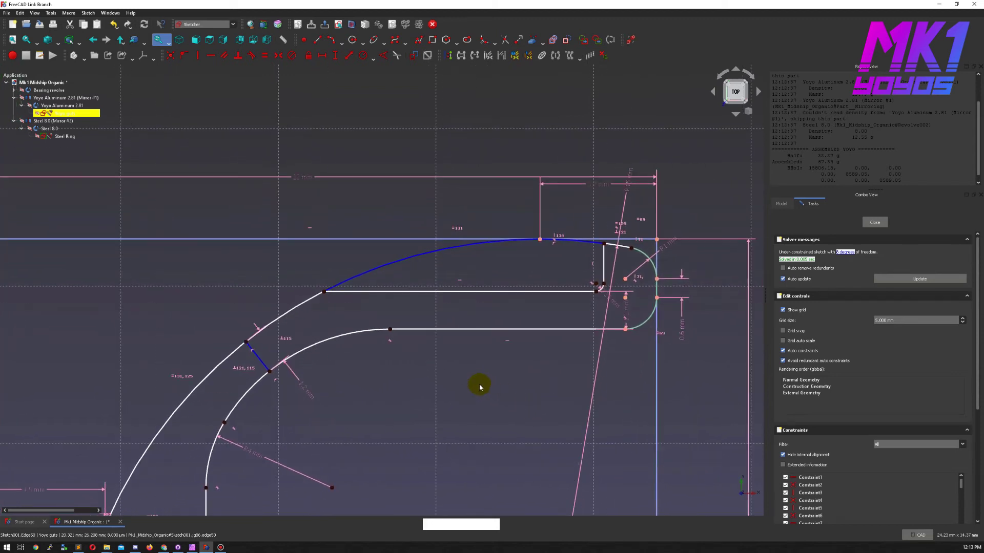
pyautogui.click(543, 294)
pyautogui.click(629, 378)
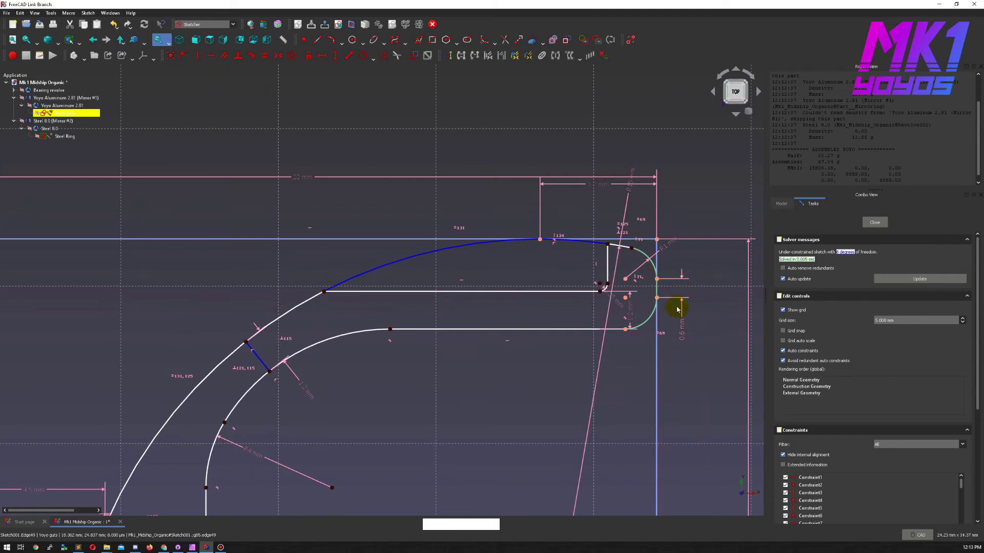
pyautogui.click(684, 340)
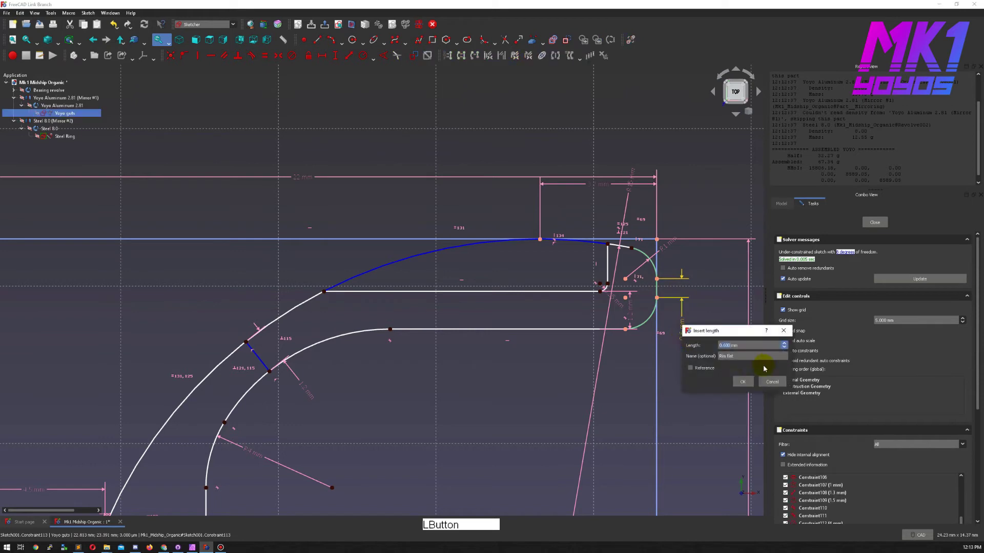
pyautogui.click(743, 387)
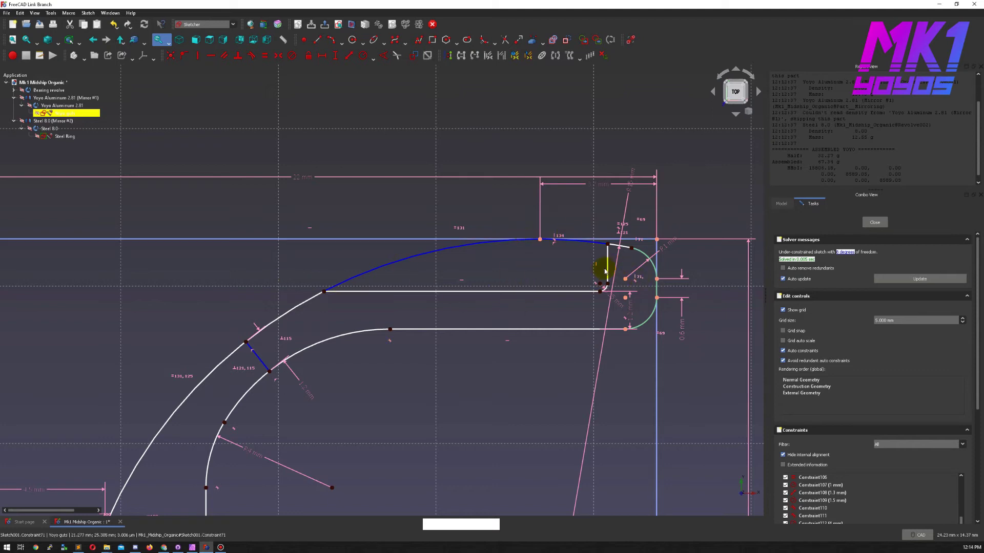
pyautogui.click(606, 272)
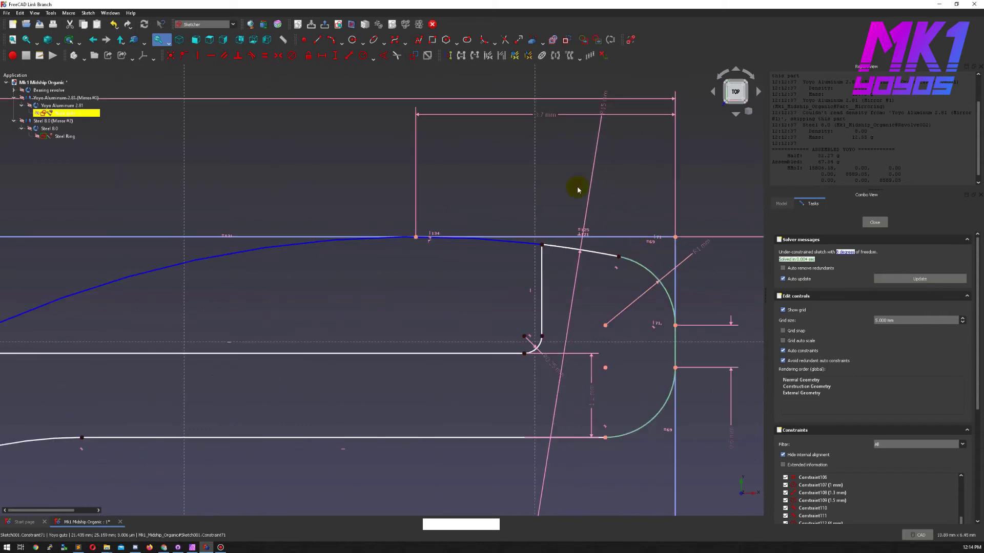
# Dimension the angled line at the top corner with a 0.25 value
pyautogui.click(485, 43)
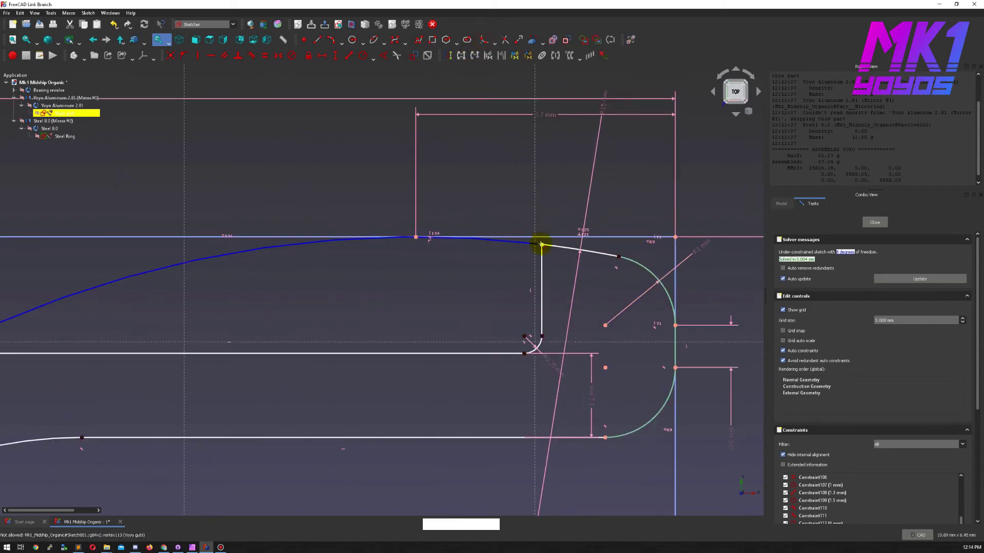
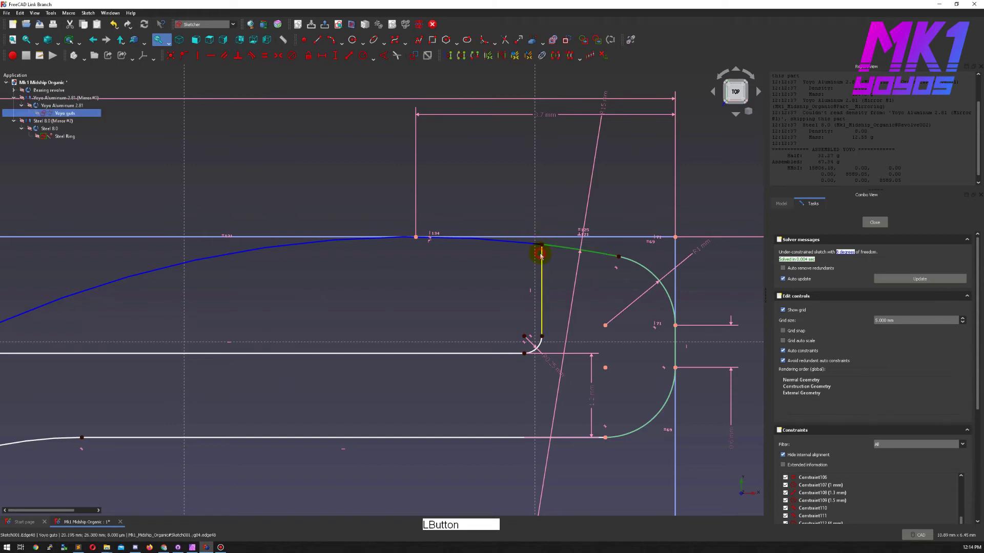
pyautogui.press('Escape')
pyautogui.click(547, 251)
pyautogui.press('shift+r')
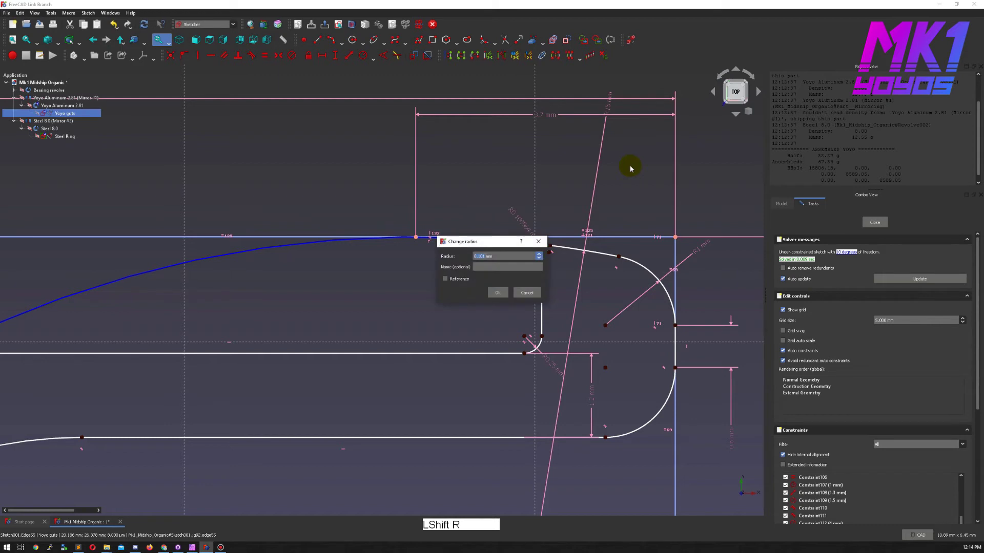
pyautogui.press('KP_Decimal')
pyautogui.press('KP_2')
pyautogui.press('KP_5')
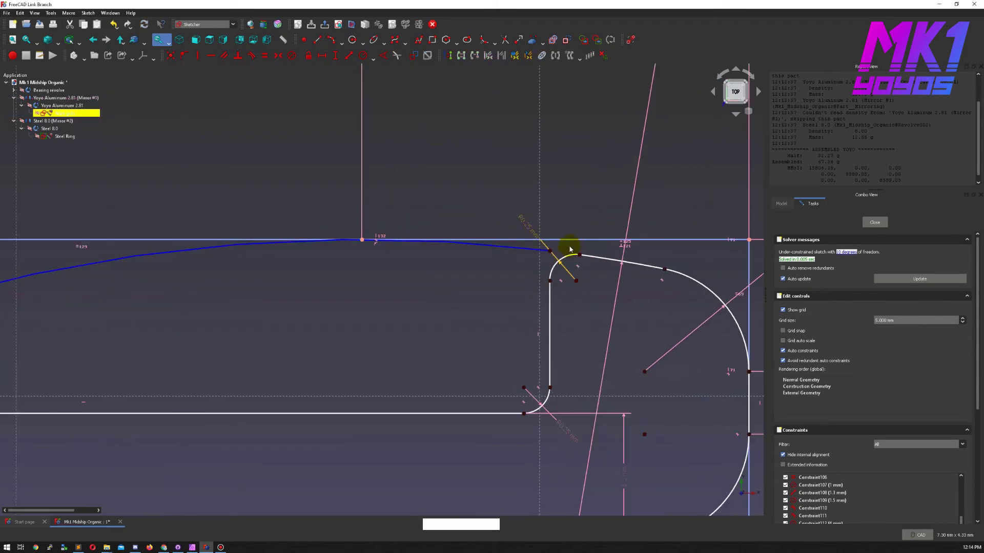
# Constrain two picked points at the corner together with the C shortcut
pyautogui.click(552, 254)
pyautogui.click(581, 258)
pyautogui.press('c')
pyautogui.click(535, 207)
pyautogui.middleClick(403, 276)
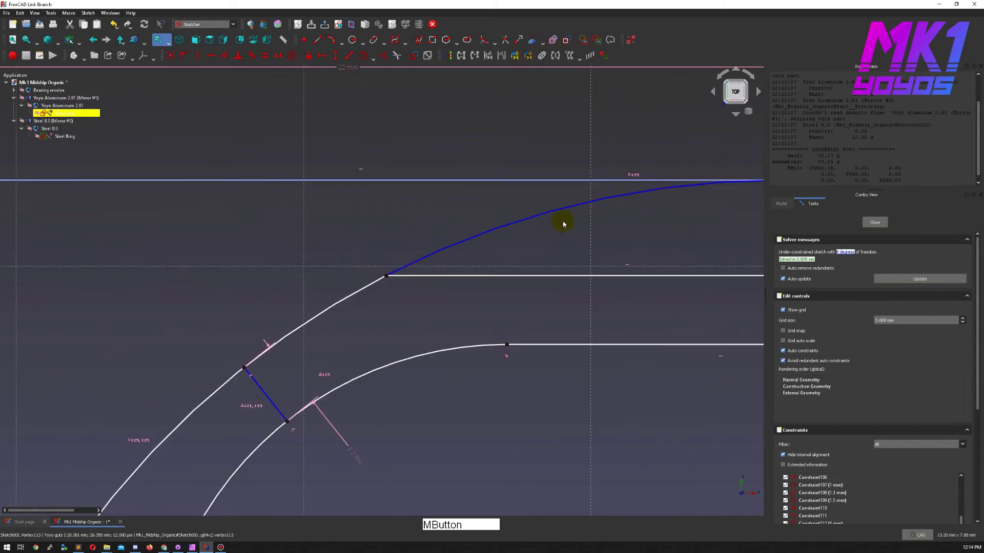
# Dimension a point on the outer curve with value 1 and constrain that curve point
pyautogui.click(479, 45)
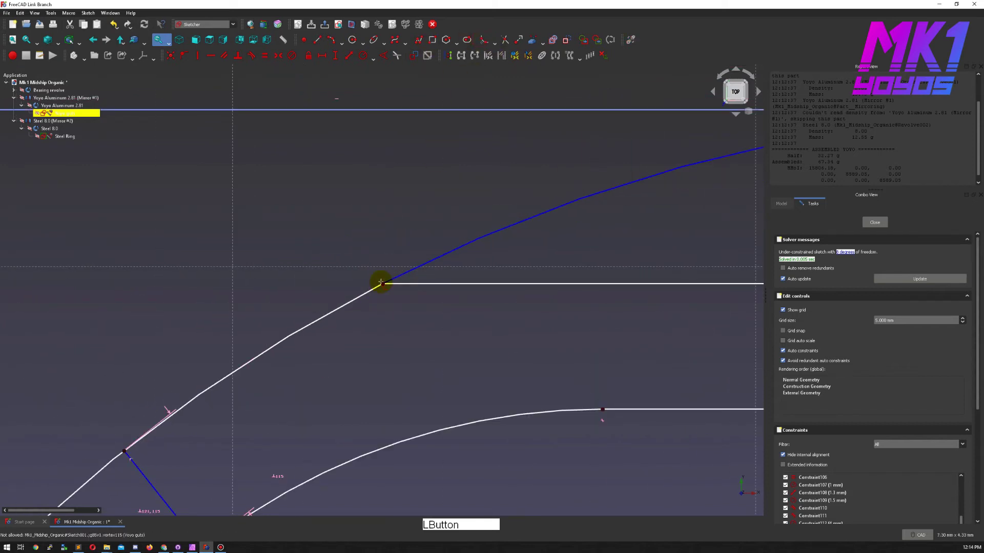
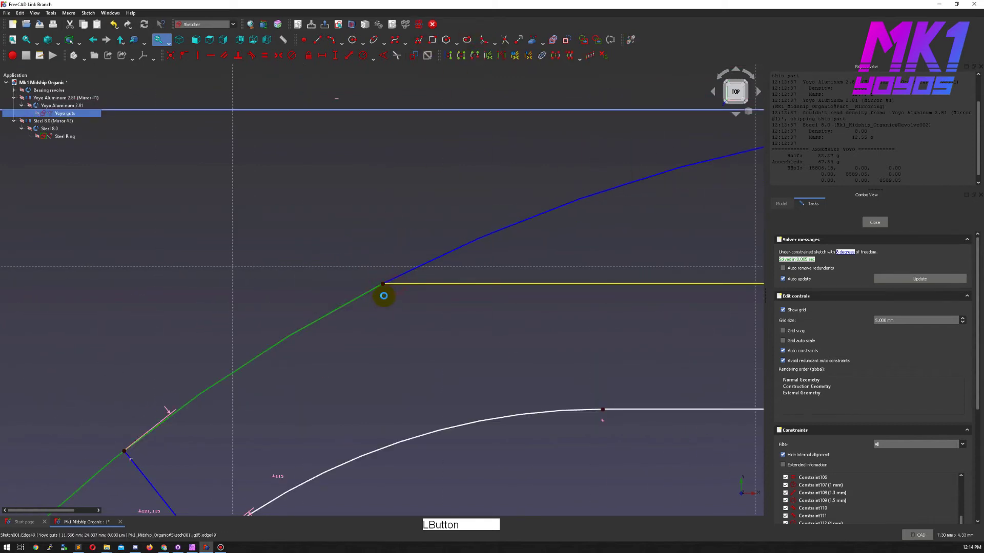
pyautogui.press('Escape')
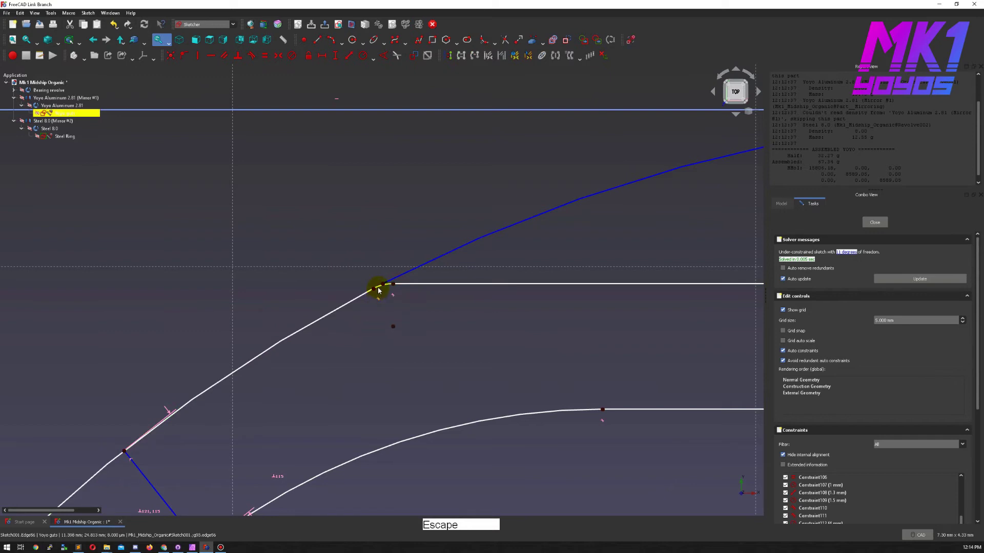
pyautogui.click(380, 291)
pyautogui.press('shift+r')
pyautogui.press('1')
pyautogui.click(502, 298)
pyautogui.click(384, 289)
pyautogui.press('c')
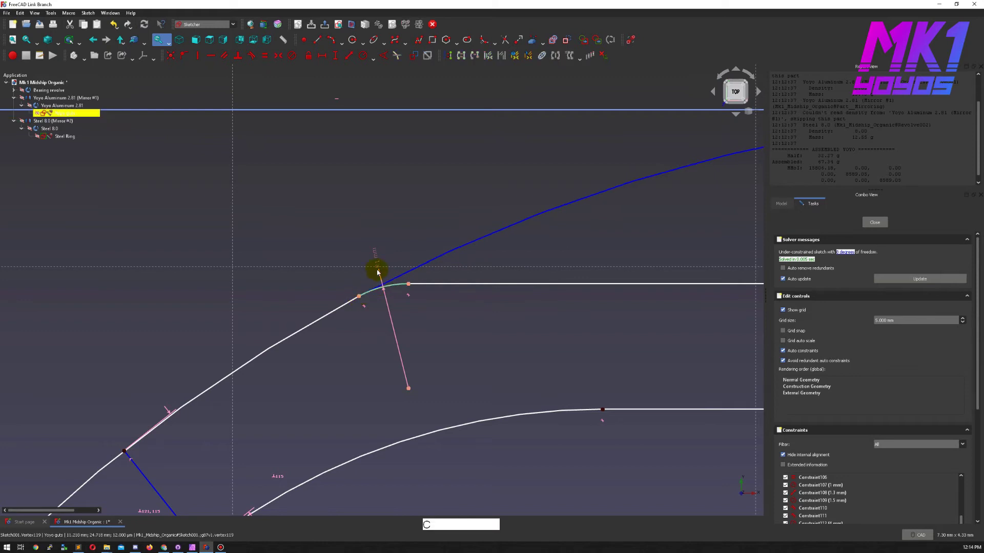
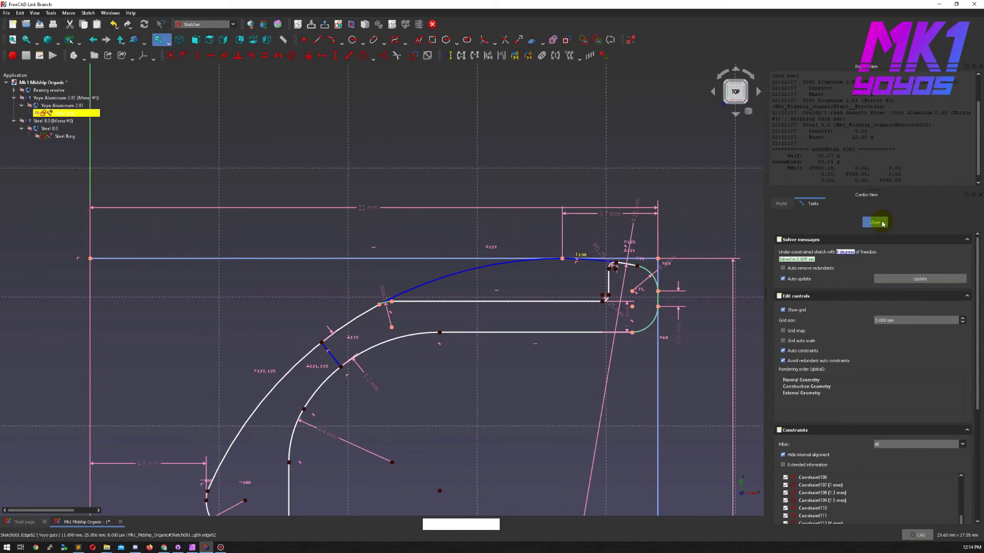
# Close the guts sketch and zoom in close to the revolved yoyo rim
pyautogui.click(884, 224)
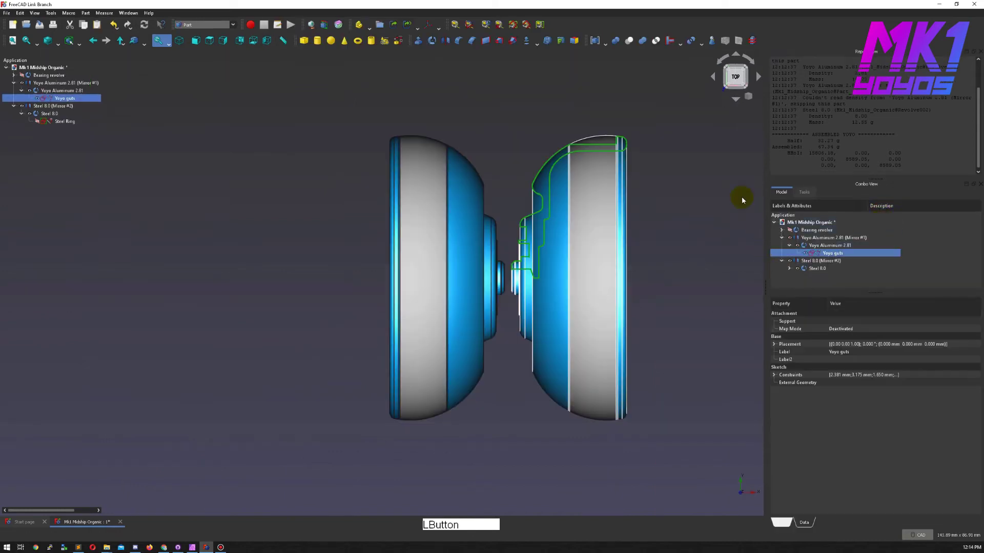
pyautogui.press('v')
pyautogui.press('6')
pyautogui.middleClick(559, 154)
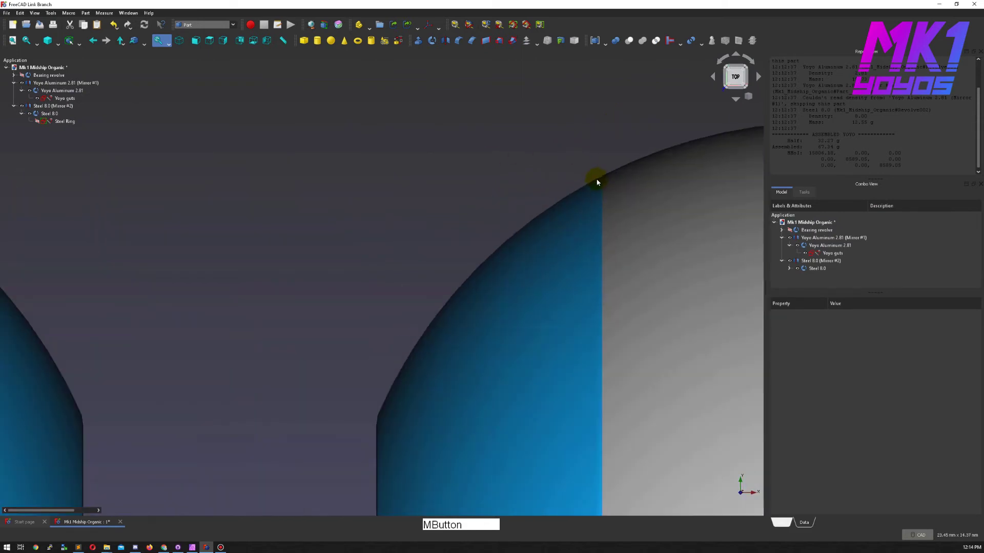
pyautogui.middleClick(422, 163)
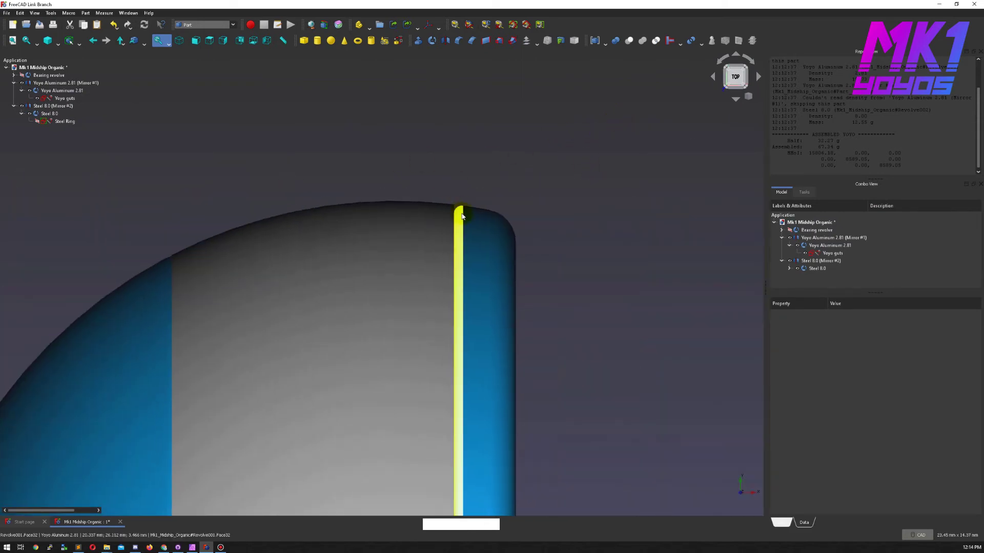
pyautogui.middleClick(473, 145)
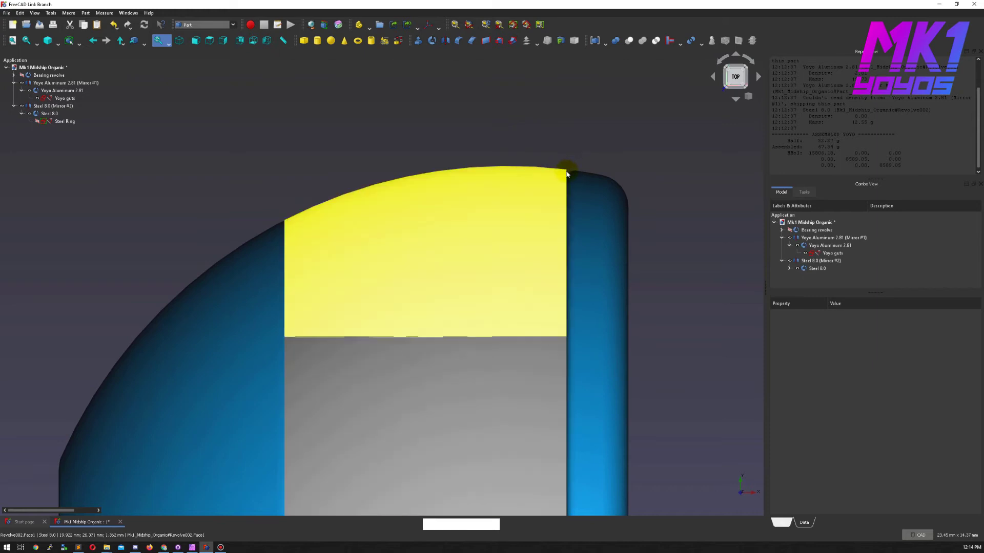
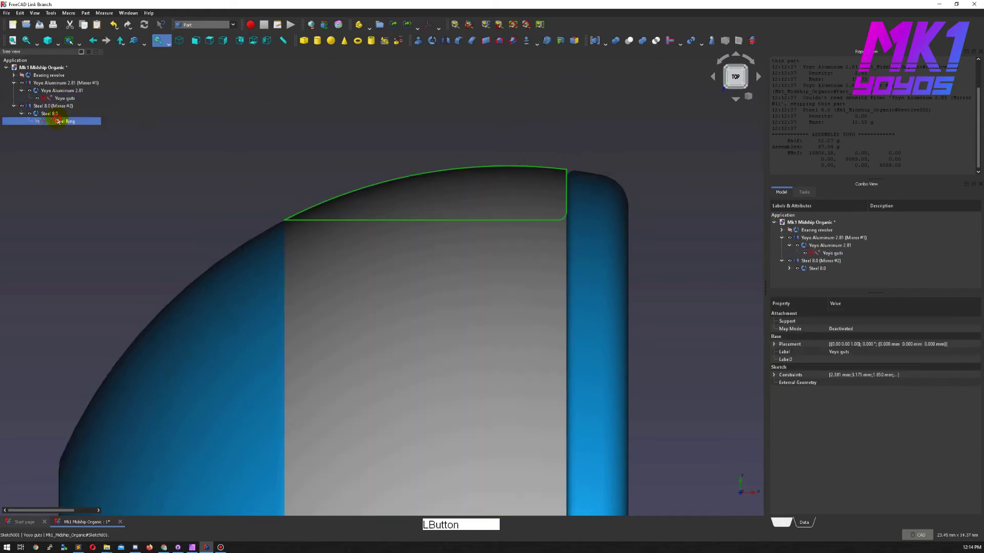
# Round the steel ring profile's corner with a sketch fillet
pyautogui.middleClick(527, 149)
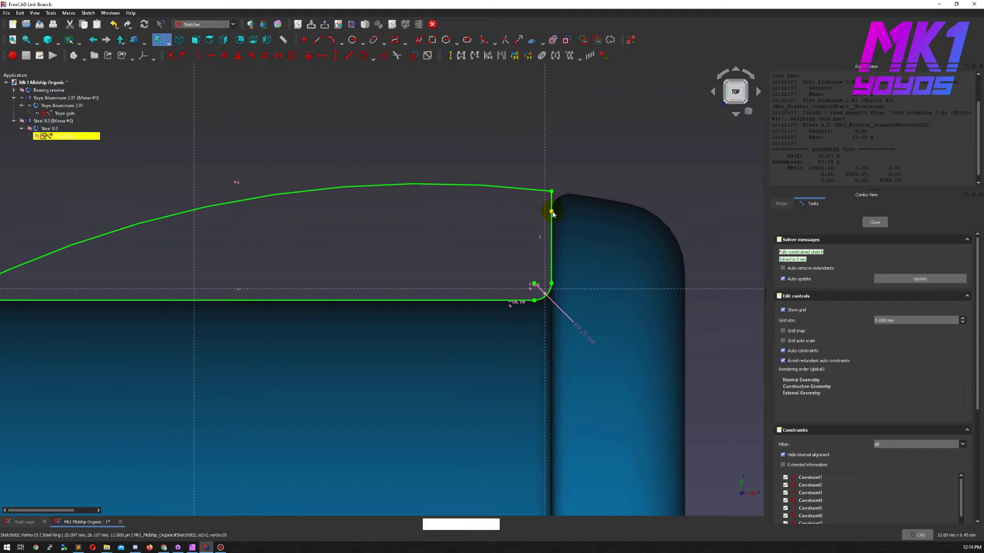
pyautogui.middleClick(547, 246)
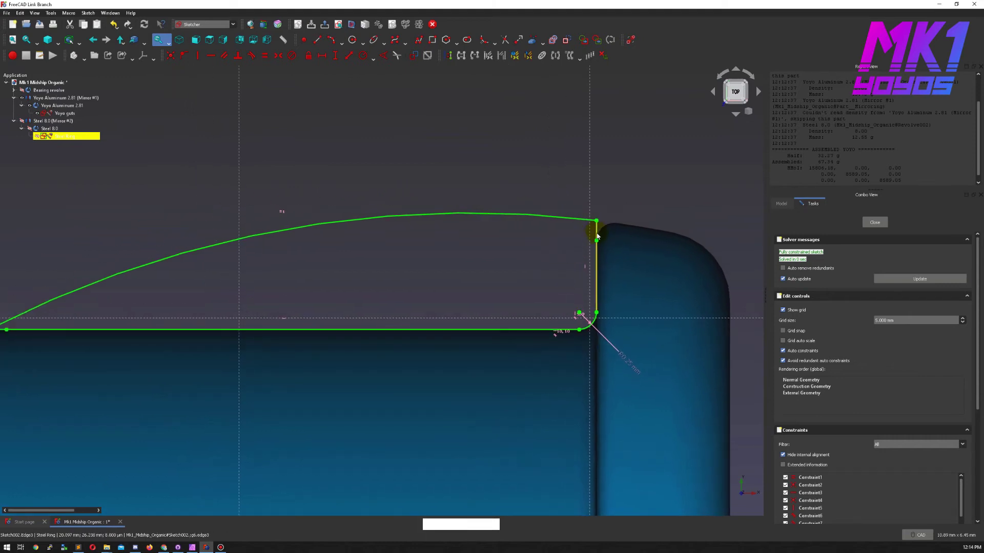
pyautogui.click(598, 245)
pyautogui.click(560, 255)
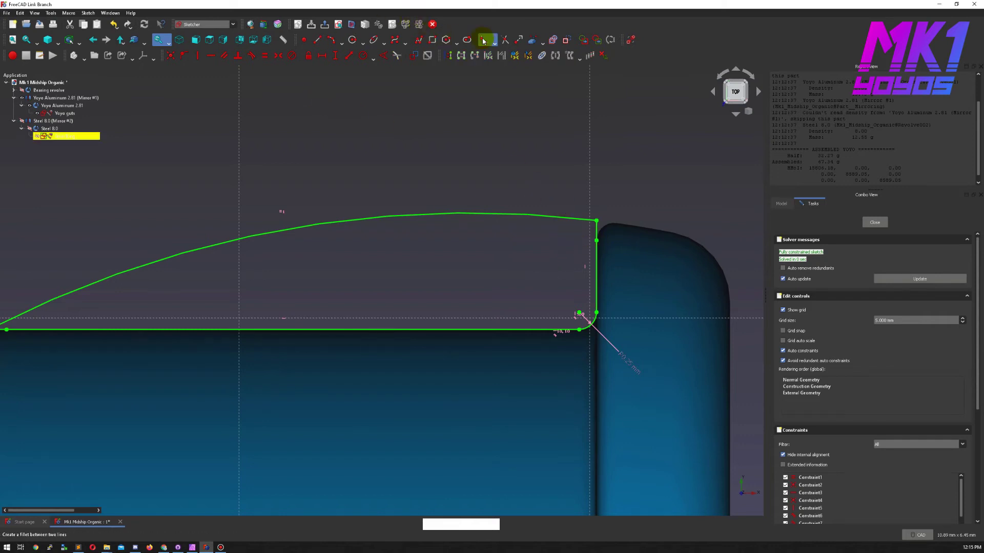
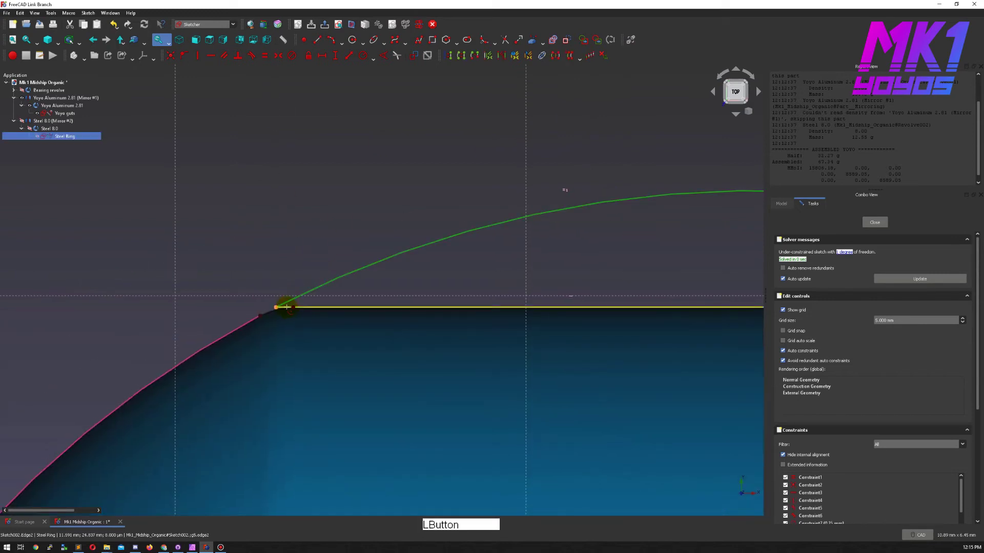
pyautogui.press('Escape')
# Give the new fillet arc a 0.1 mm radius dimension
pyautogui.click(313, 302)
pyautogui.press('shift+r')
pyautogui.press('.')
pyautogui.press('1')
pyautogui.middleClick(214, 221)
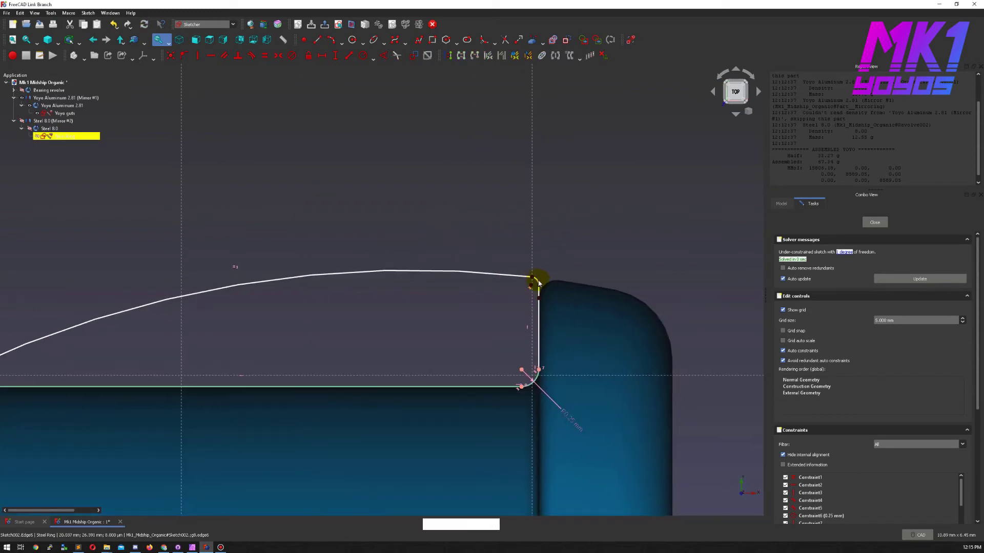
# Dimension the remaining geometry to 0.25, fully constraining the ring sketch, and close it
pyautogui.click(540, 284)
pyautogui.press('shift+r')
pyautogui.press('KP_Decimal')
pyautogui.press('KP_2')
pyautogui.press('KP_5')
pyautogui.middleClick(522, 165)
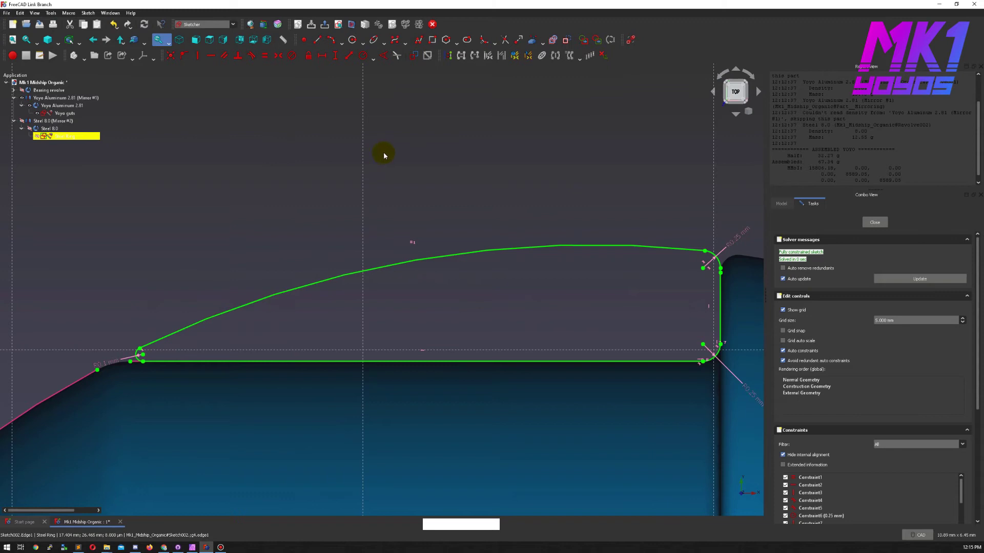
pyautogui.click(877, 222)
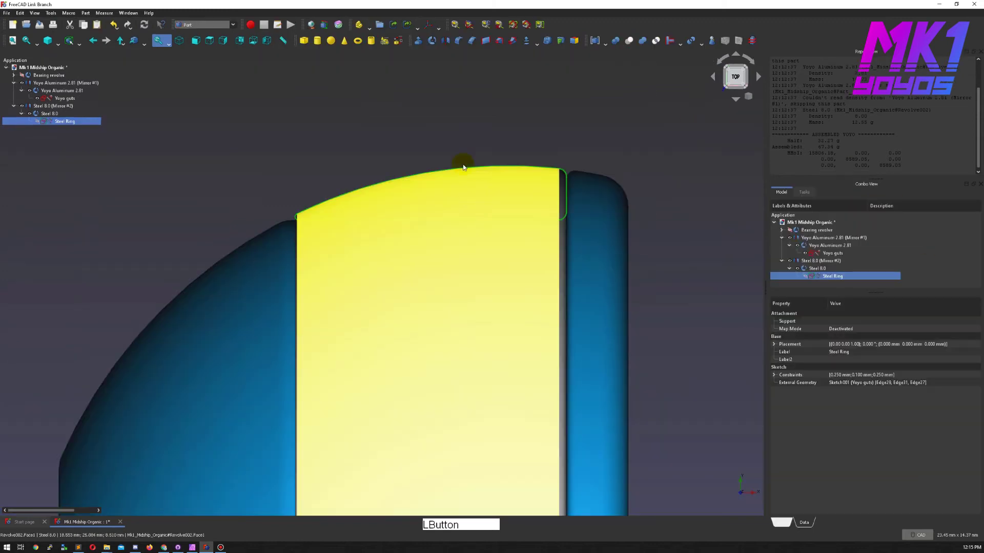
# Inspect the filleted steel rings and yoyo halves up close
pyautogui.middleClick(504, 119)
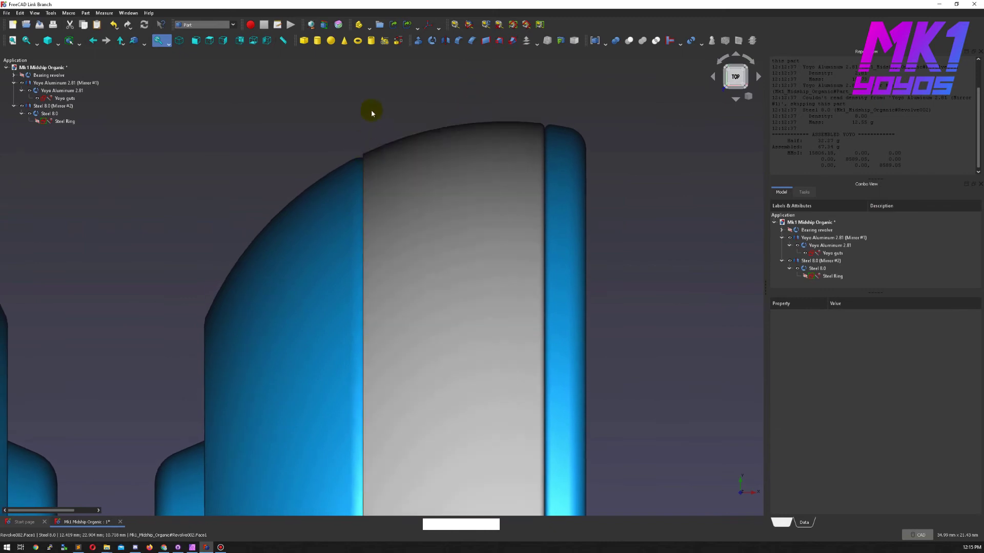
pyautogui.middleClick(360, 122)
pyautogui.rightClick(479, 117)
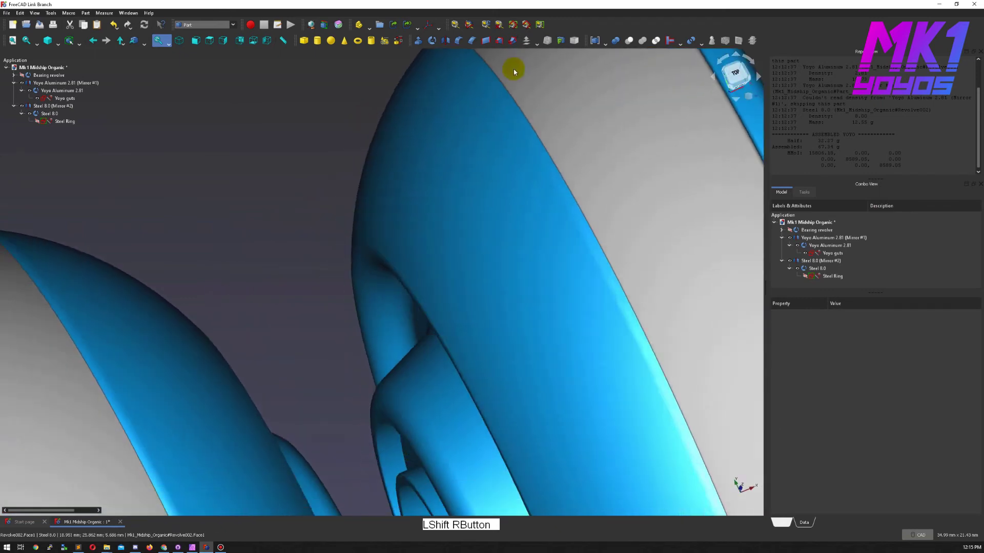
pyautogui.middleClick(287, 201)
pyautogui.rightClick(281, 185)
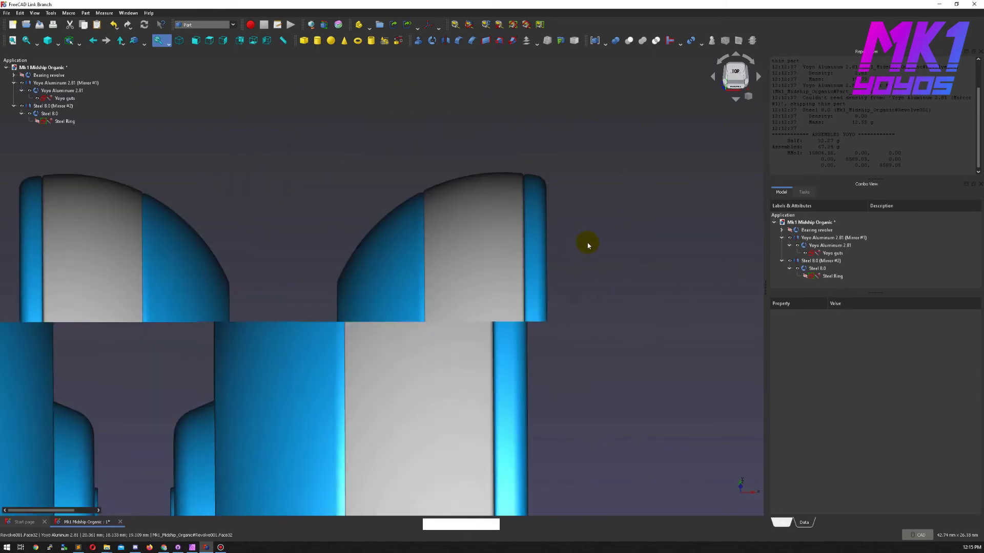
# Zoom out to the whole yoyo, rerun the mass report and select Yoyo guts
pyautogui.middleClick(681, 194)
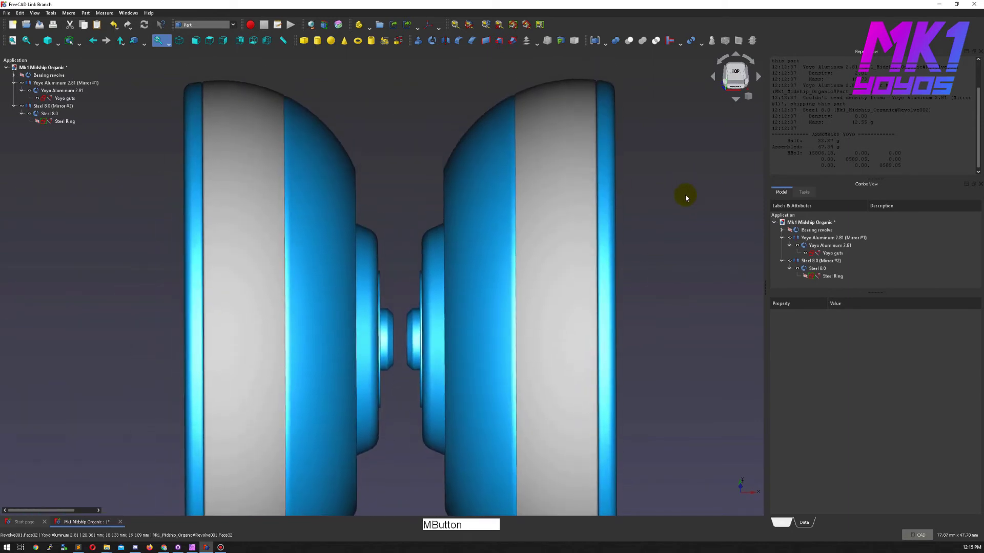
pyautogui.middleClick(697, 263)
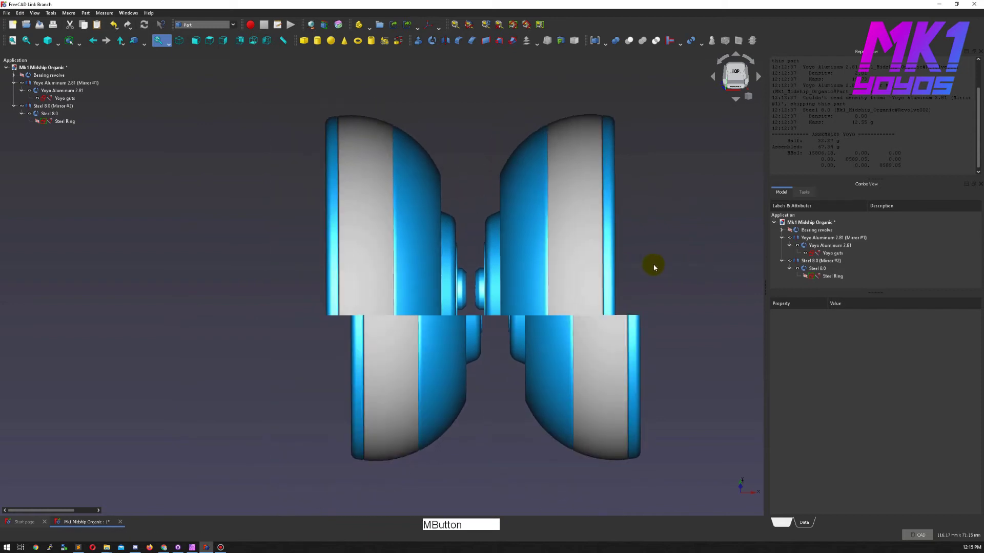
pyautogui.press('ctrl+s')
pyautogui.click(345, 28)
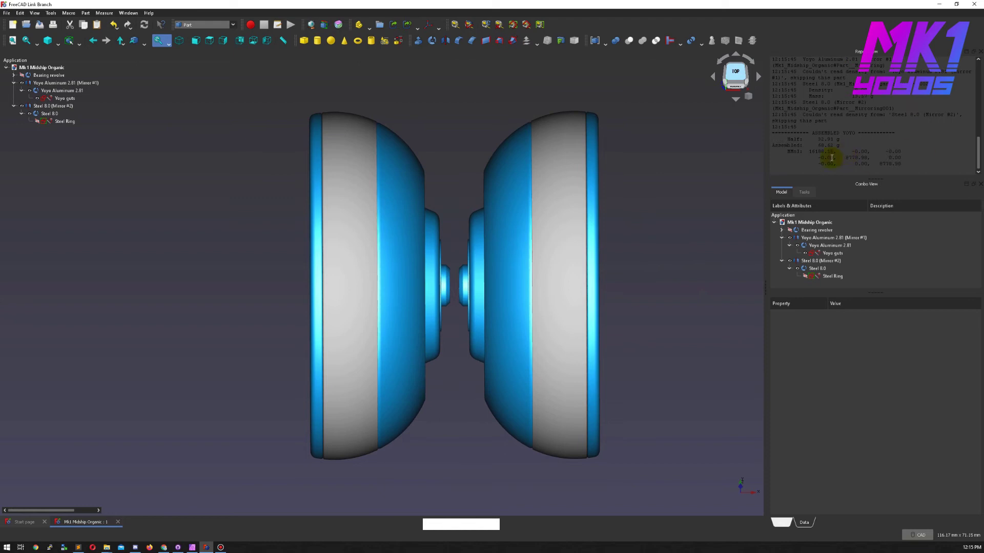
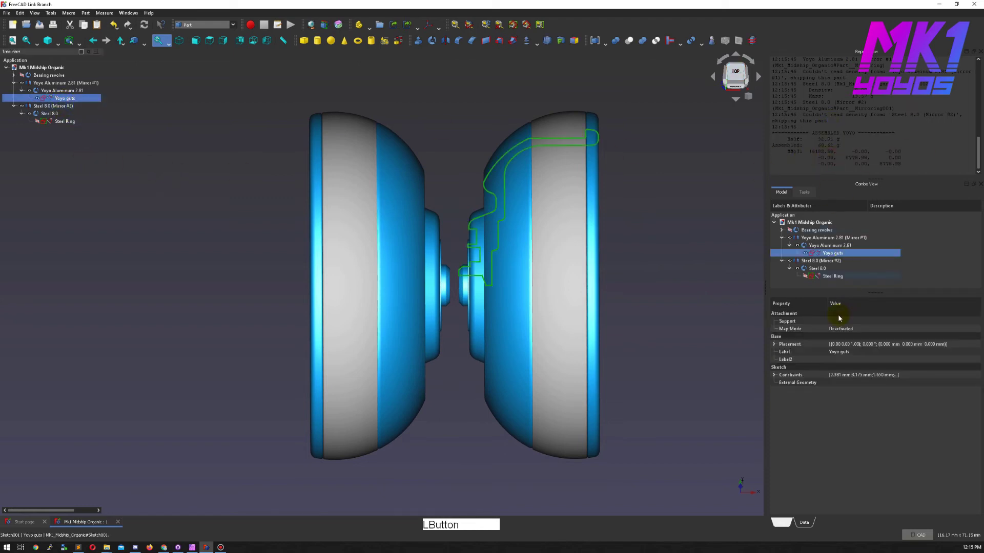
# Show the Yoyo guts sketch's named constraint dimensions in the Property panel
pyautogui.click(775, 378)
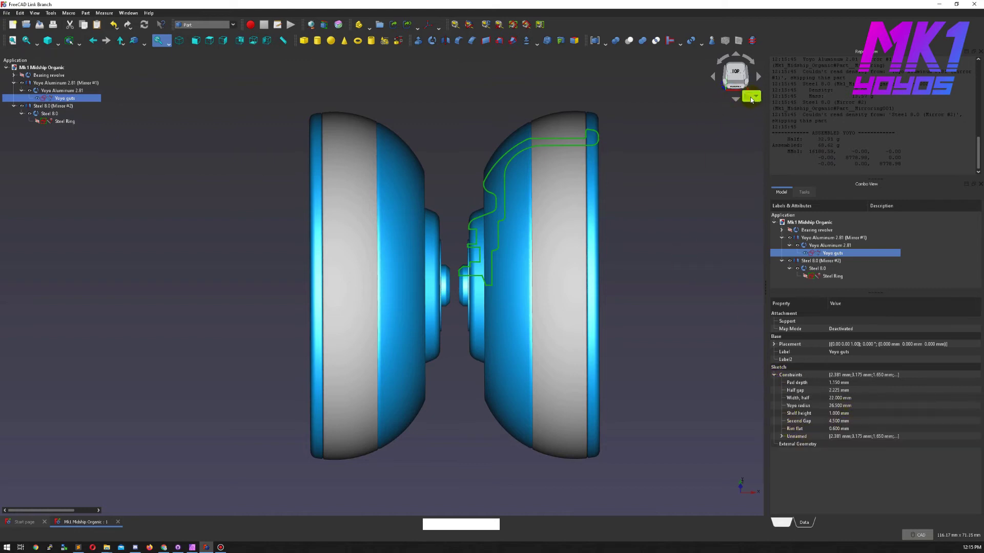
pyautogui.click(680, 164)
pyautogui.press('KP_0')
pyautogui.middleClick(697, 144)
pyautogui.click(599, 141)
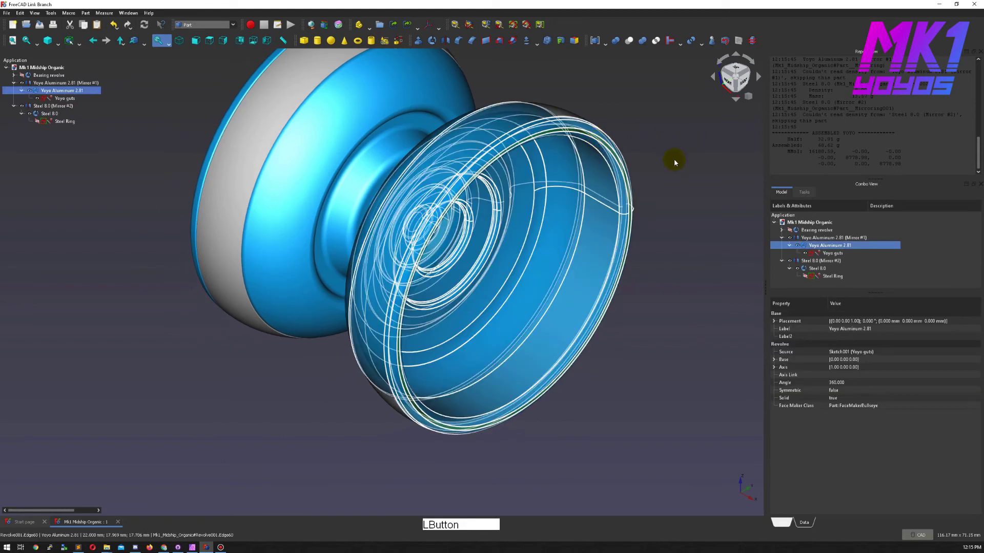
pyautogui.click(676, 164)
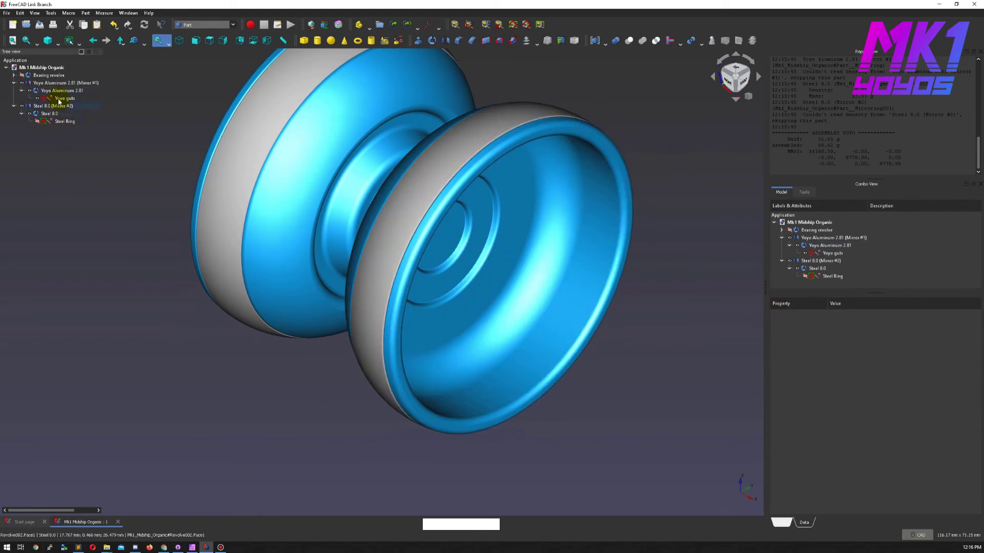
pyautogui.click(61, 100)
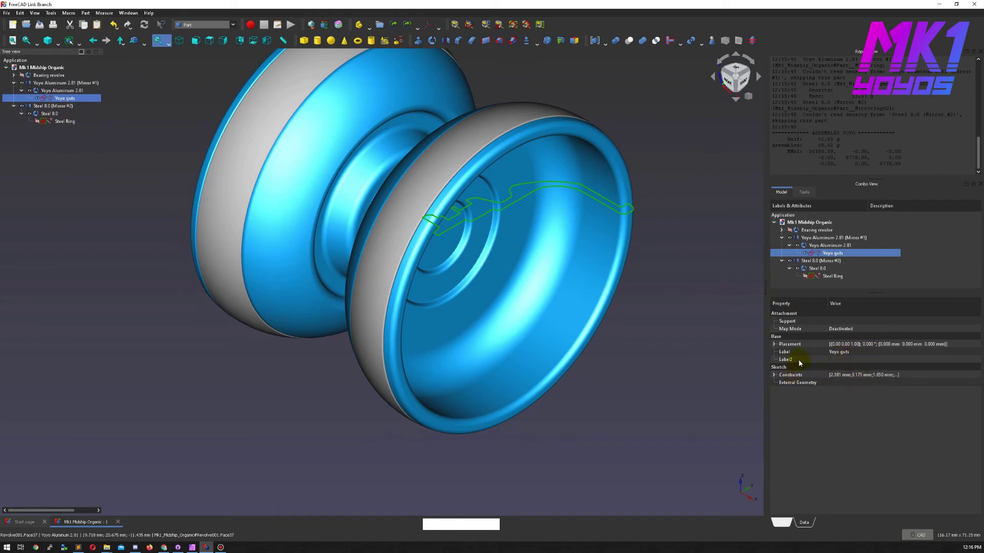
pyautogui.click(776, 377)
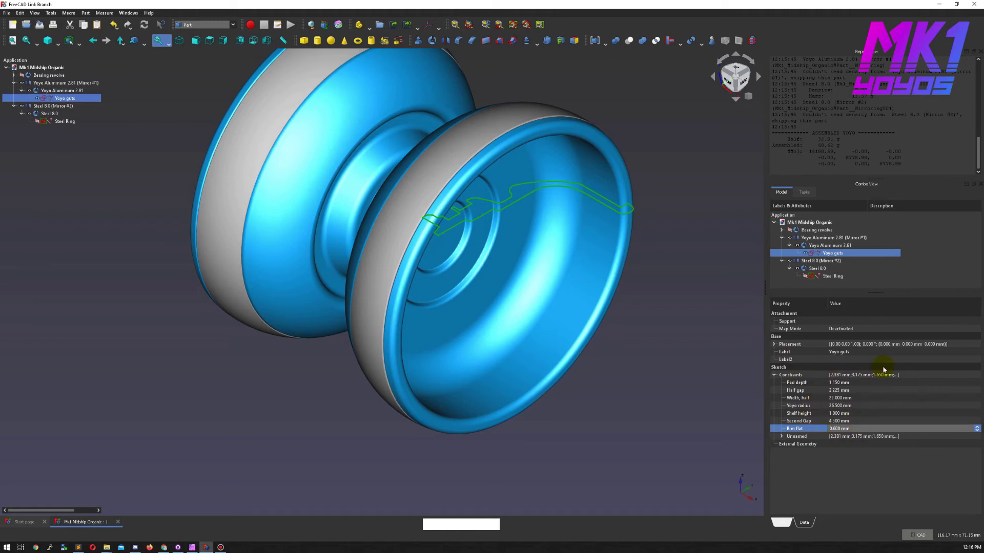
# Set Rim flat to 0.3 mm, recompute the yoyo and rerun the mass report
pyautogui.press('BackSpace')
pyautogui.press('4')
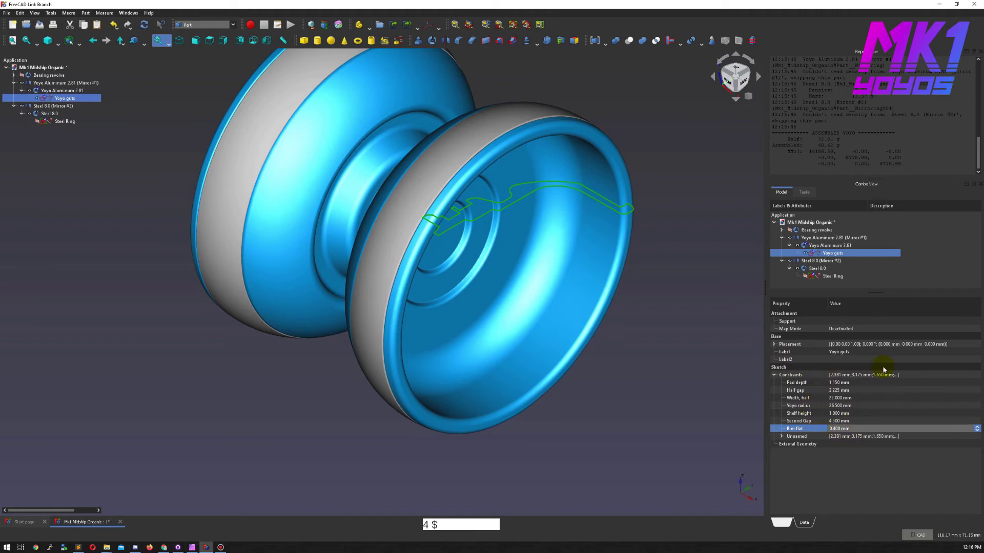
pyautogui.press('BackSpace')
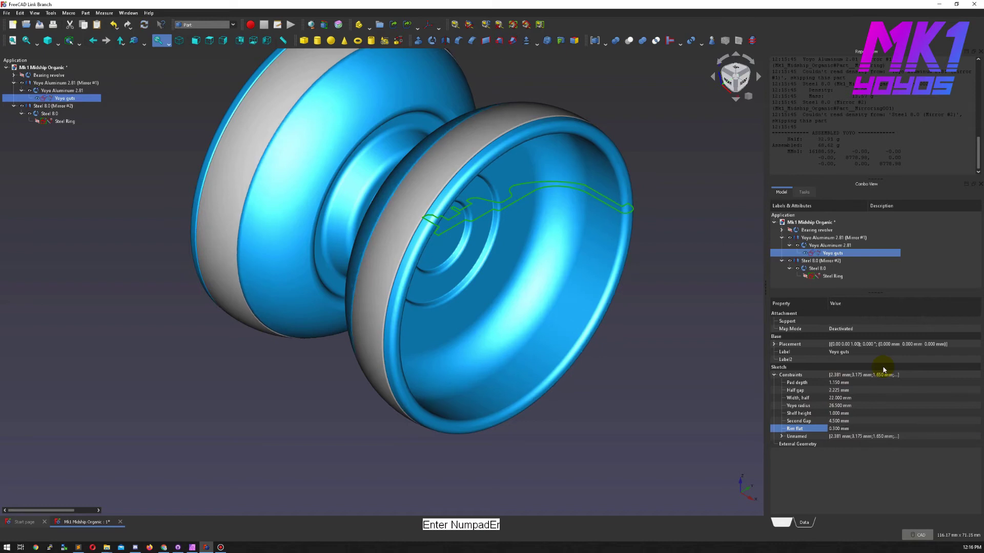
pyautogui.click(664, 219)
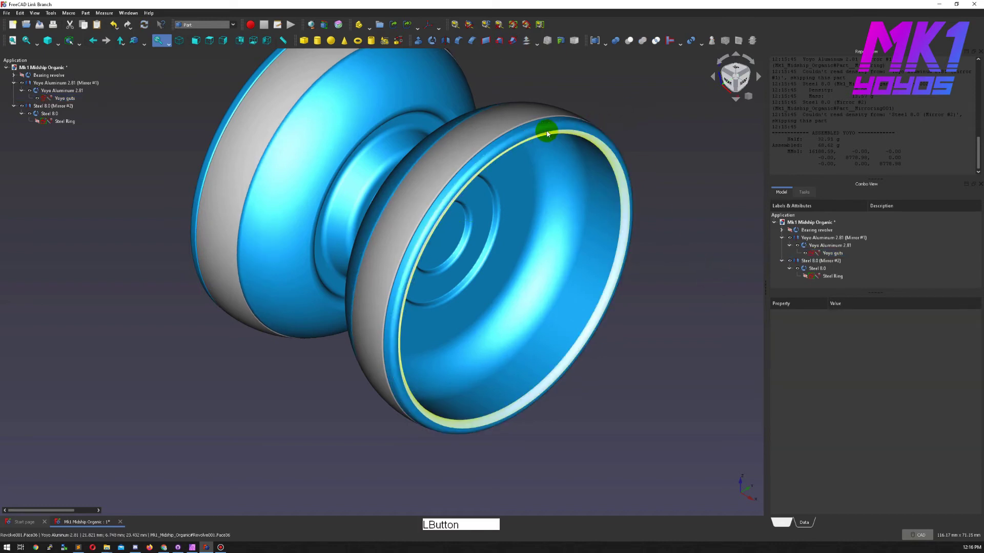
pyautogui.click(720, 204)
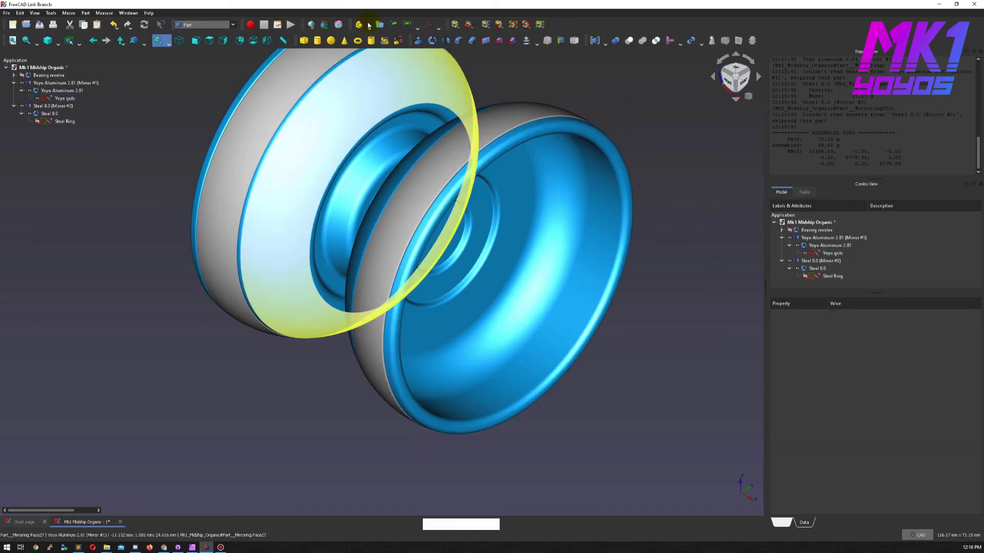
pyautogui.click(341, 27)
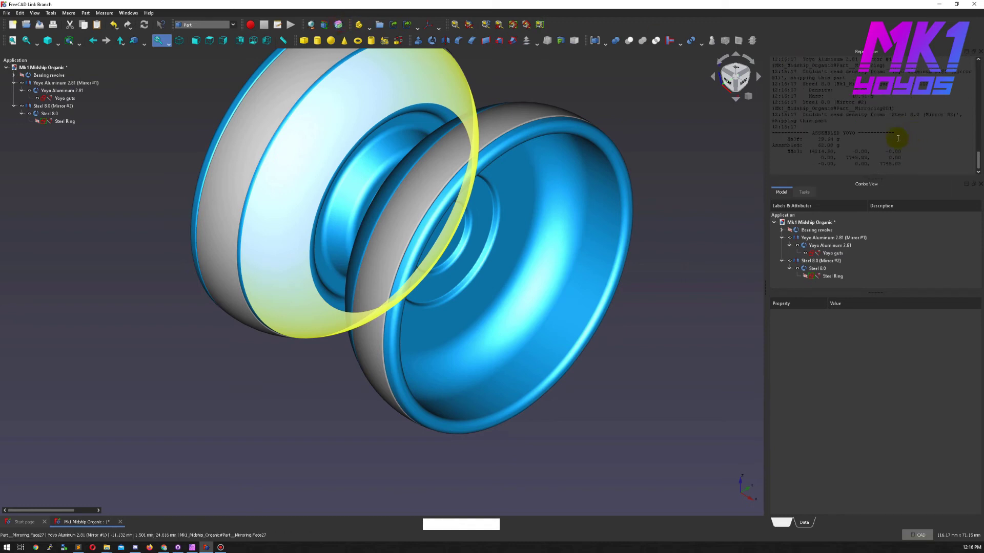
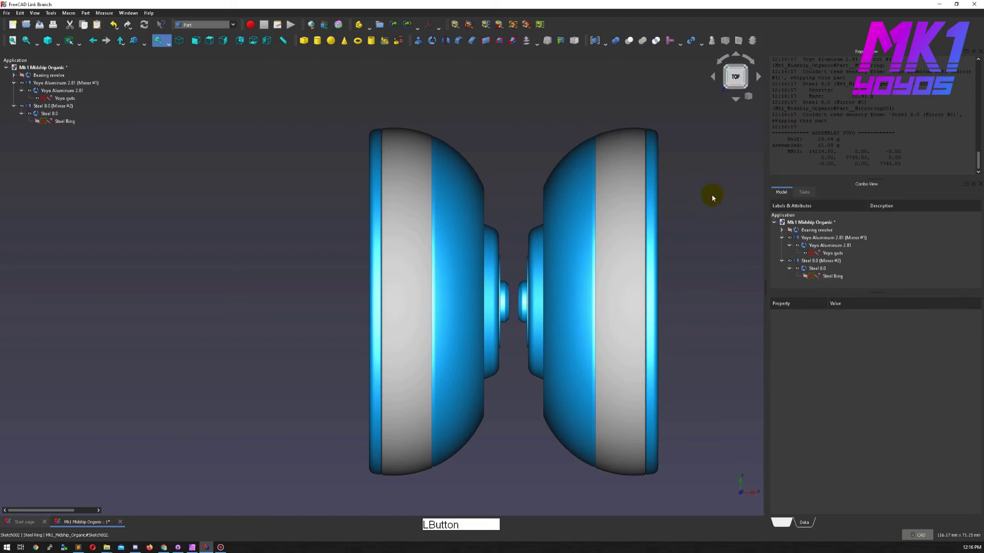
pyautogui.middleClick(515, 170)
pyautogui.rightClick(615, 274)
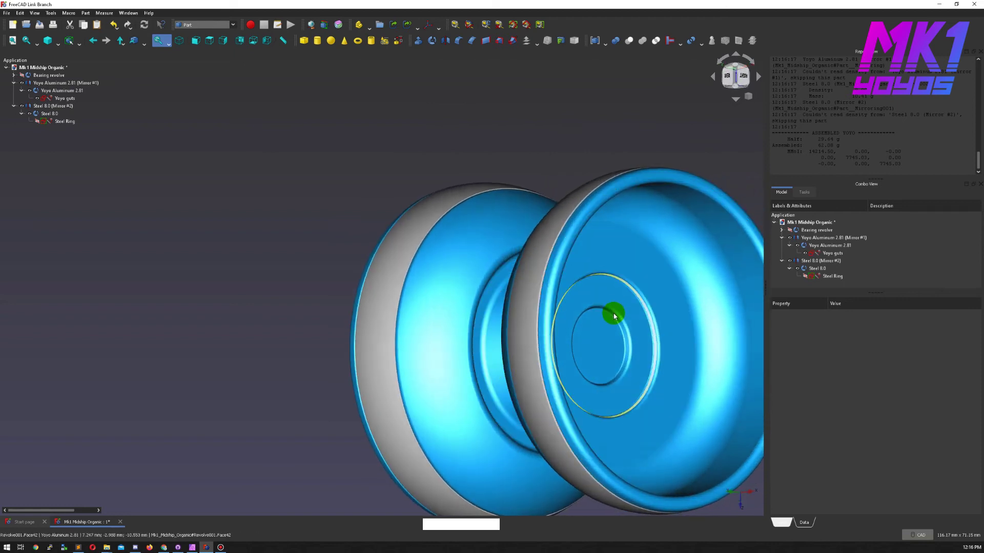
pyautogui.middleClick(495, 99)
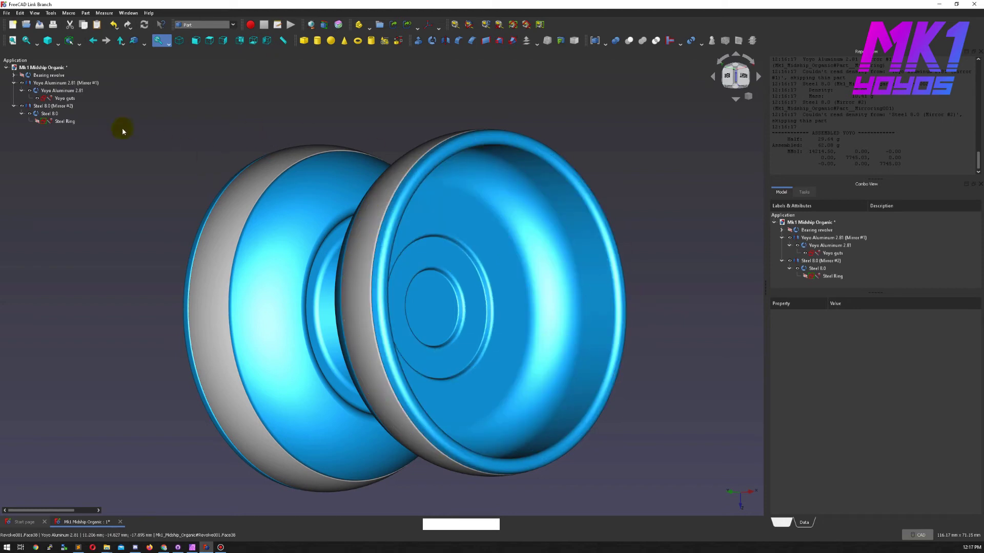
# Open the guts sketch and set a profile dimension to 12.5
pyautogui.click(58, 100)
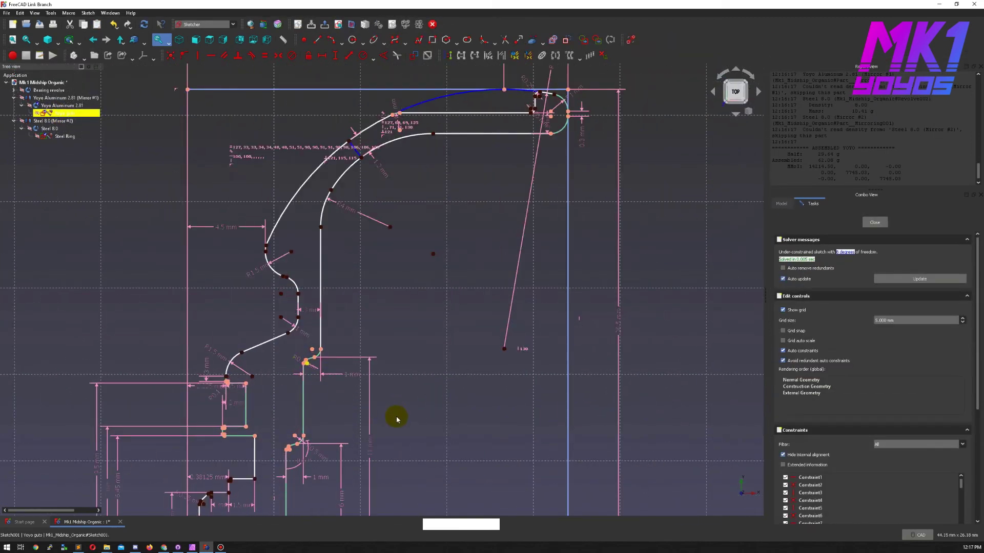
pyautogui.middleClick(449, 351)
pyautogui.click(527, 311)
pyautogui.press('1')
pyautogui.press('2')
pyautogui.press('.')
pyautogui.press('5')
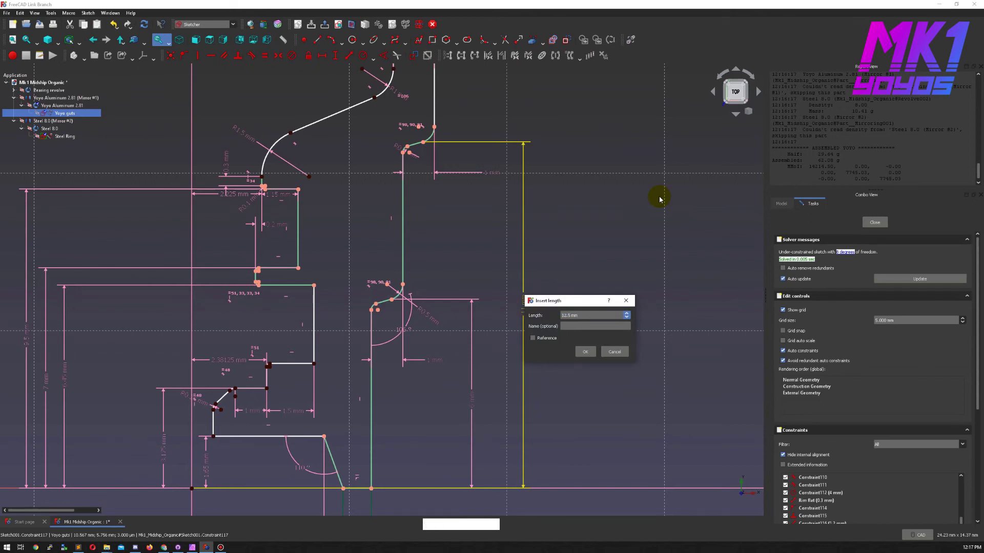
# Set a dimension near the rim to 12.4
pyautogui.middleClick(627, 296)
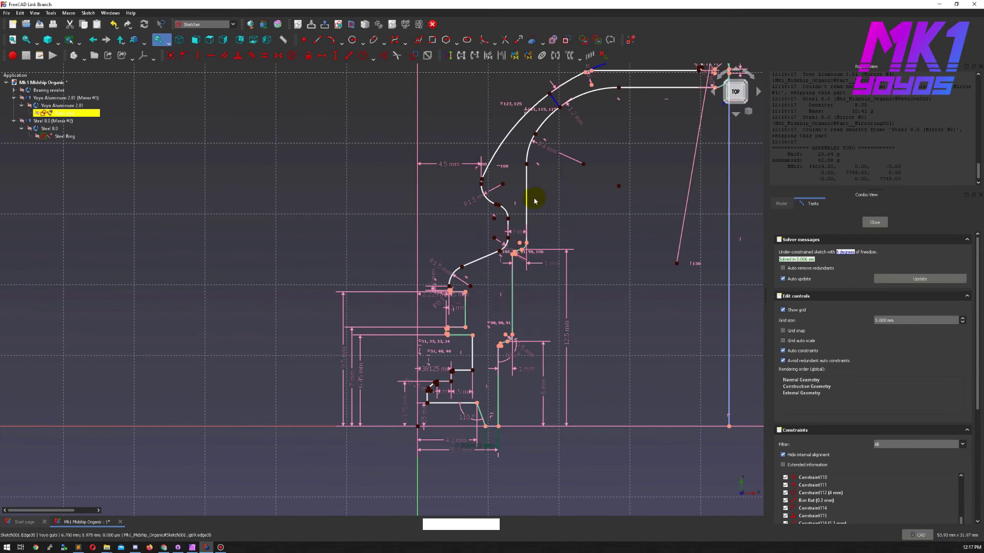
pyautogui.click(569, 341)
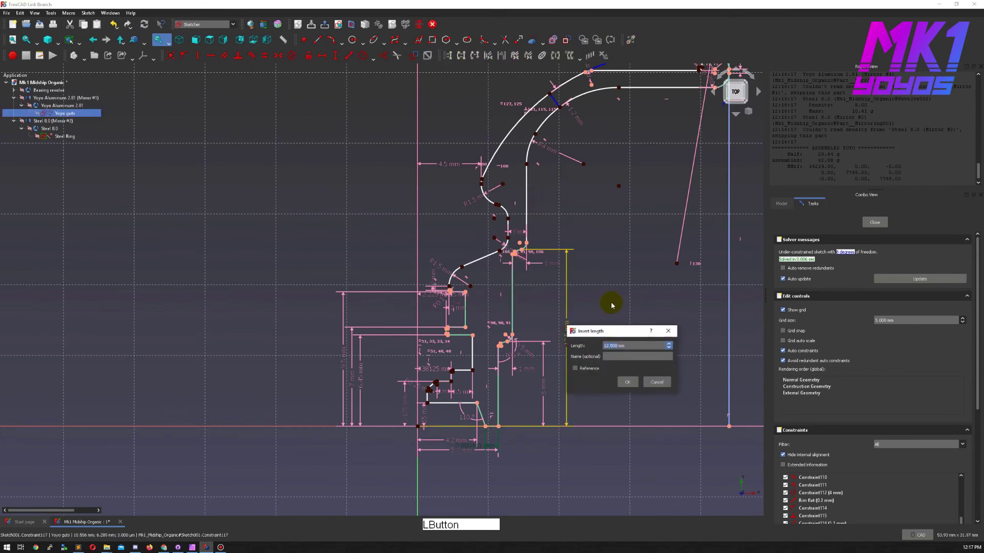
pyautogui.press('1')
pyautogui.press('2')
pyautogui.press('.')
pyautogui.press('4')
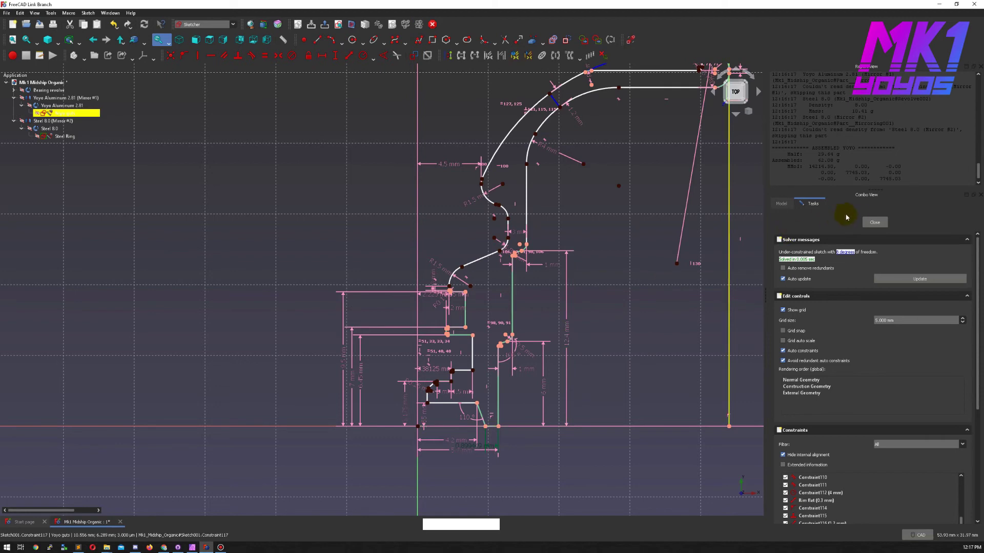
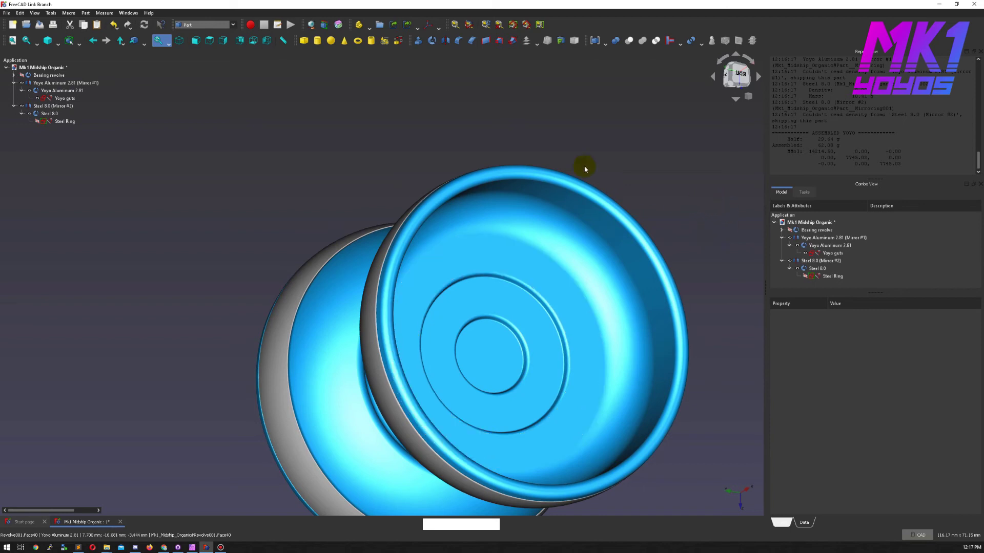
pyautogui.click(60, 123)
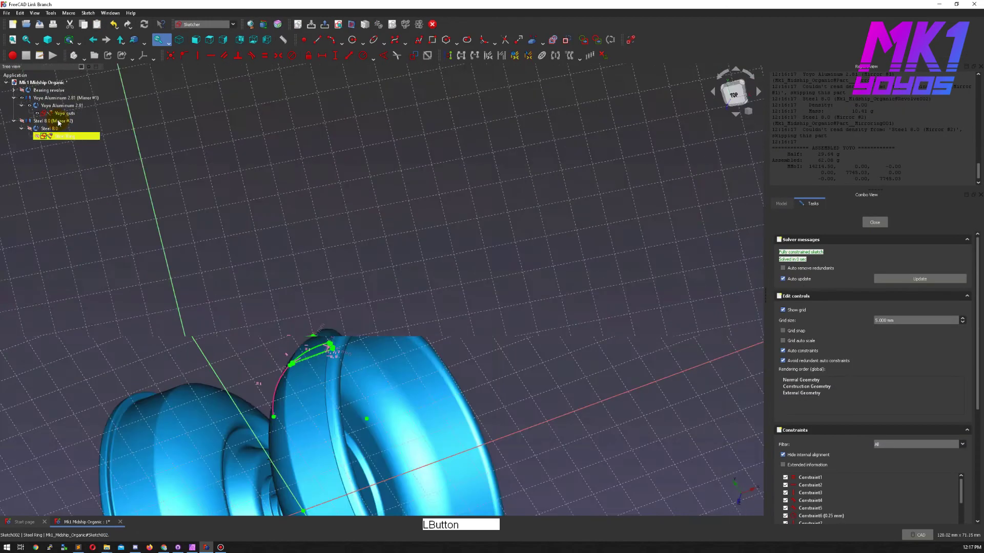
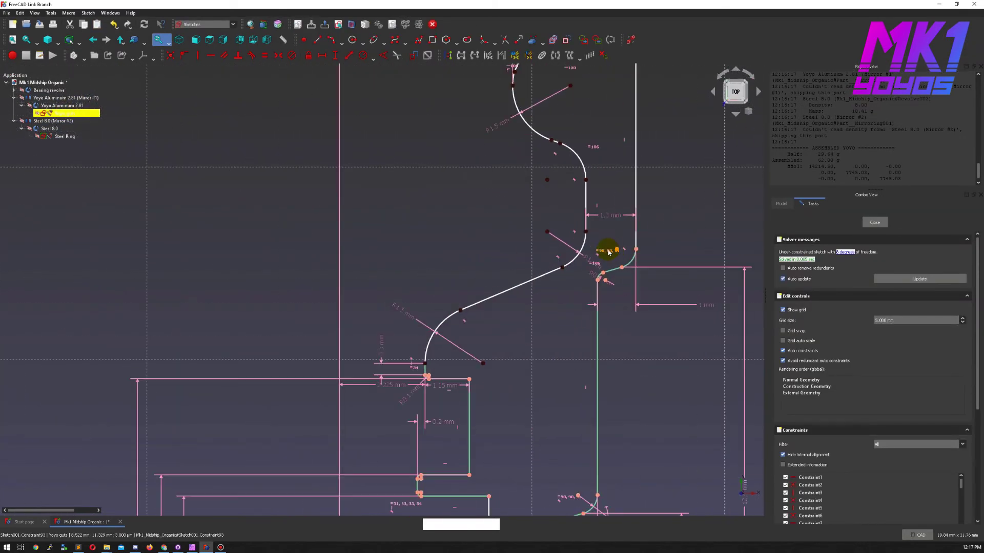
# Add a 1.5 mm horizontal distance between the curve's lower end and the vertical line
pyautogui.middleClick(598, 255)
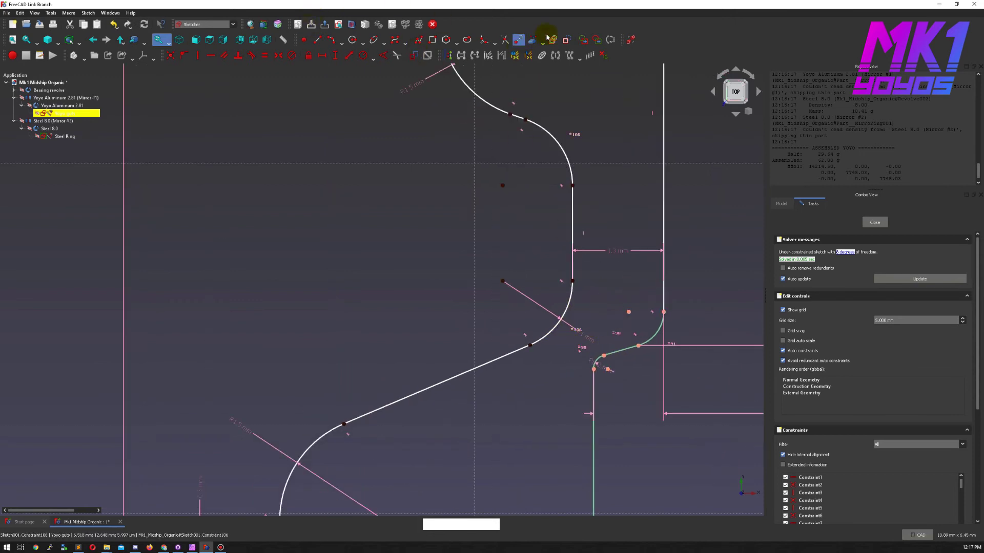
pyautogui.click(549, 43)
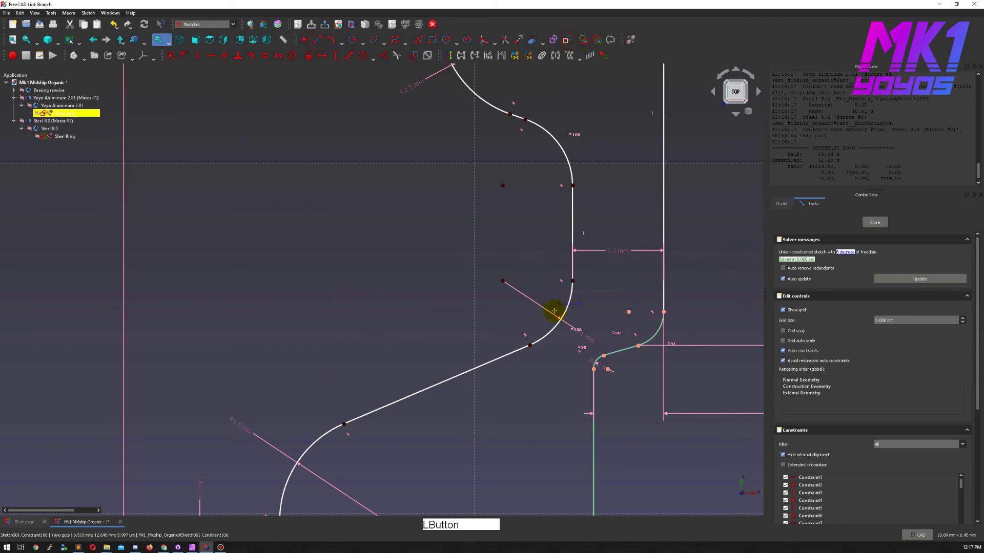
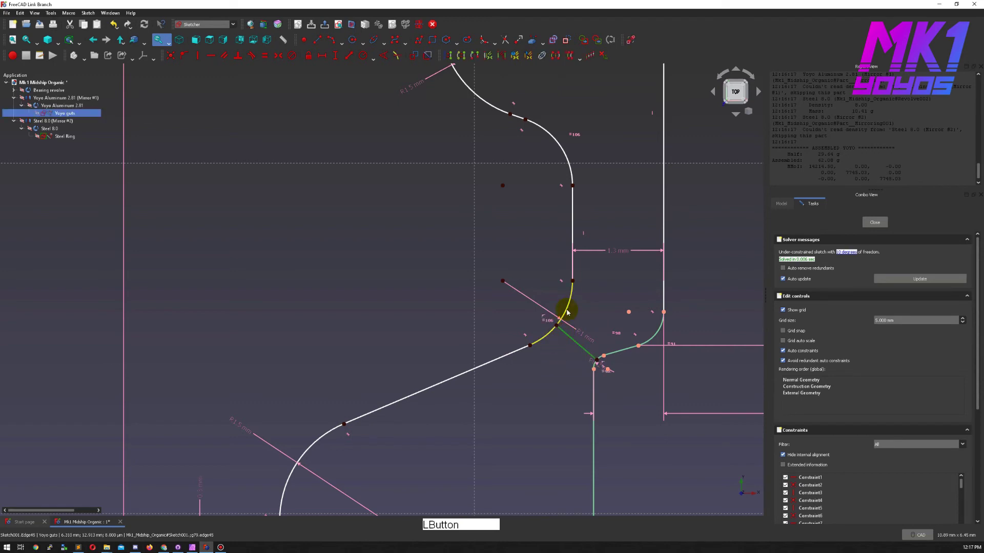
pyautogui.press('n')
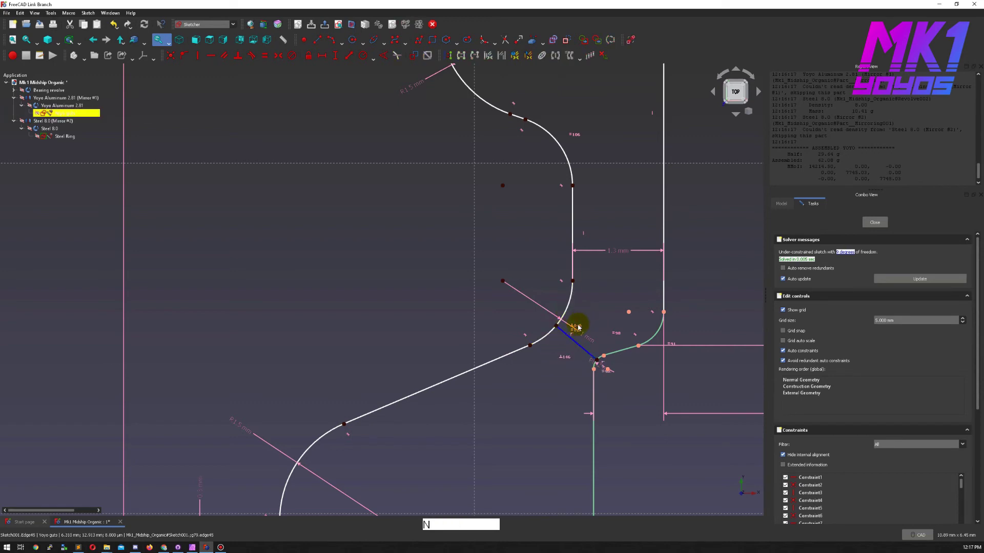
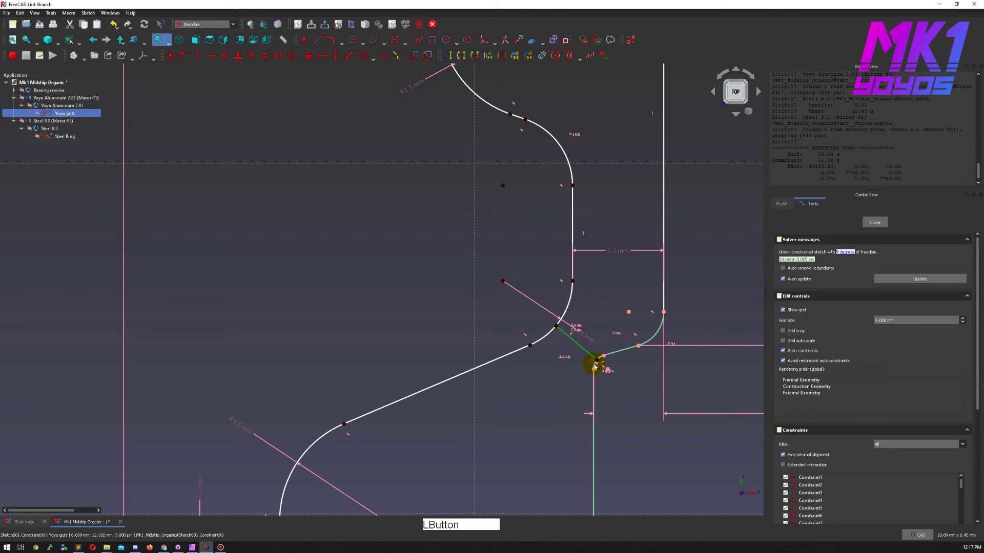
pyautogui.click(595, 369)
pyautogui.press('n')
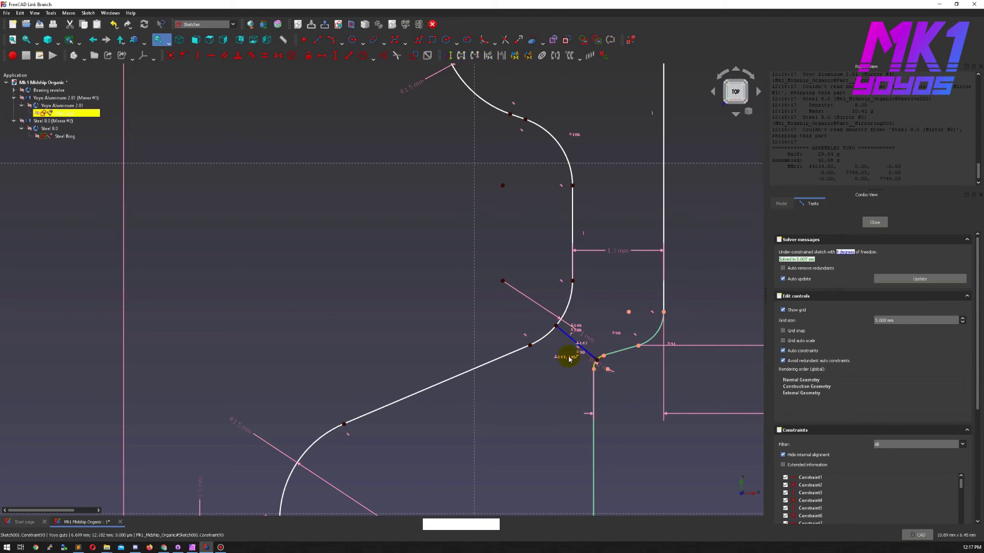
pyautogui.click(570, 341)
pyautogui.press('shift+d')
pyautogui.click(639, 346)
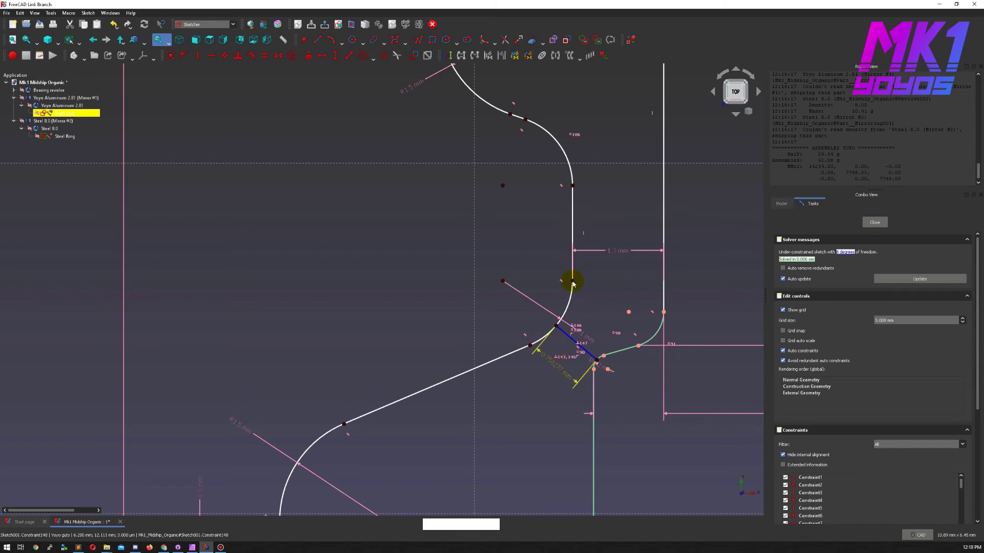
pyautogui.click(574, 284)
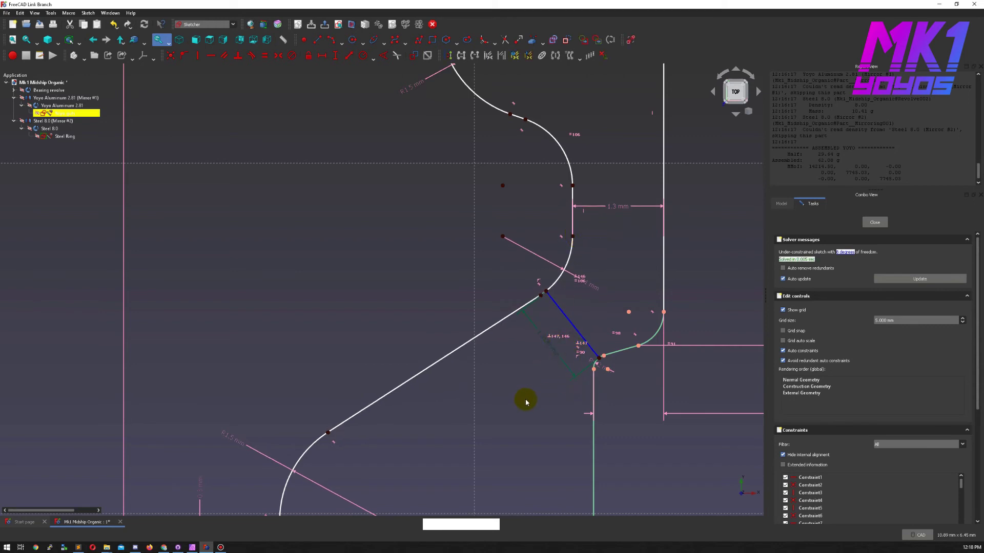
# Apply the T shortcut constraint to selected upper-arc geometry and focus on the outer curve
pyautogui.middleClick(395, 387)
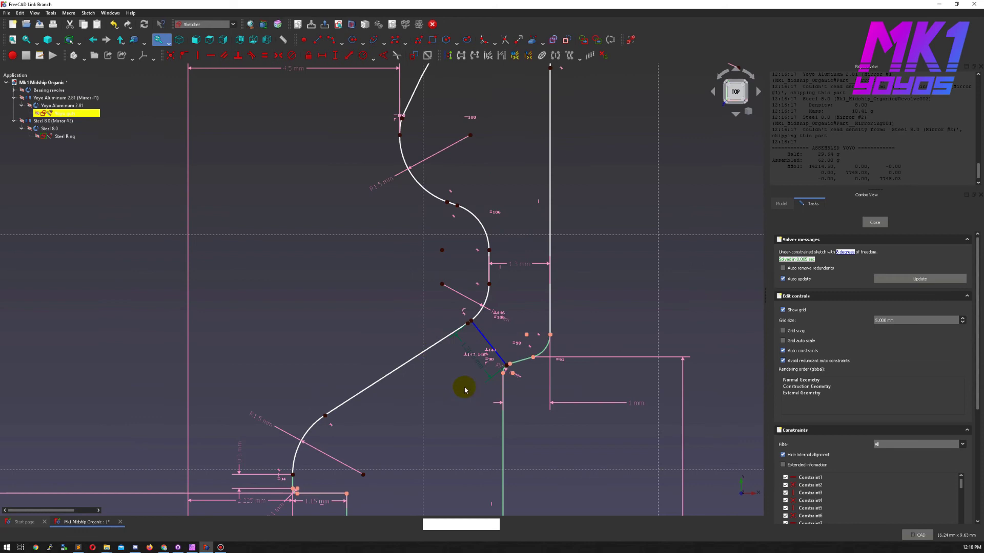
pyautogui.middleClick(416, 379)
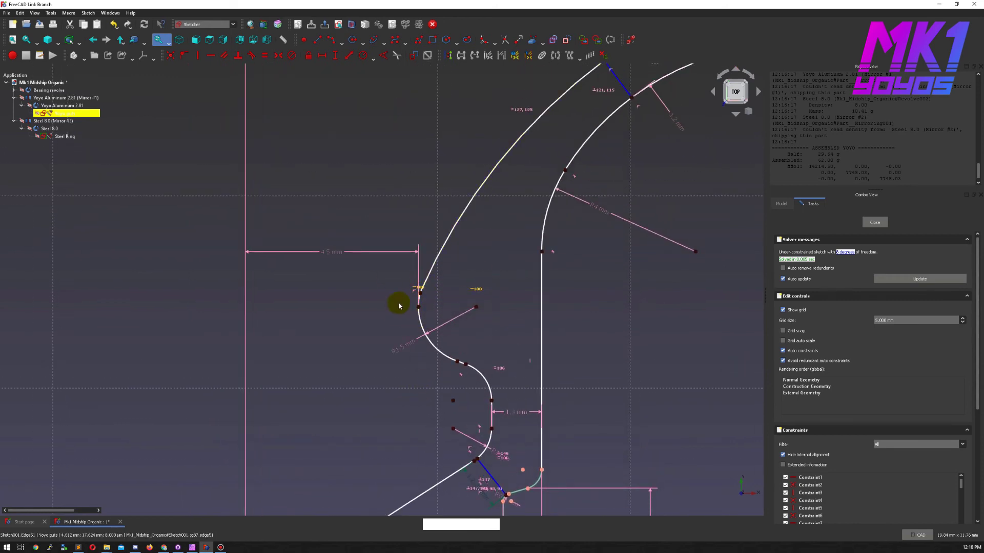
pyautogui.click(467, 270)
pyautogui.press('t')
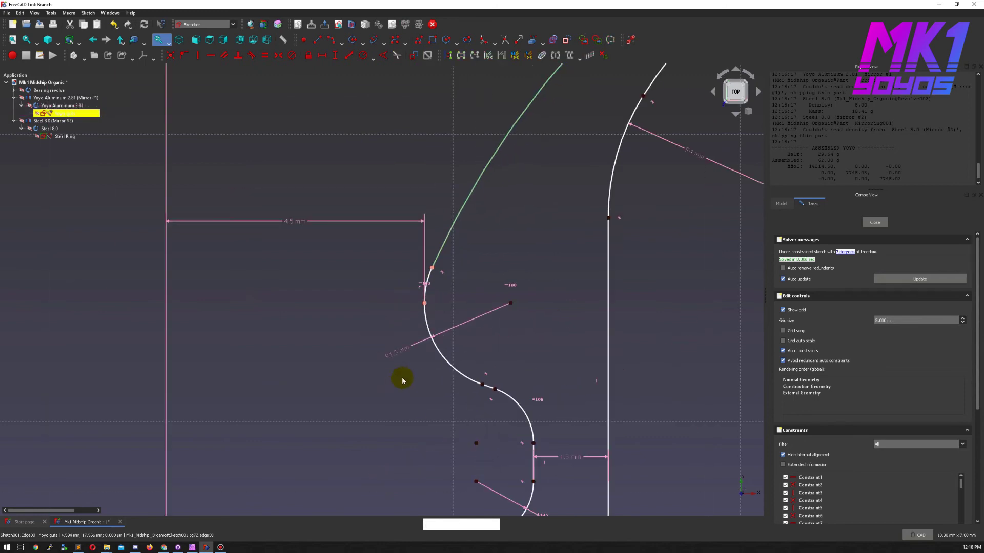
pyautogui.middleClick(338, 441)
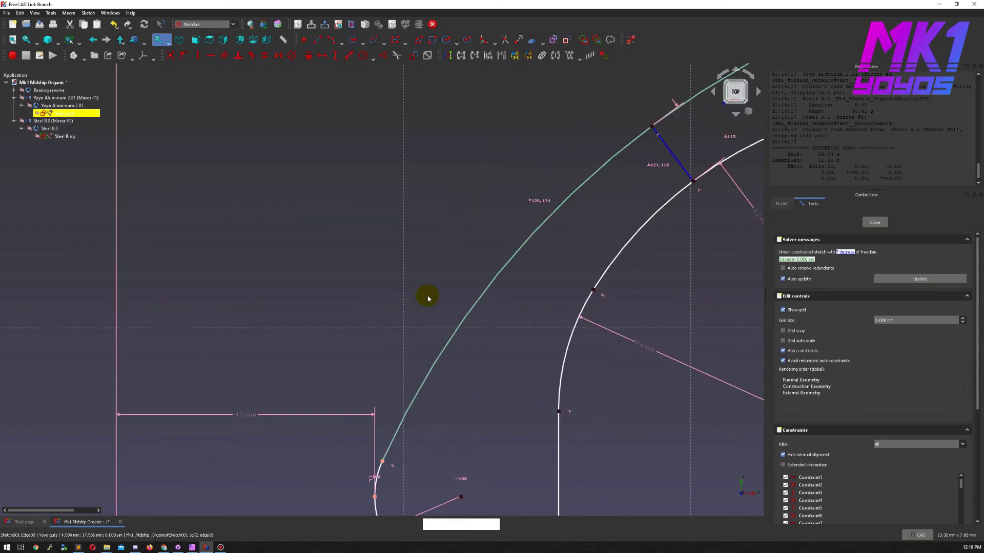
pyautogui.middleClick(443, 237)
pyautogui.middleClick(405, 352)
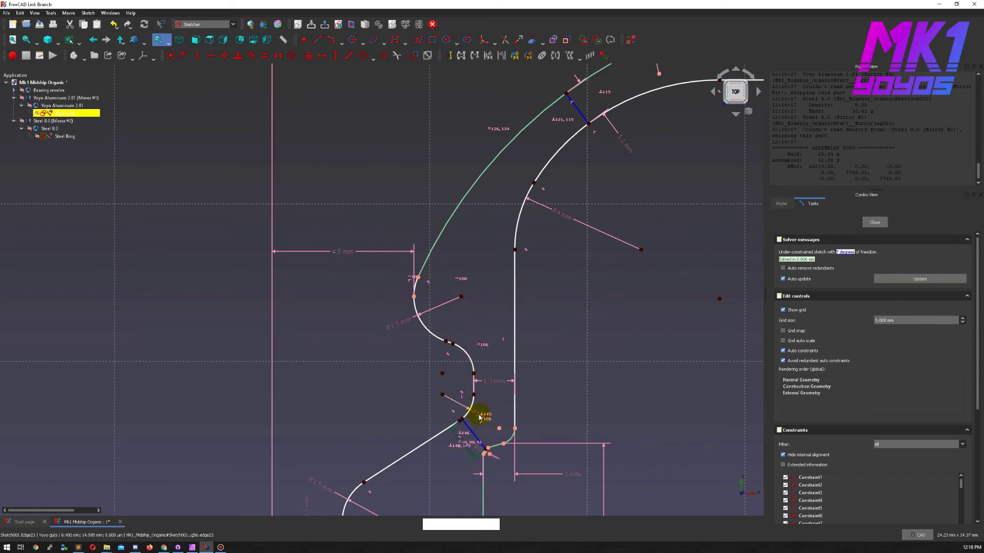
# Change the 4.5 mm horizontal dimension to 4.6 mm
pyautogui.click(342, 254)
pyautogui.press('KP_4')
pyautogui.press('KP_Decimal')
pyautogui.press('KP_6')
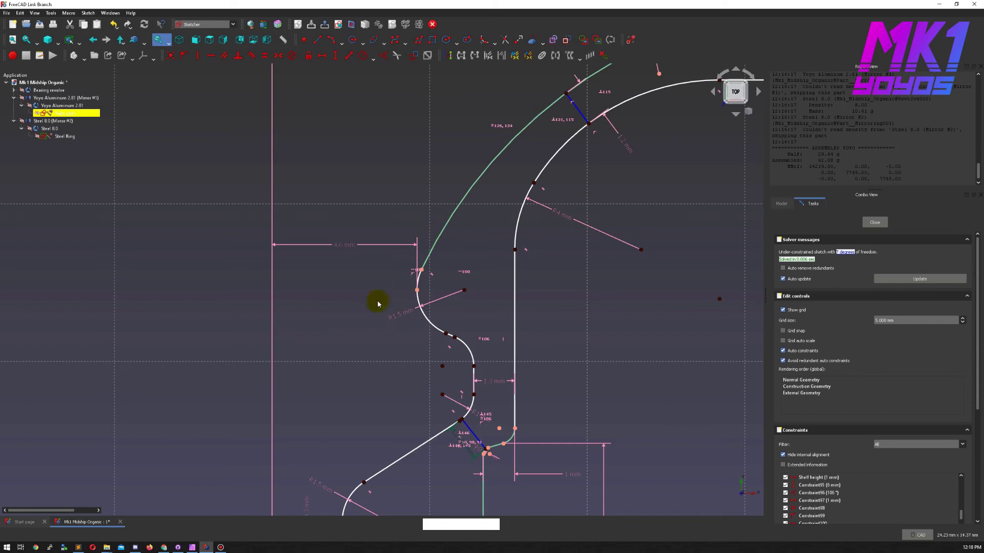
pyautogui.middleClick(439, 343)
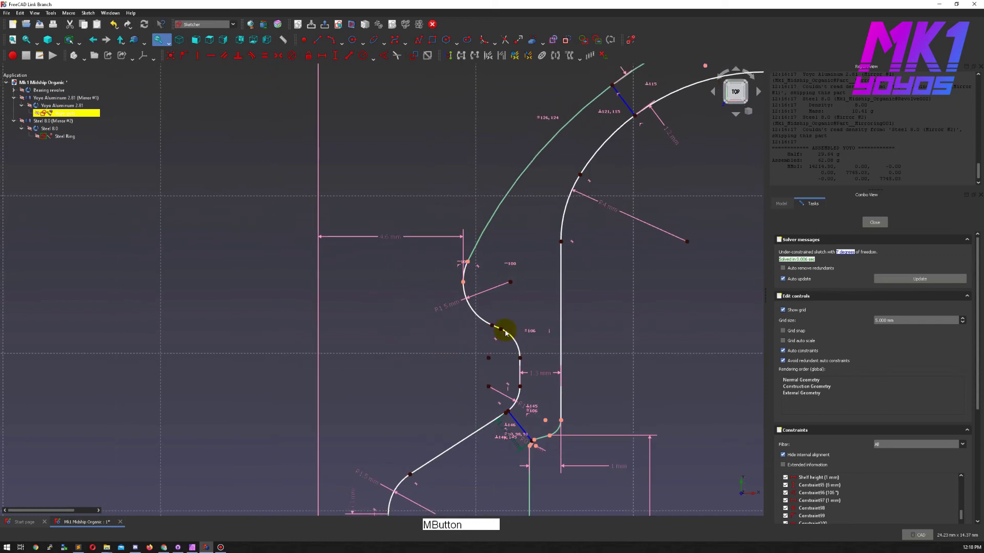
pyautogui.middleClick(504, 354)
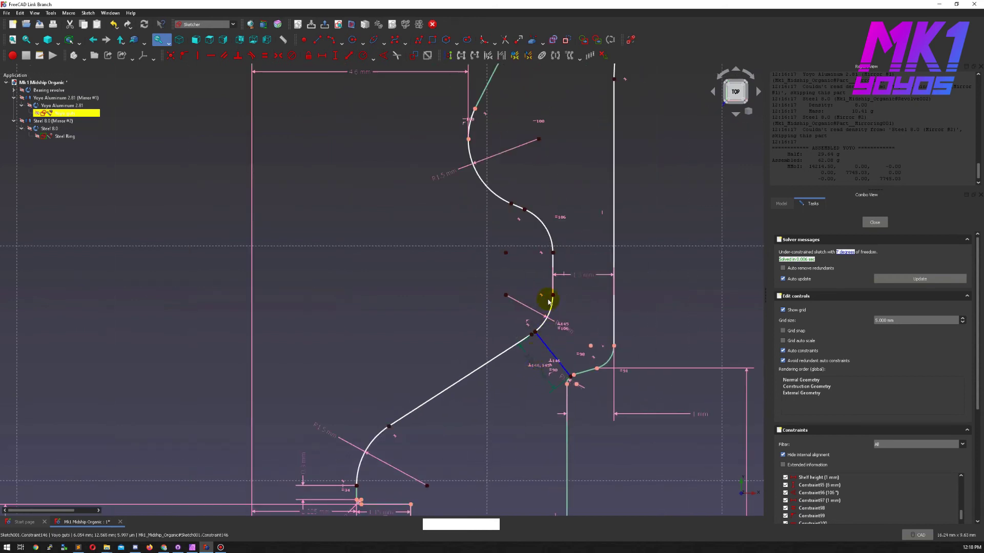
# Check dimensions around the profile joint and review the whole guts profile
pyautogui.click(554, 298)
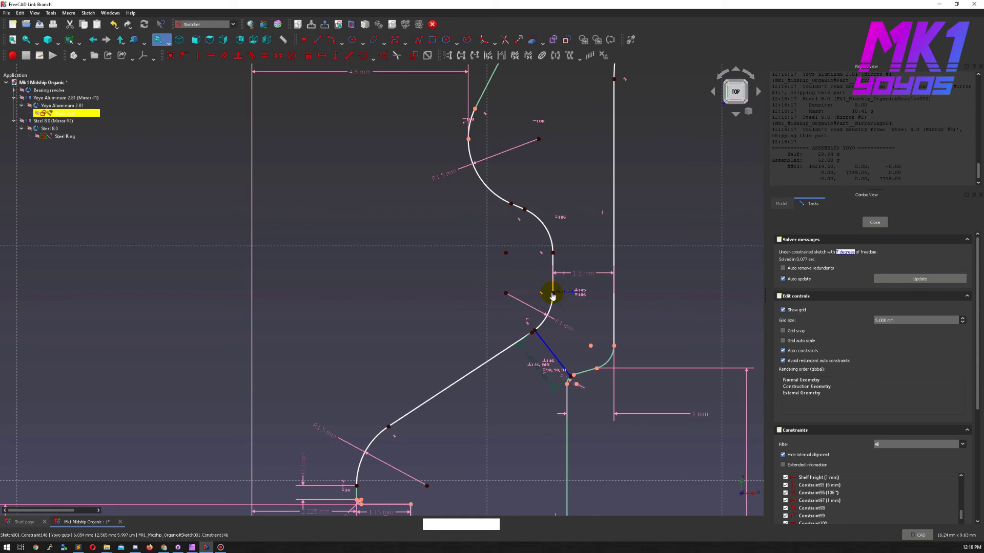
pyautogui.click(466, 338)
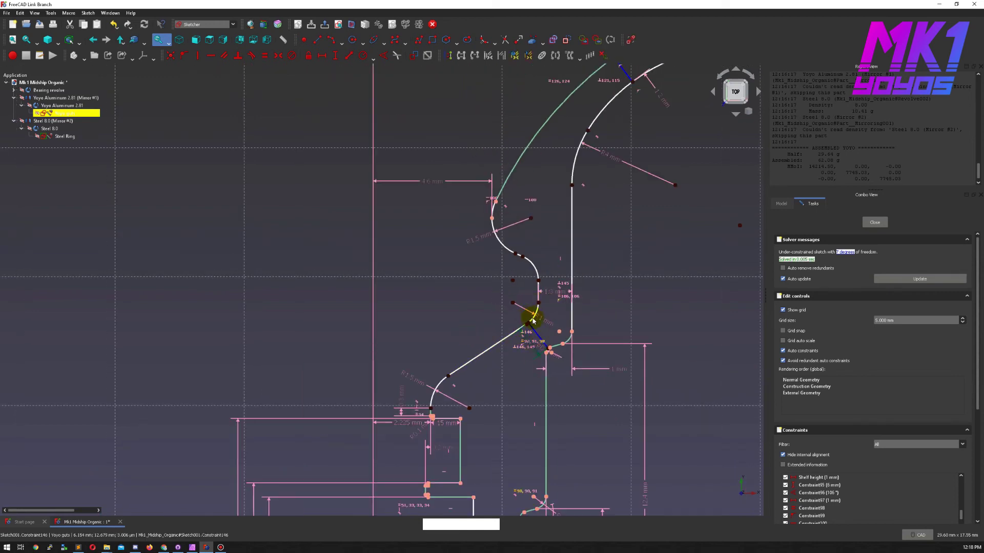
pyautogui.middleClick(600, 352)
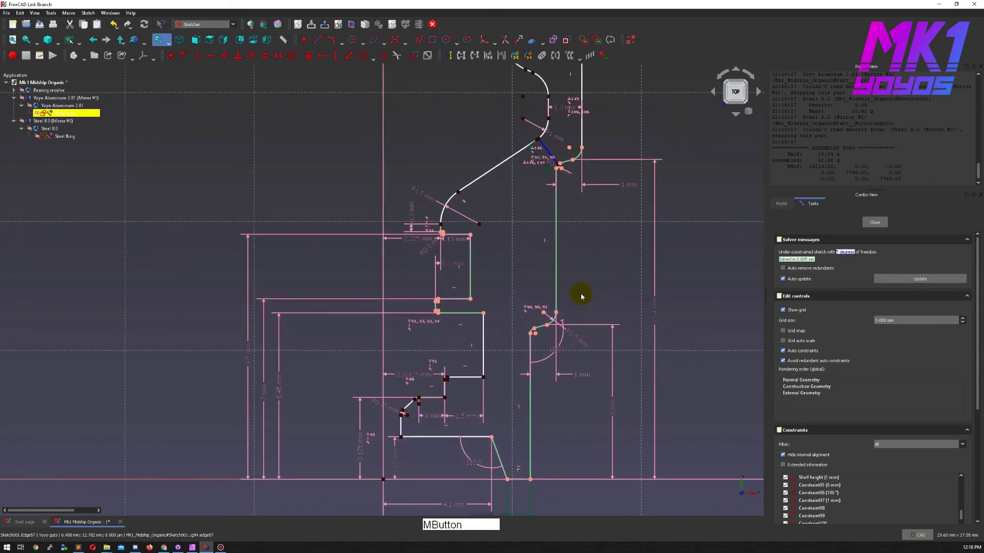
pyautogui.middleClick(632, 374)
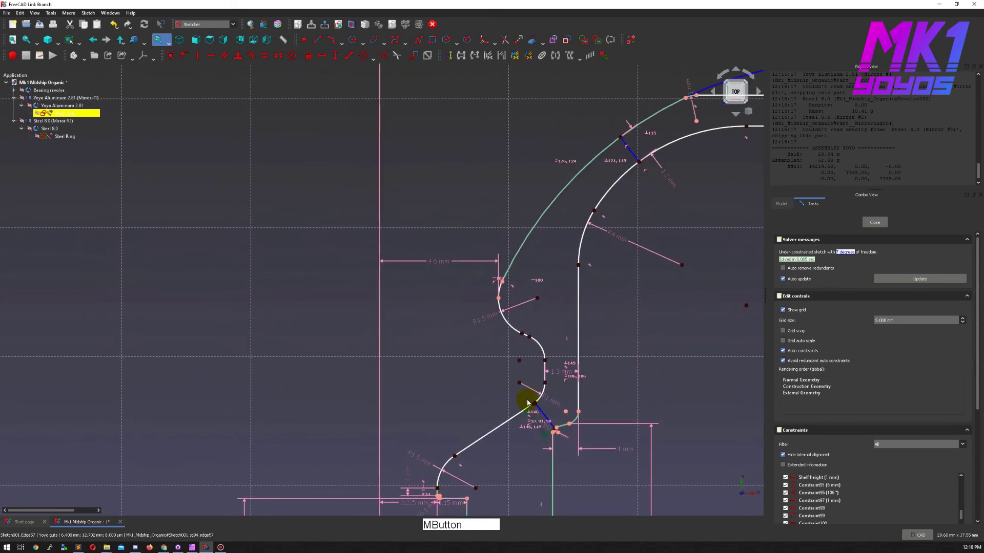
pyautogui.click(567, 377)
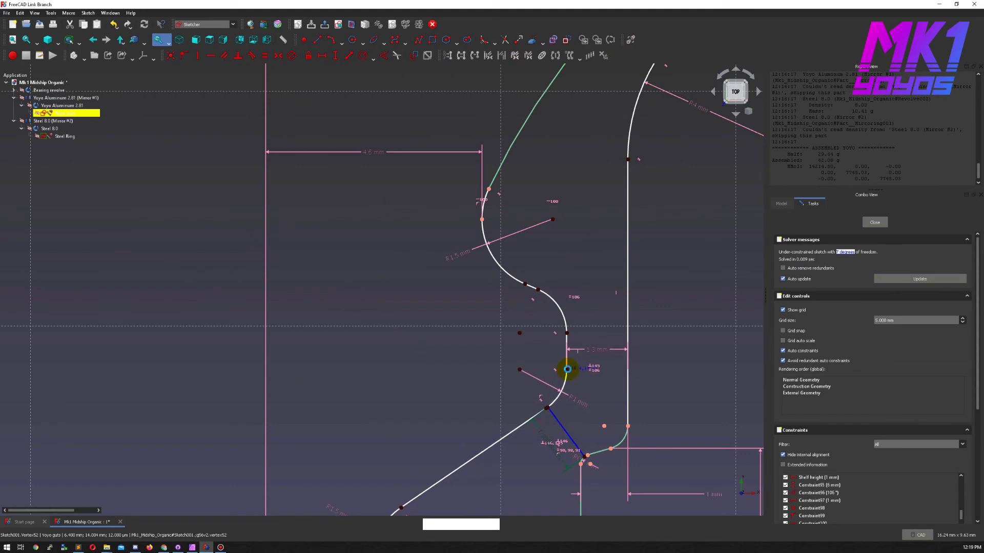
pyautogui.click(688, 395)
pyautogui.middleClick(632, 180)
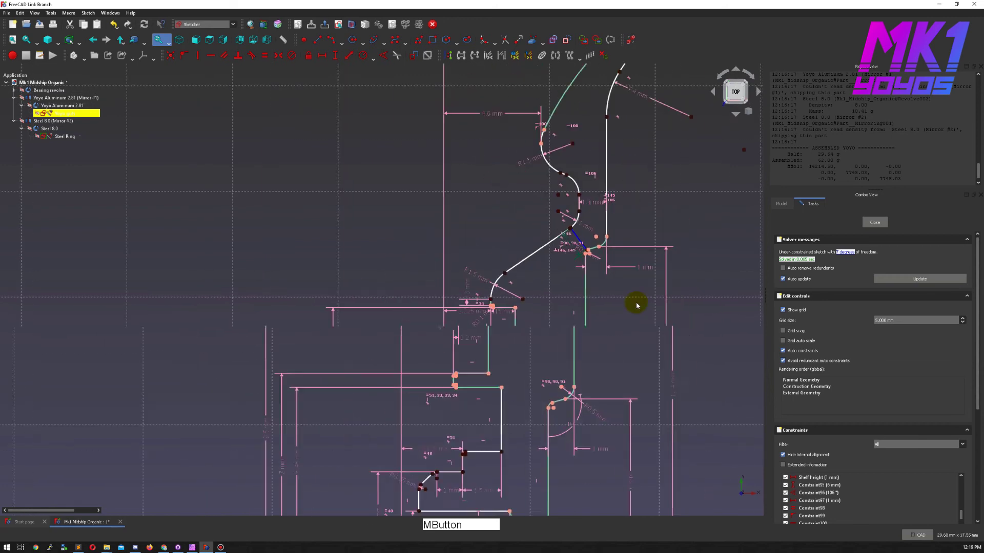
pyautogui.middleClick(624, 358)
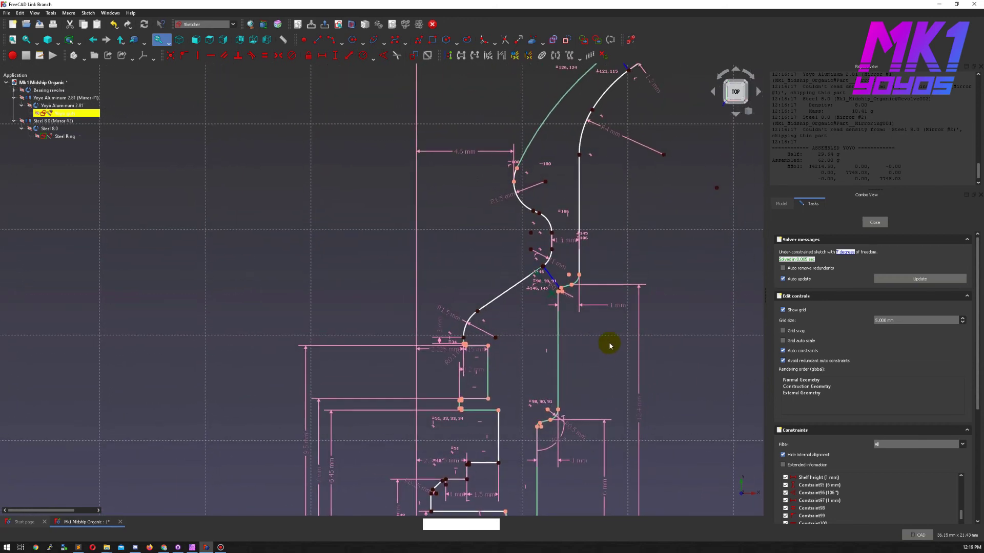
pyautogui.middleClick(603, 344)
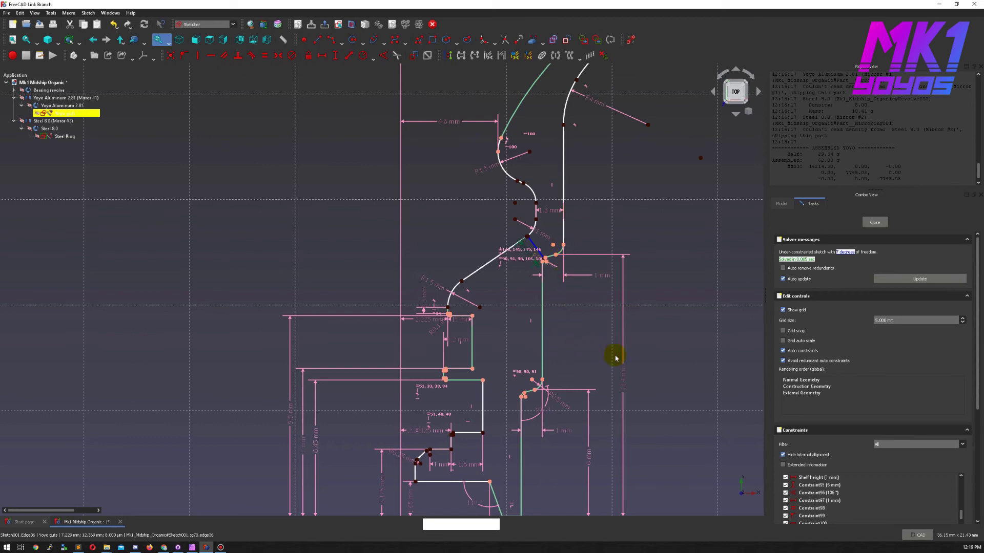
pyautogui.middleClick(595, 347)
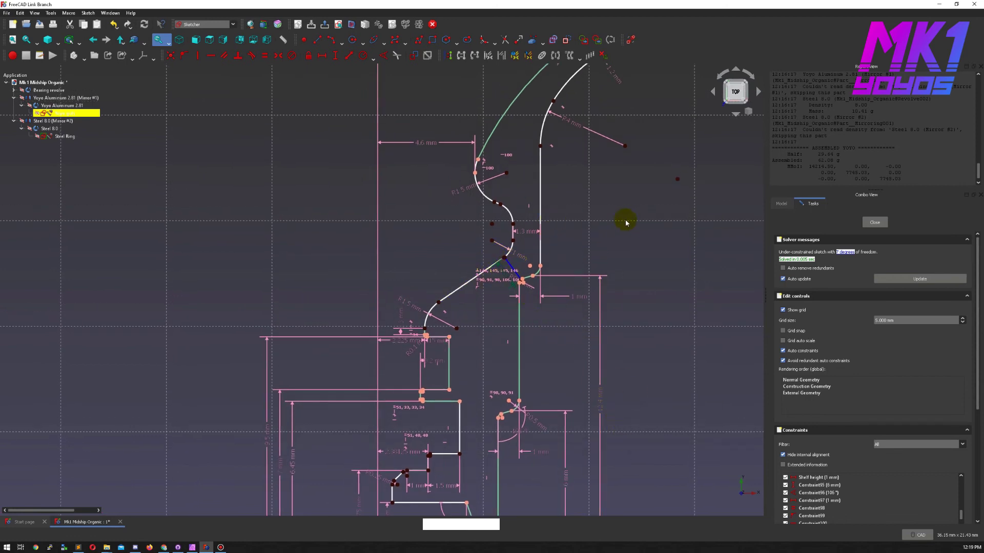
# Close the guts sketch and view the rebuilt two-halved yoyo with its steel rings
pyautogui.click(882, 224)
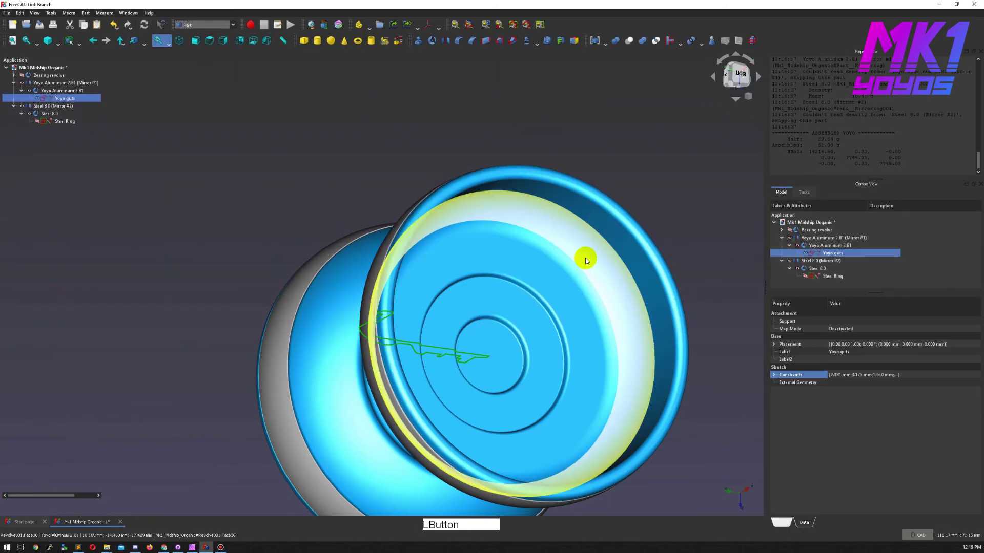
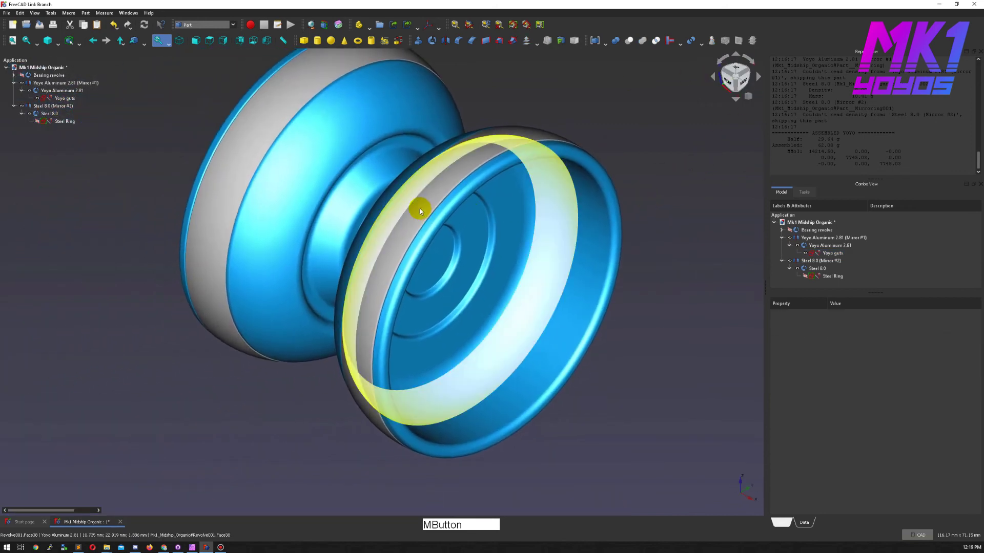
pyautogui.rightClick(433, 223)
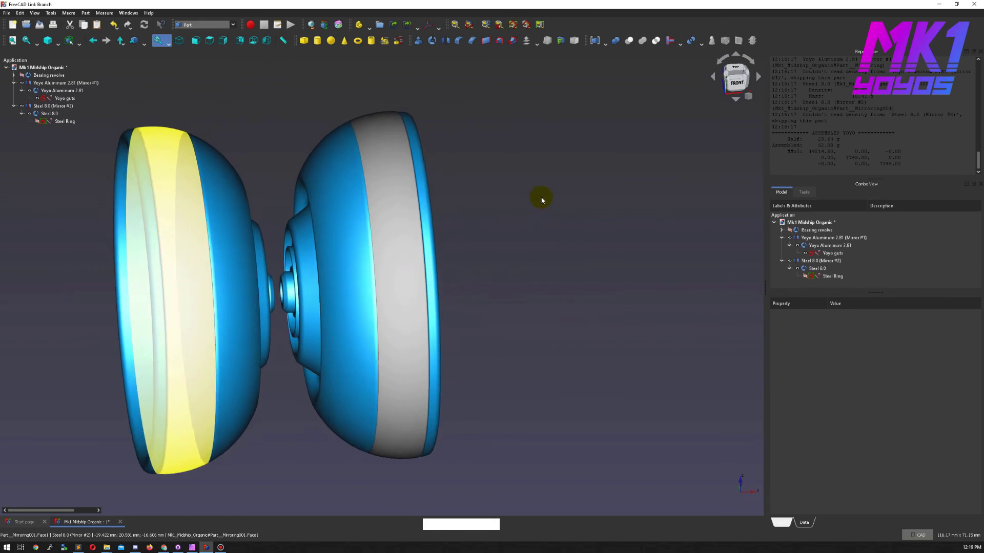
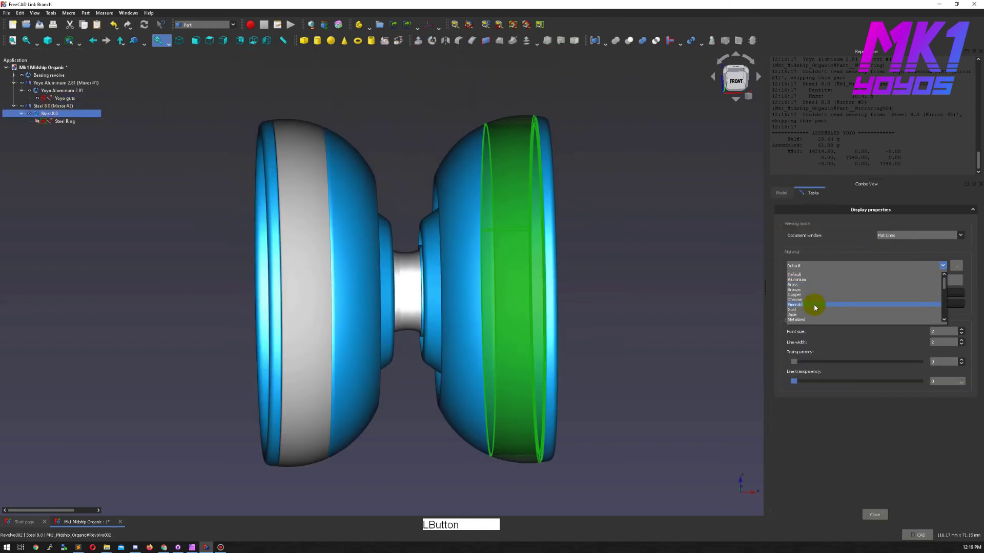
# Dismiss the Display properties panel and orbit the yoyo halves to check the black rings
pyautogui.click(804, 315)
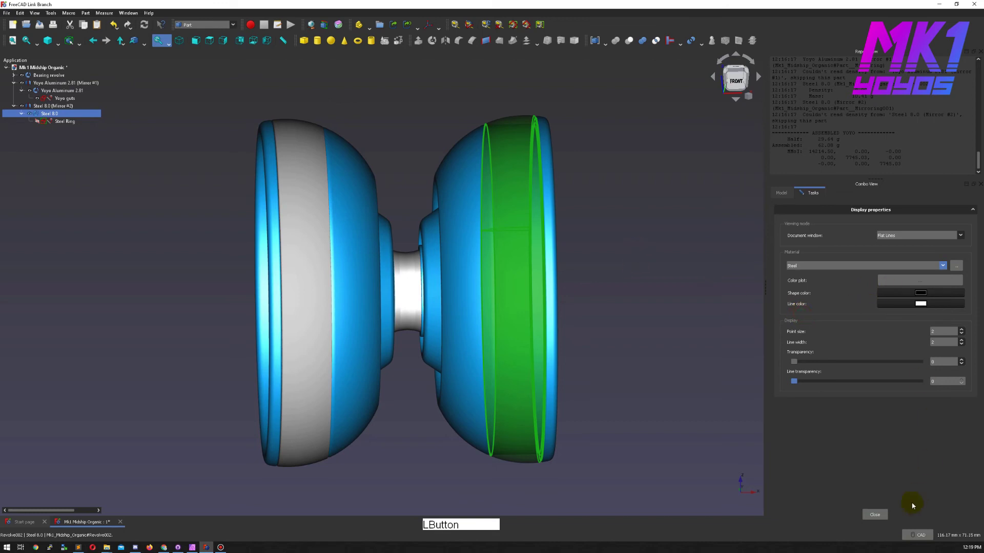
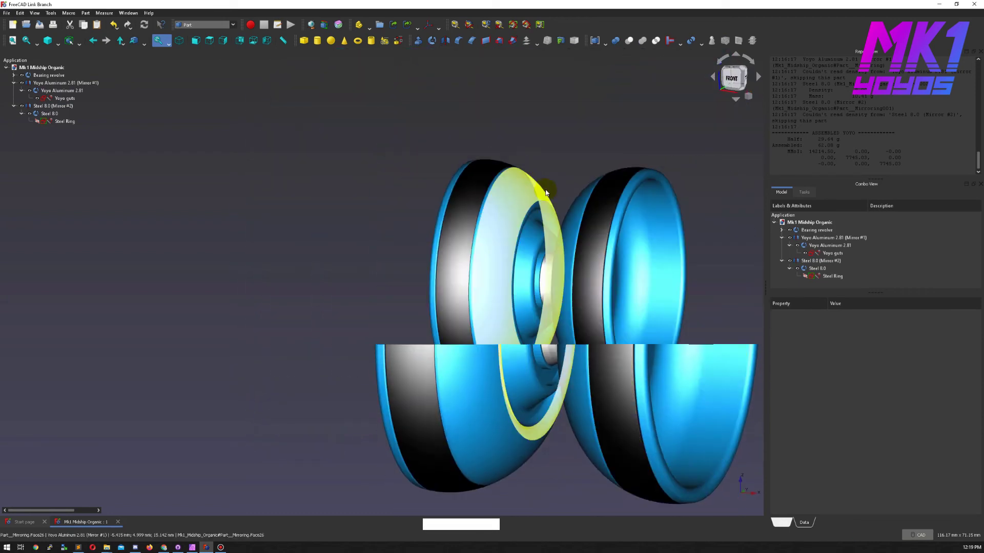
pyautogui.middleClick(505, 181)
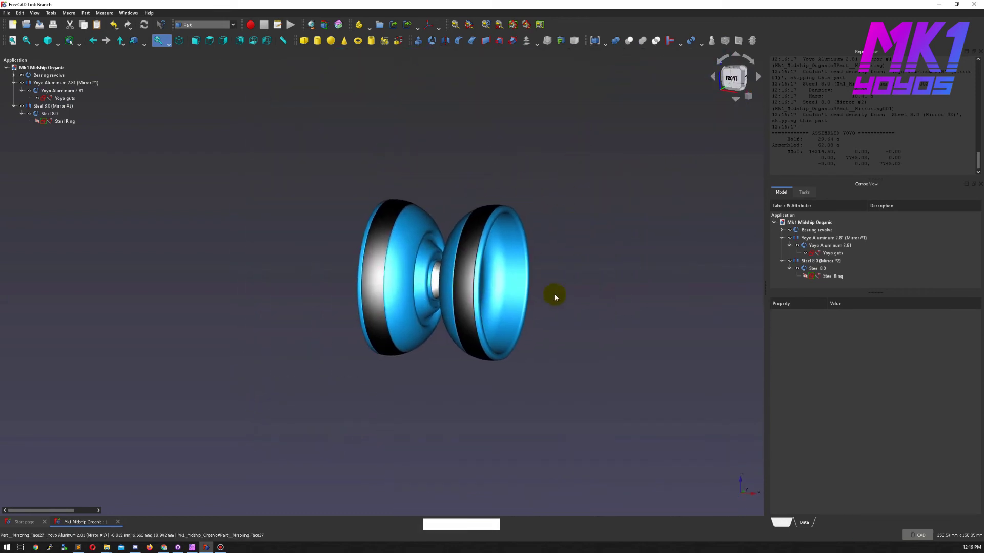
pyautogui.rightClick(587, 302)
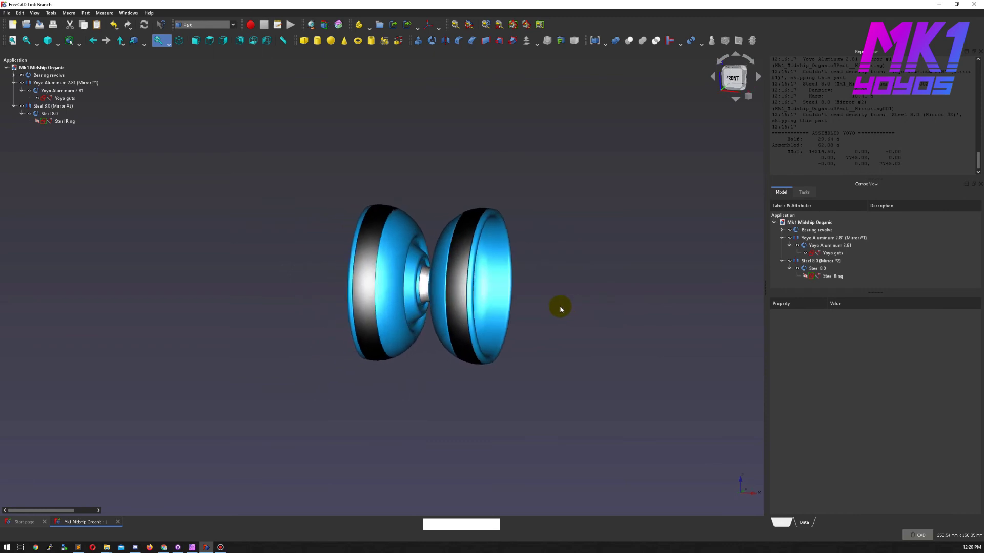
pyautogui.middleClick(673, 276)
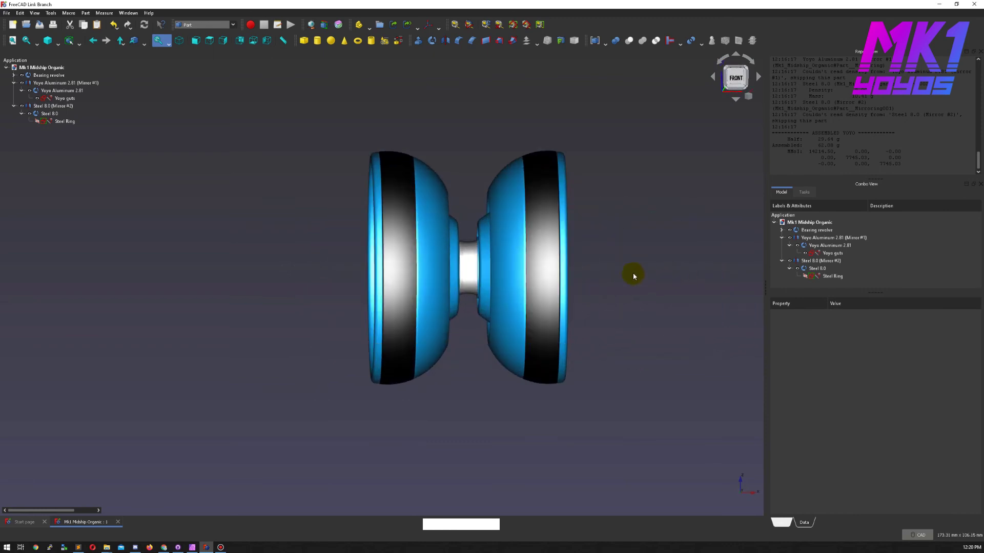
# Save the document, rerun the yoyo info report and select the Yoyo guts sketch
pyautogui.middleClick(623, 295)
pyautogui.press('ctrl+s')
pyautogui.click(341, 24)
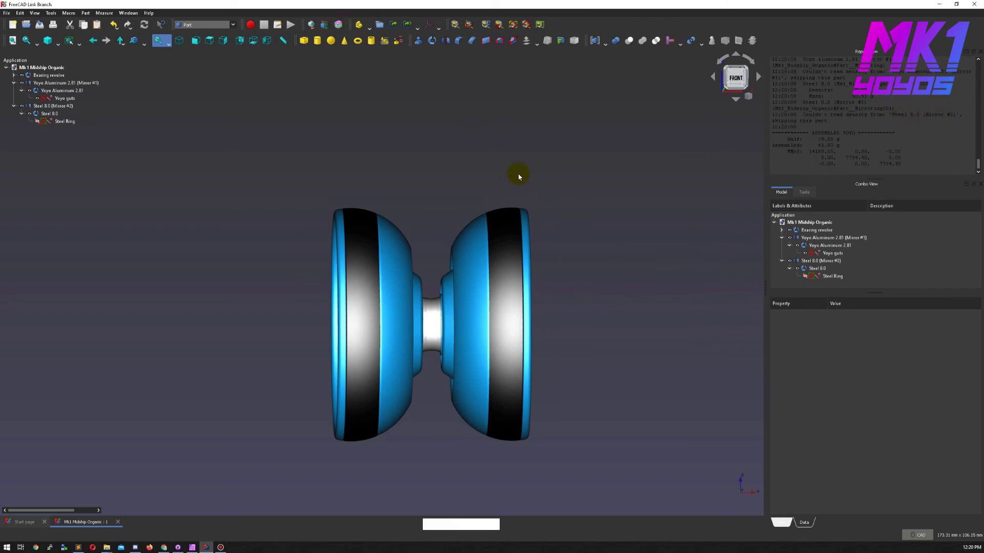
pyautogui.click(66, 97)
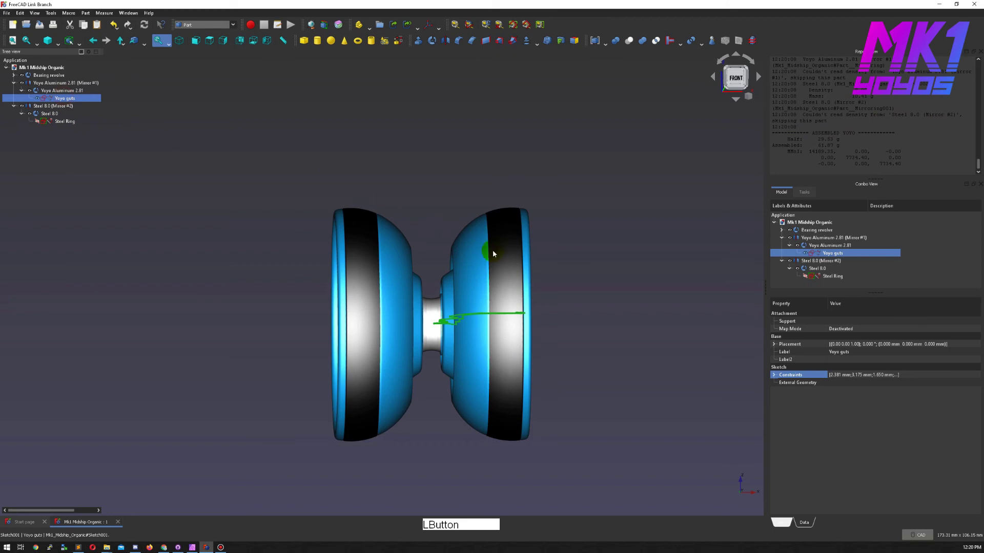
pyautogui.middleClick(658, 265)
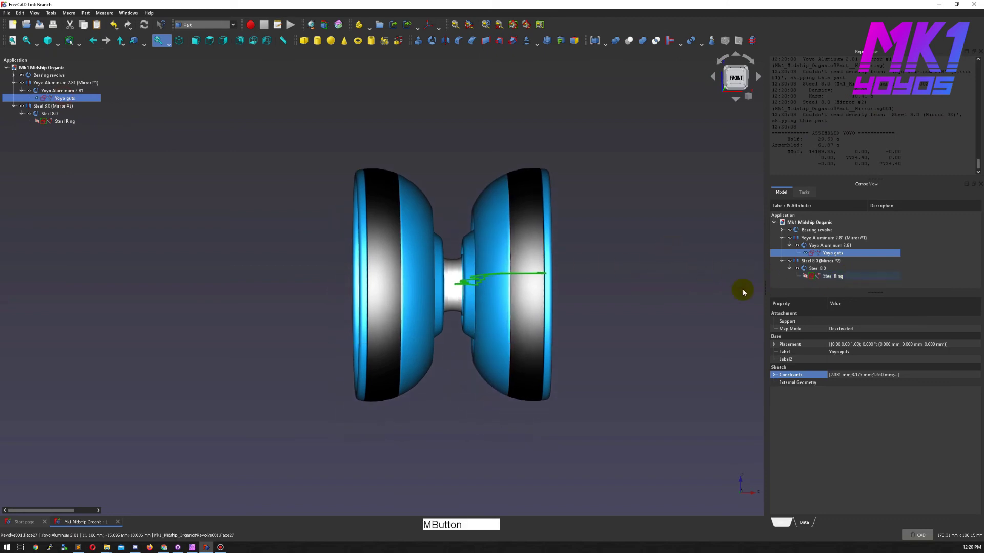
# Set the sketch's Rim flat constraint to 5% (0.050 mm) in the property panel
pyautogui.click(775, 378)
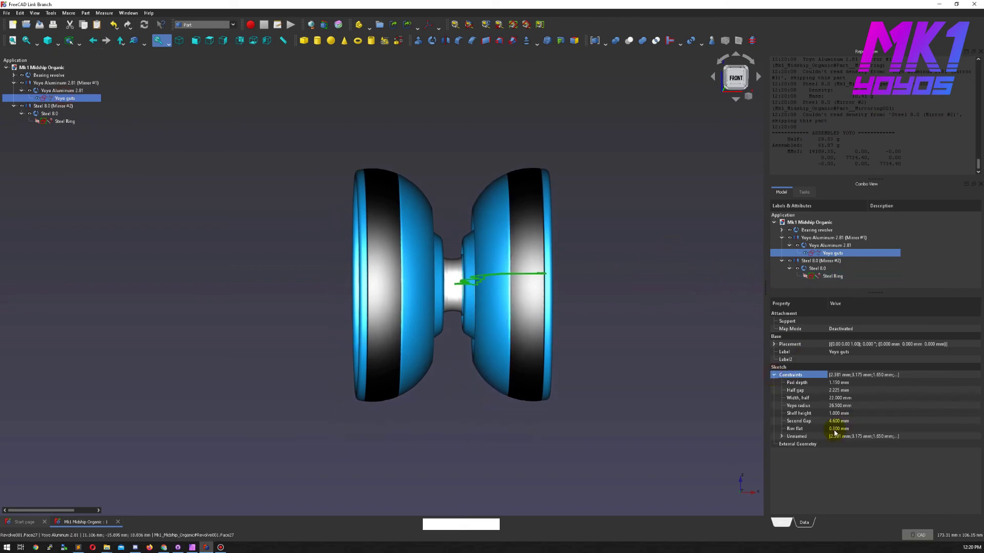
pyautogui.click(836, 433)
pyautogui.press('Right')
pyautogui.press('Left')
pyautogui.press('BackSpace')
pyautogui.write('5%')
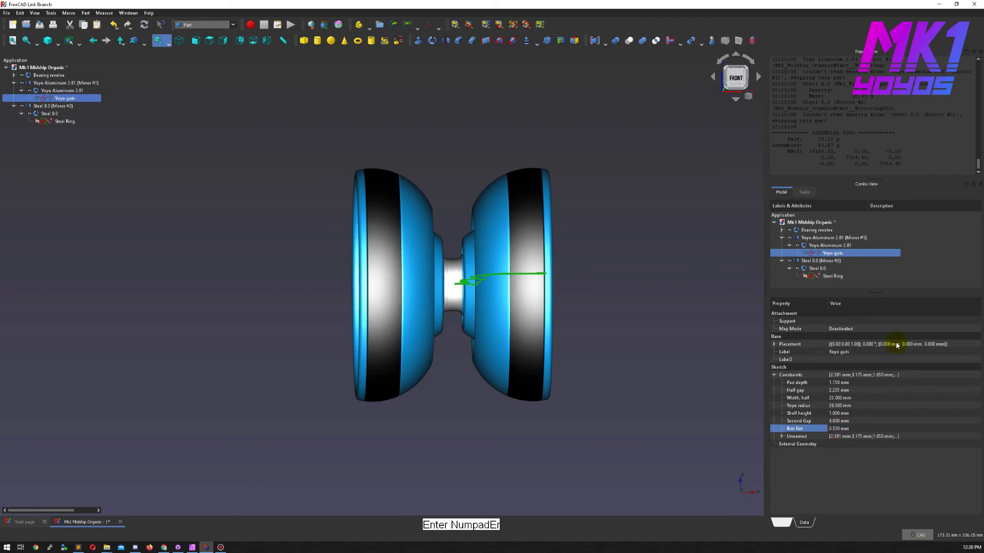
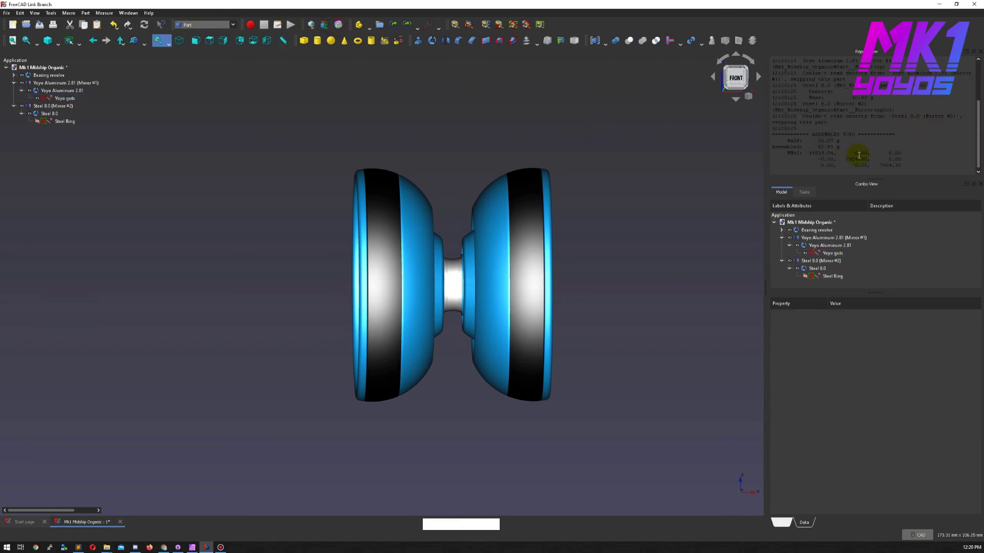
# Deselect, orbit the rebuilt yoyo and reopen the Yoyo guts sketch for editing
pyautogui.click(669, 246)
pyautogui.rightClick(634, 308)
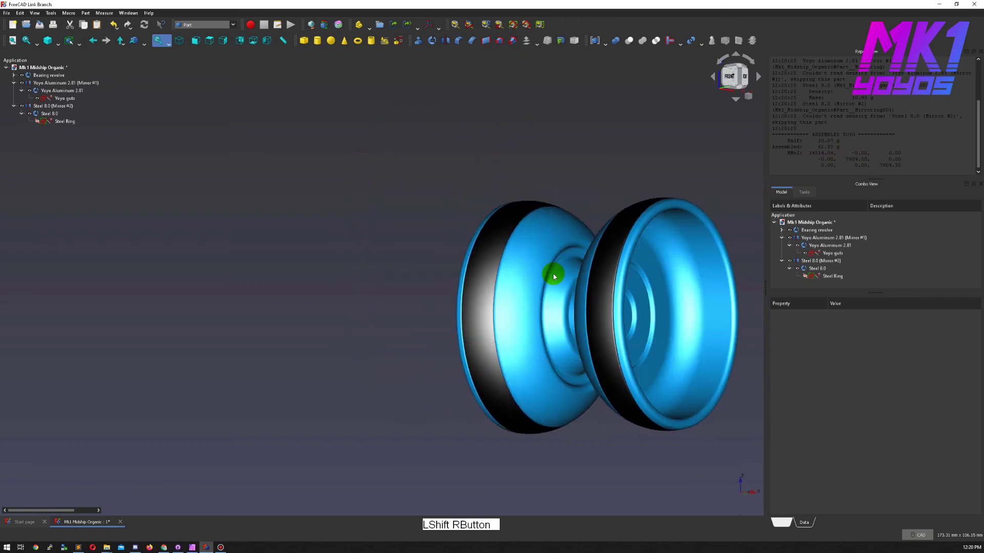
pyautogui.middleClick(568, 142)
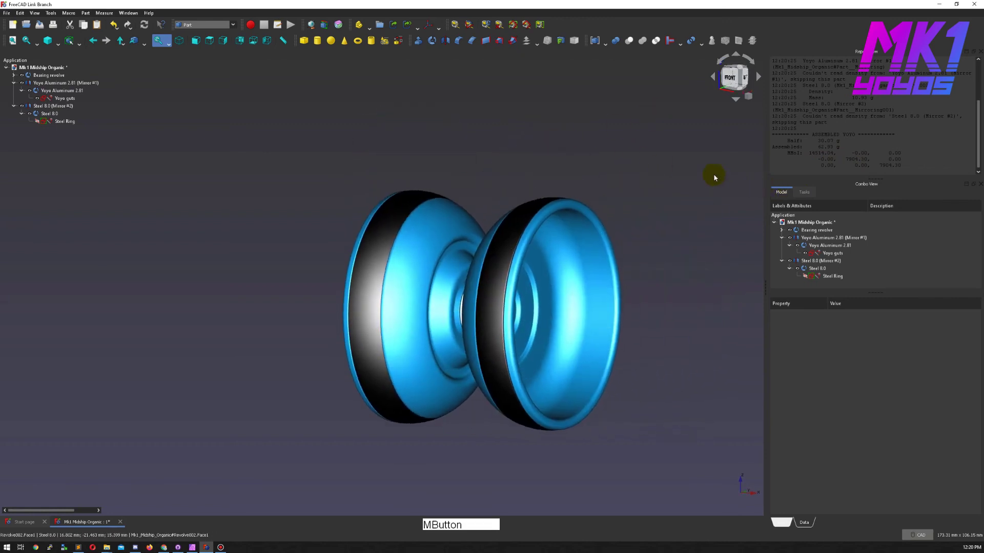
pyautogui.click(69, 102)
# Add a 1.5 mm horizontal distance constraint between two points on the guts profile
pyautogui.middleClick(556, 440)
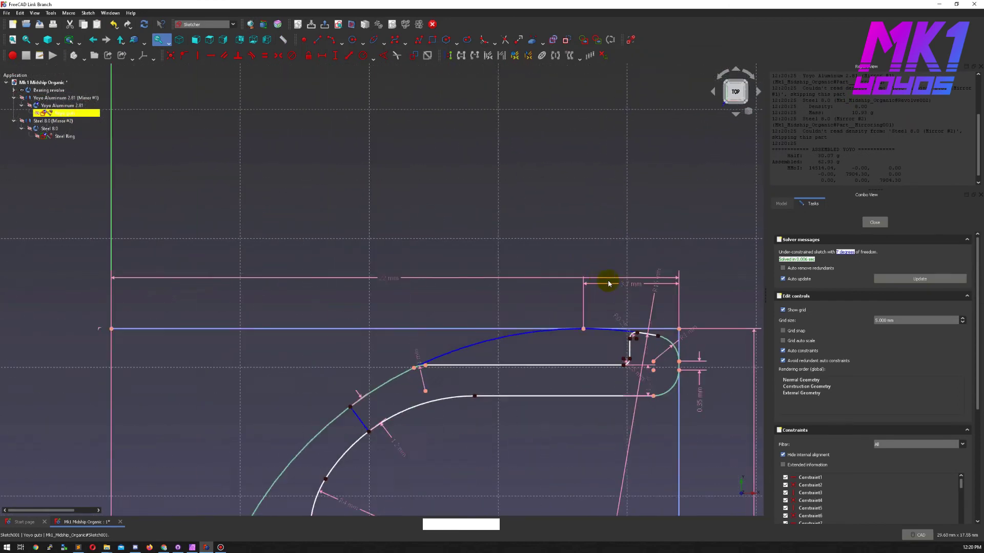
pyautogui.middleClick(596, 272)
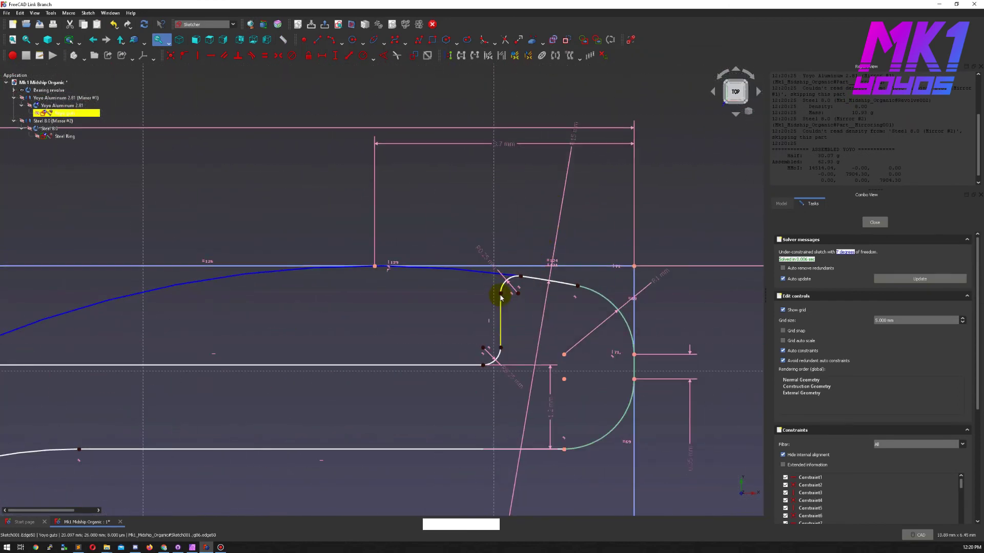
pyautogui.click(501, 297)
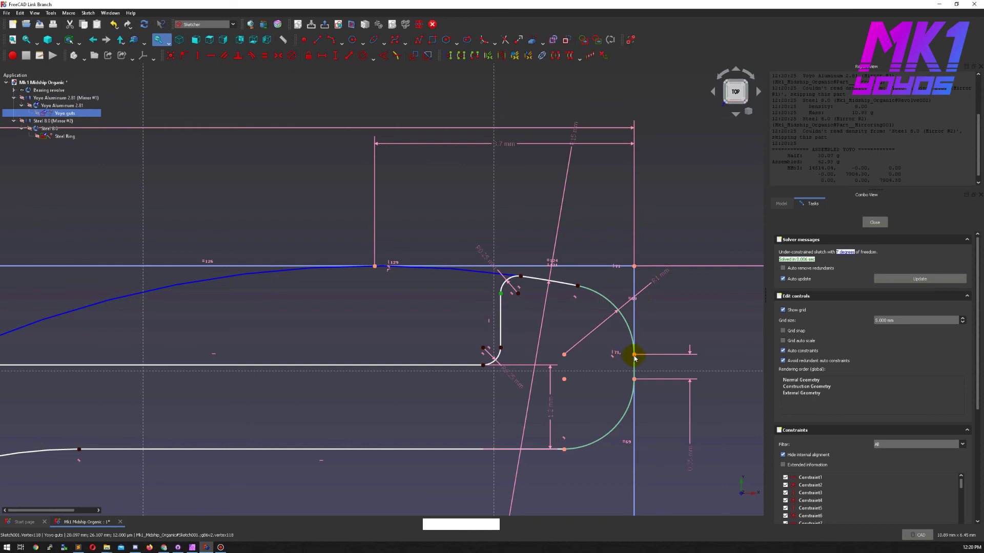
pyautogui.click(636, 360)
pyautogui.press('shift+h')
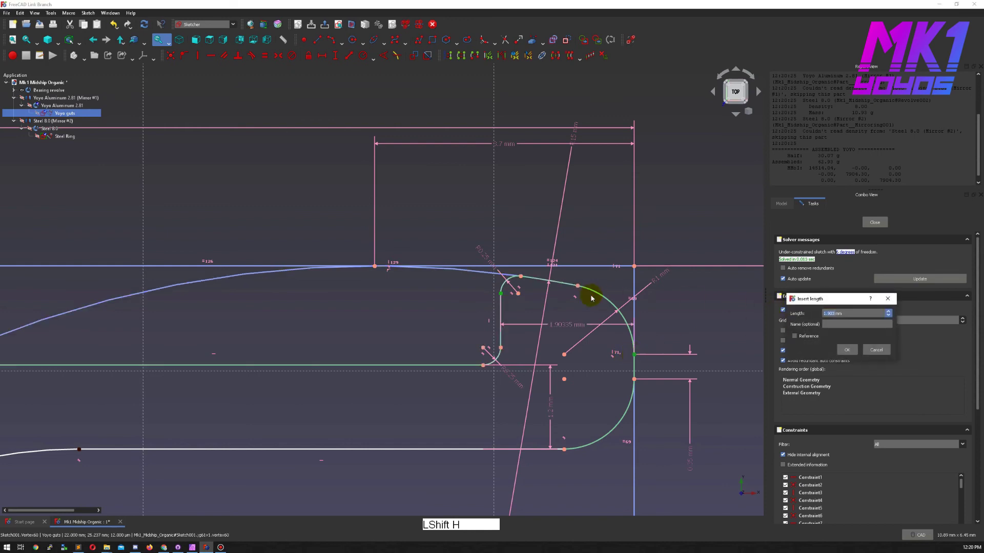
pyautogui.press('KP_1')
pyautogui.press('KP_Decimal')
pyautogui.press('KP_5')
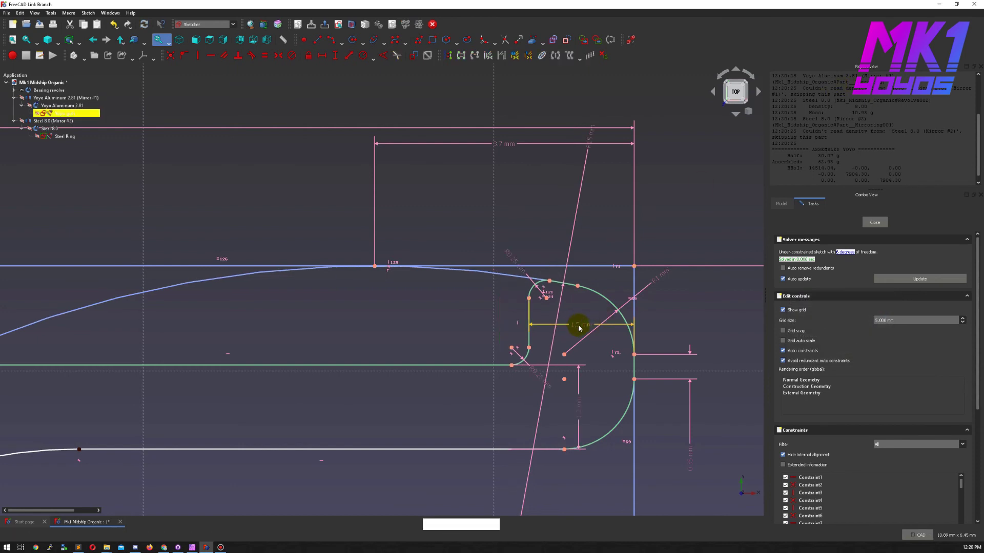
# Confirm the dimension and look over the updated upper profile of the sketch
pyautogui.click(582, 307)
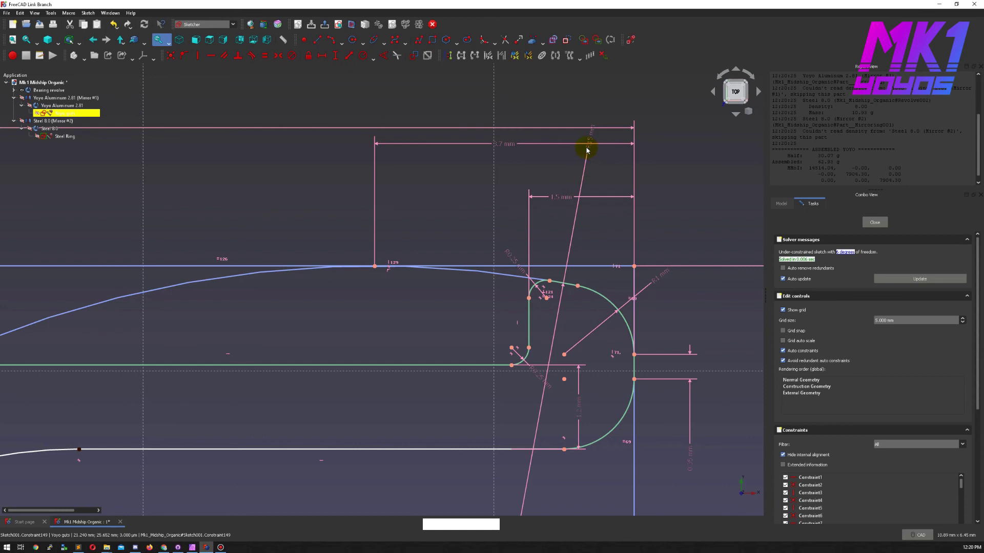
pyautogui.click(588, 140)
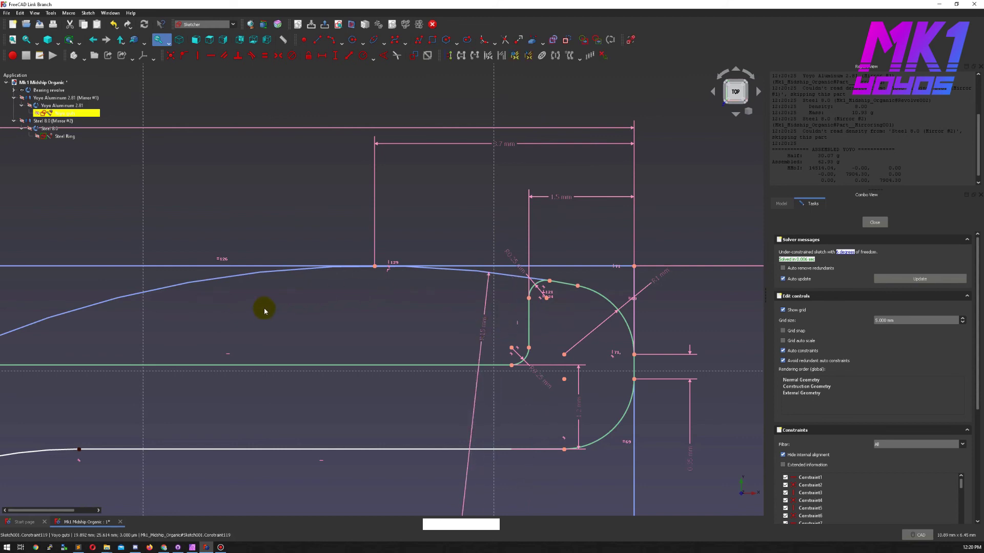
pyautogui.middleClick(397, 308)
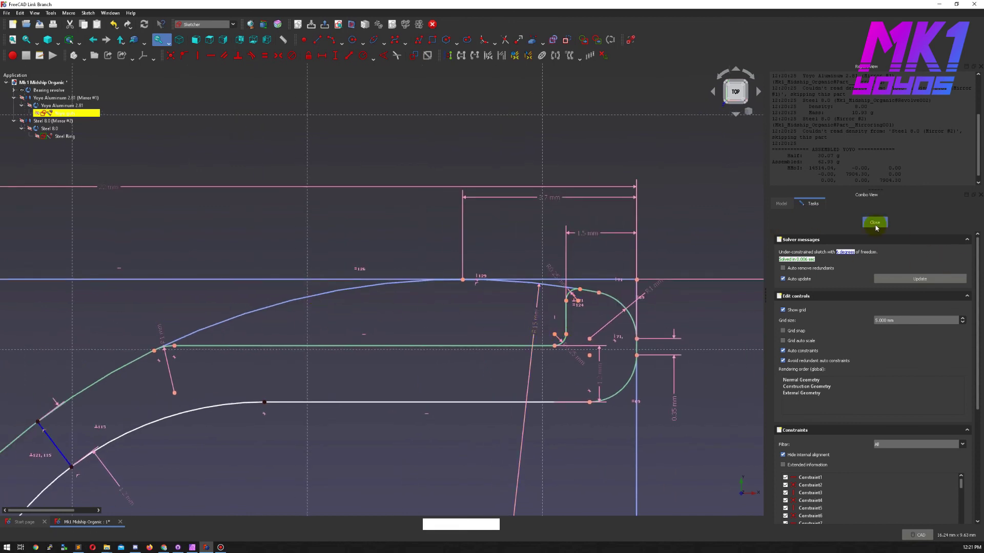
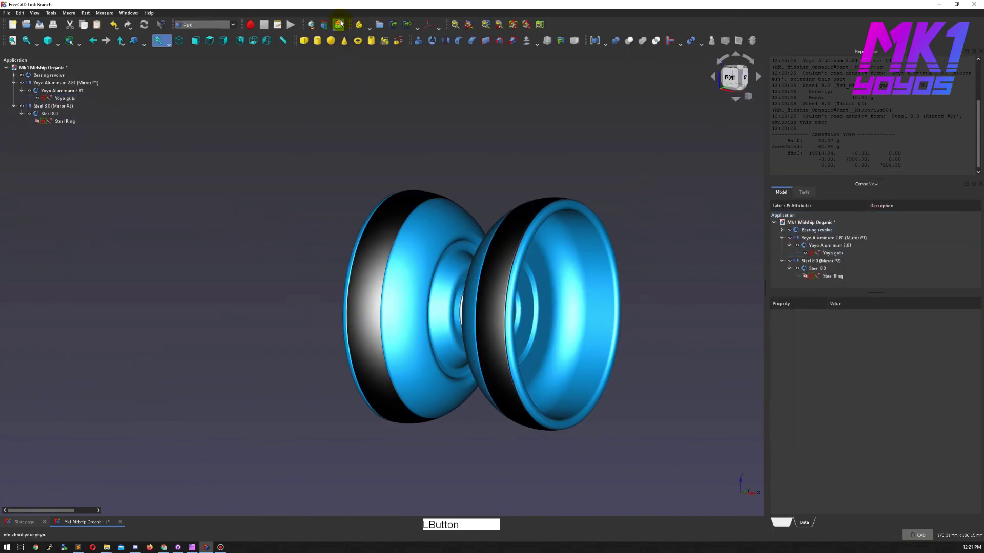
# Run the yoyo info macro for the new assembled mass and inspect the rebuilt halves and axle
pyautogui.click(342, 23)
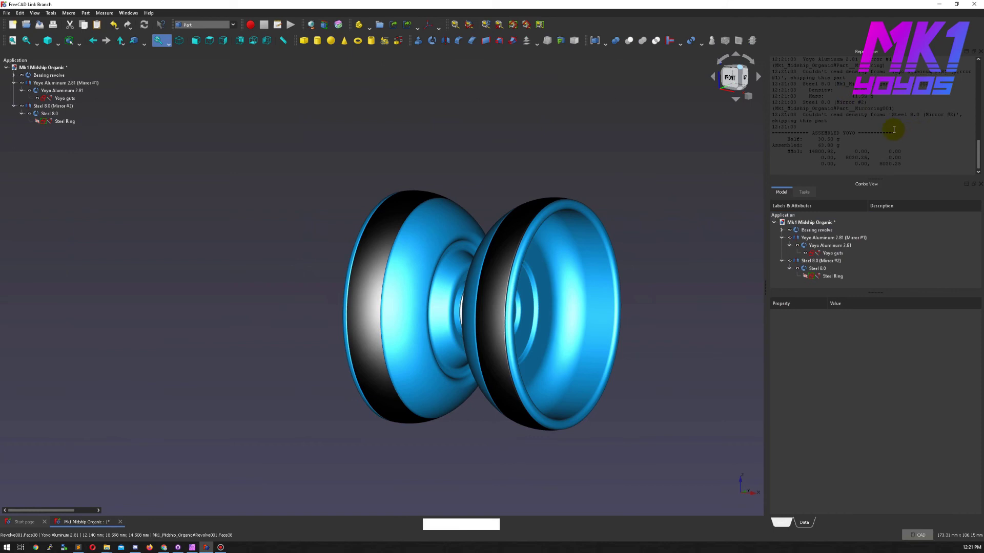
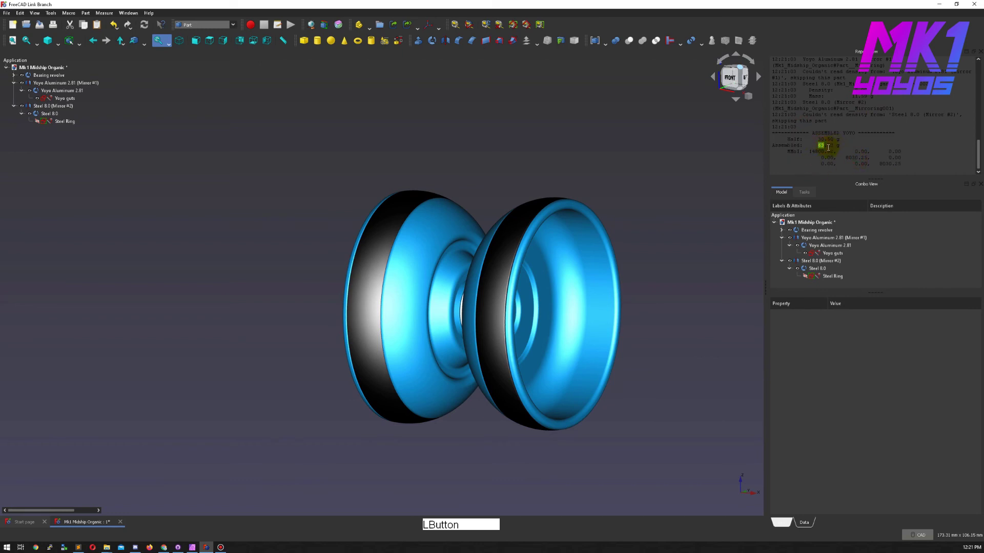
pyautogui.middleClick(590, 187)
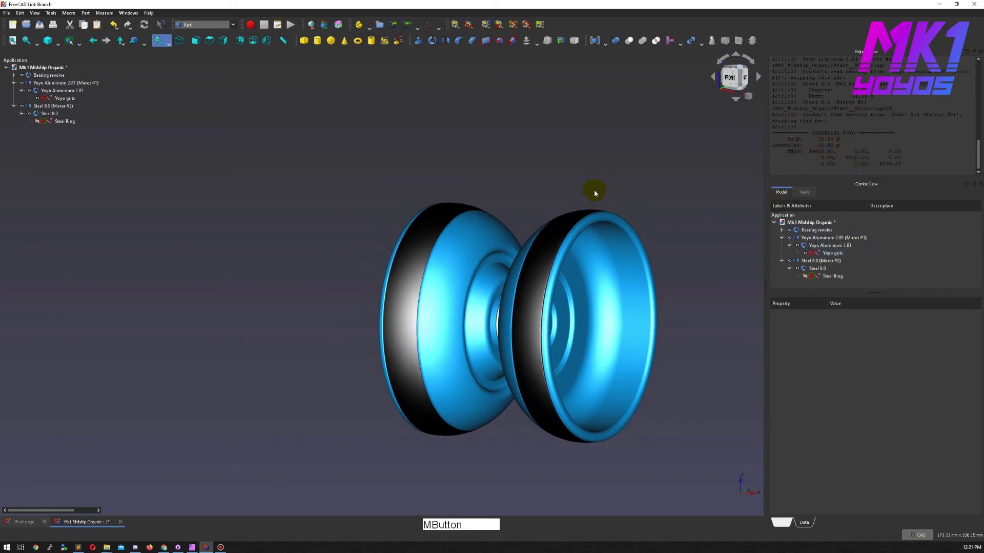
pyautogui.rightClick(716, 188)
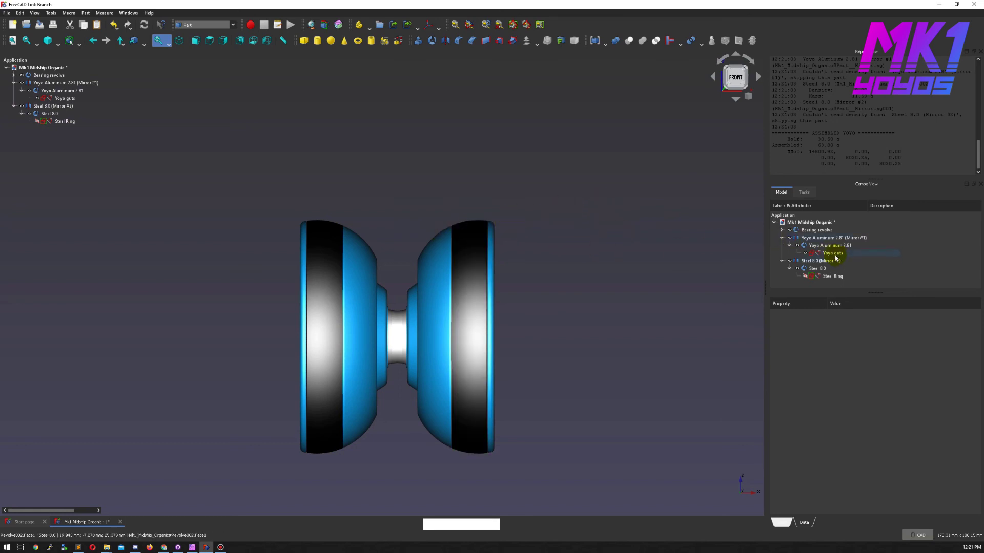
pyautogui.click(827, 253)
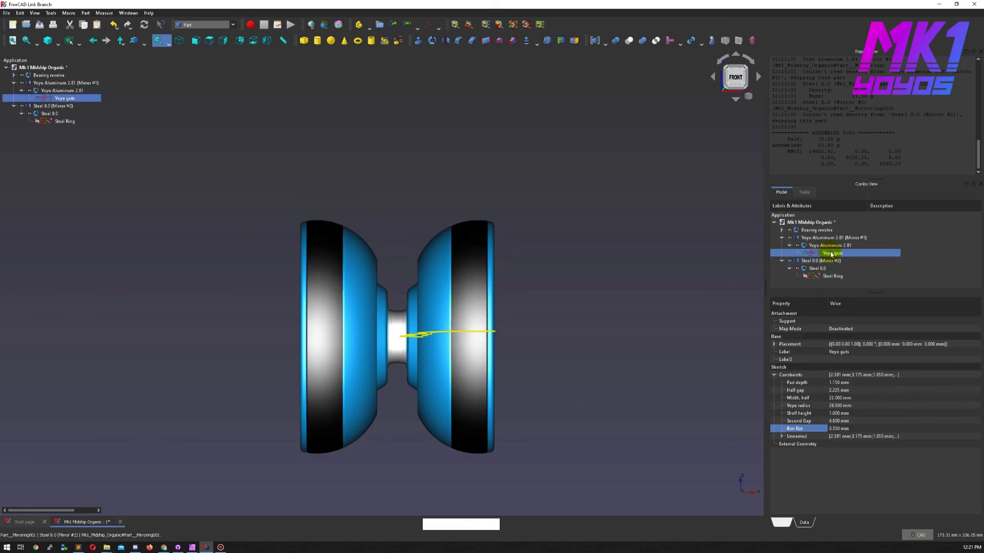
pyautogui.click(568, 228)
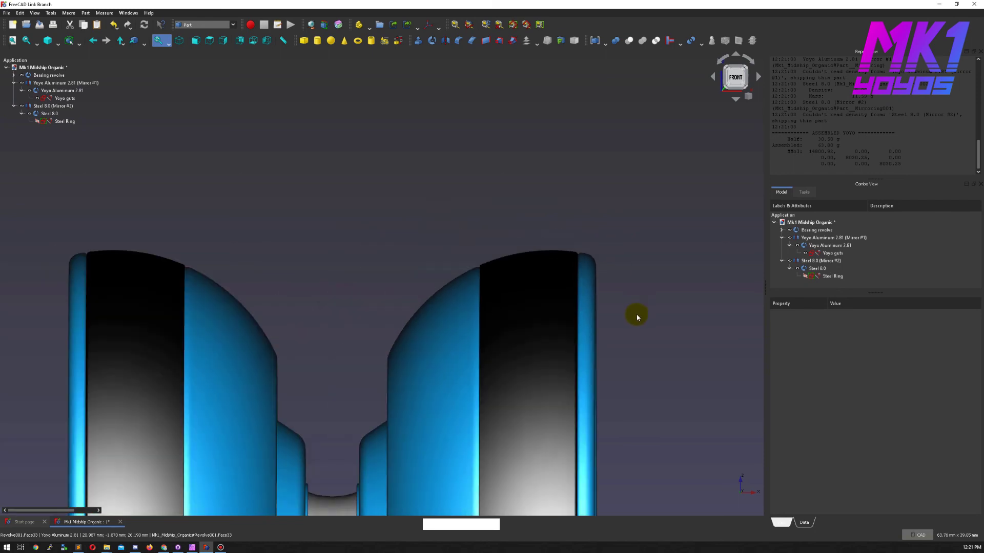
pyautogui.middleClick(617, 326)
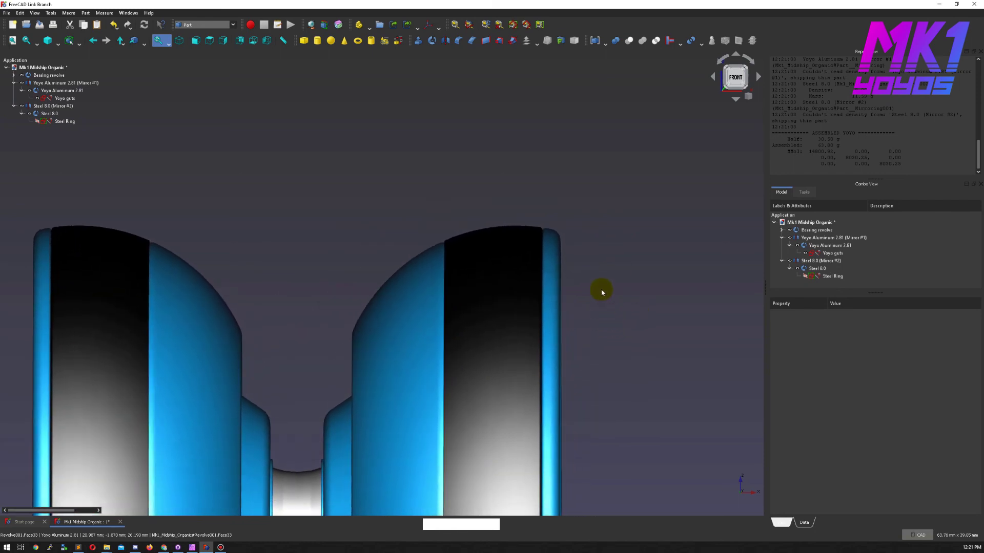